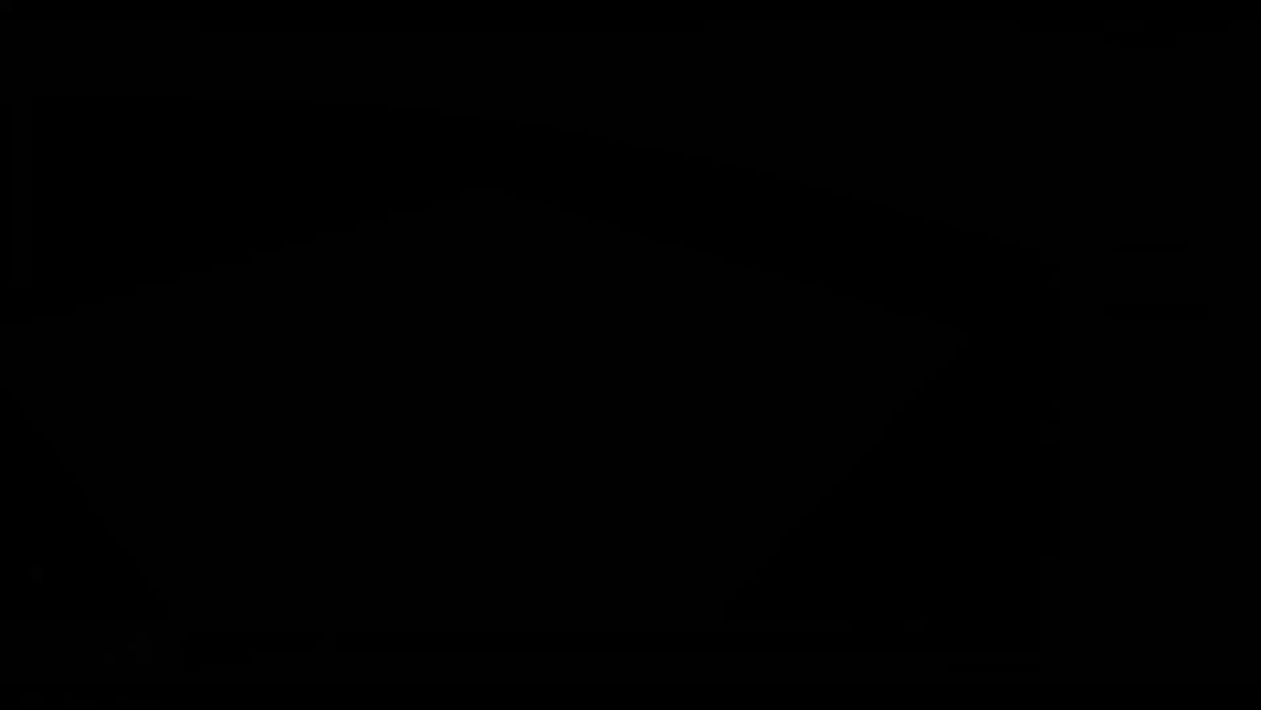
Step: Preview the finished draped scene in rendered shading, orbiting around the figures
drag(810, 50, 619, 356)
right_click(620, 356)
drag(619, 357, 598, 359)
drag(598, 359, 701, 342)
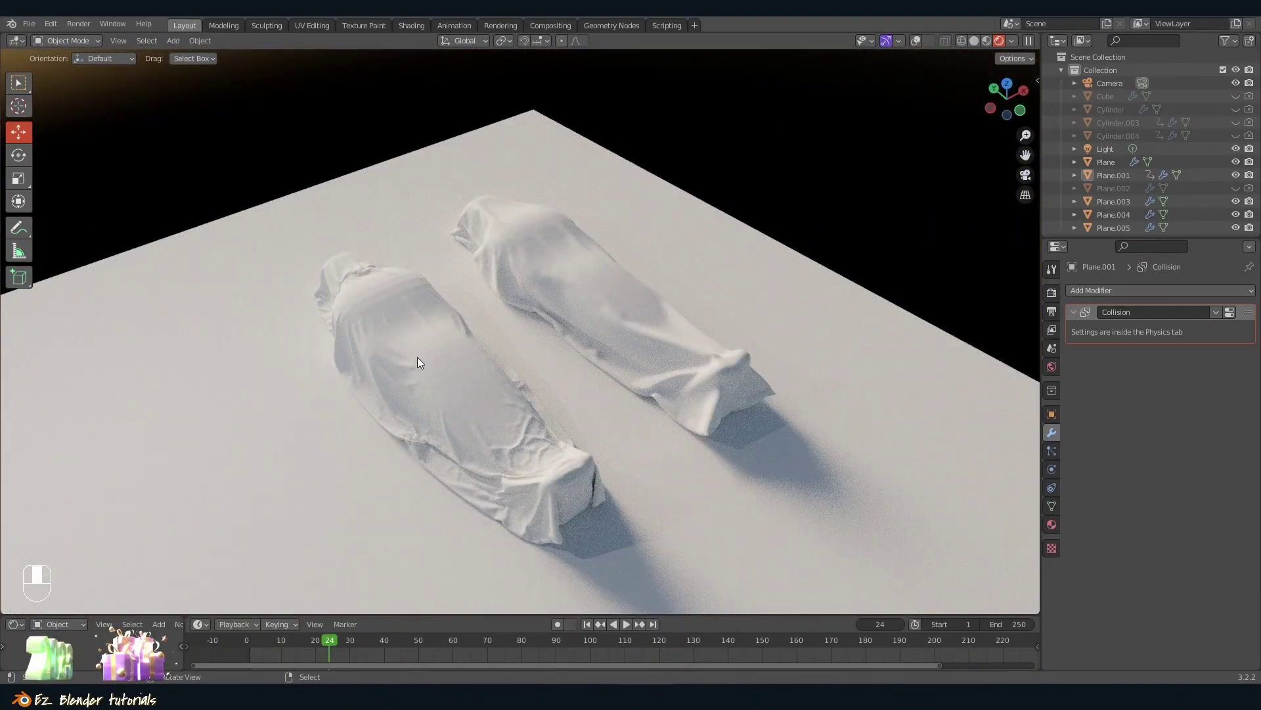
drag(435, 338, 657, 374)
key(z)
key(z)
click(657, 373)
drag(657, 373, 936, 42)
key(a)
key(z)
Step: Select the two cloth sheets and the ground plane and delete them, leaving the body shapes
key(Tab)
key(Tab)
click(937, 43)
drag(937, 42, 946, 41)
drag(946, 41, 766, 293)
middle_click(767, 293)
drag(766, 293, 517, 299)
key(z)
key(b)
middle_click(517, 300)
drag(517, 300, 628, 306)
middle_click(651, 395)
middle_click(711, 247)
key(Delete)
middle_click(514, 277)
Step: Switch to top orthographic view and enter Edit Mode on one body mesh
key(z)
key(`)
drag(550, 234, 508, 323)
key(Tab)
key(`)
key(Tab)
key(`)
key(a)
middle_click(508, 323)
key(Tab)
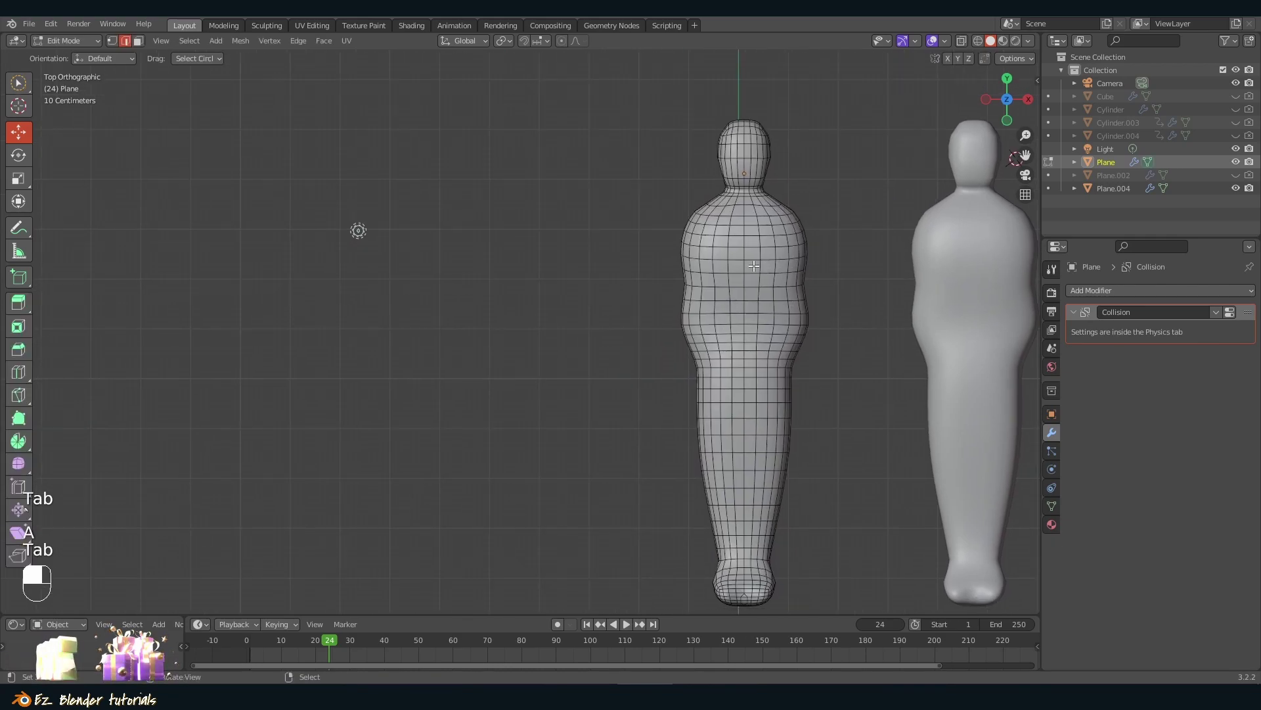
Step: Leave Edit Mode and add a new mesh plane beside the figures
key(shift+a)
key(Tab)
key(a)
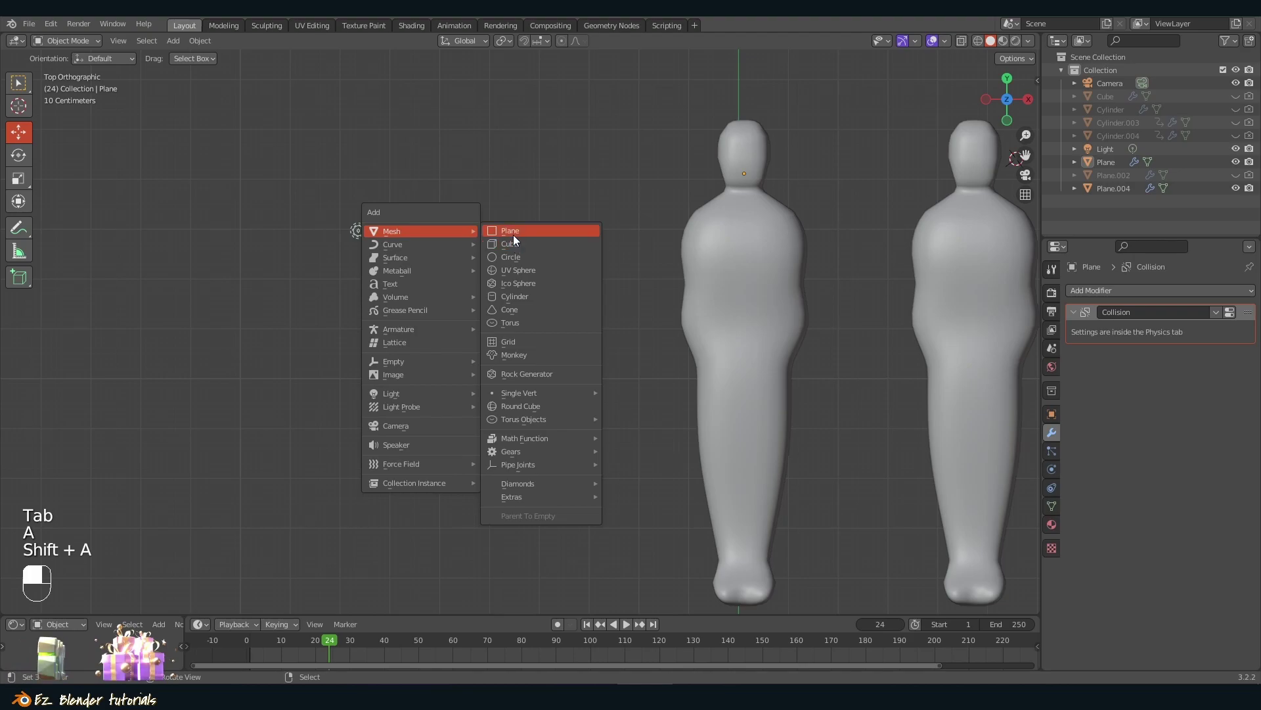
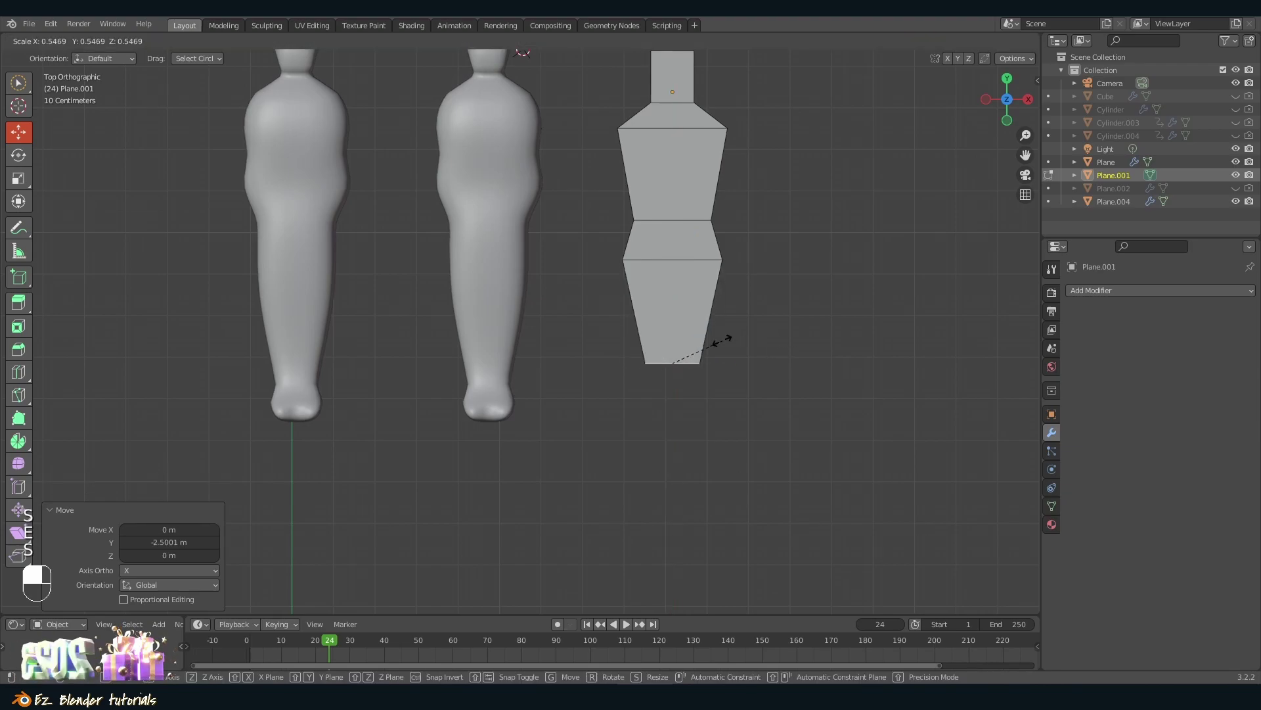
Step: Extrude and scale the plane's edges to trace a blocky body silhouette
key(s)
key(e)
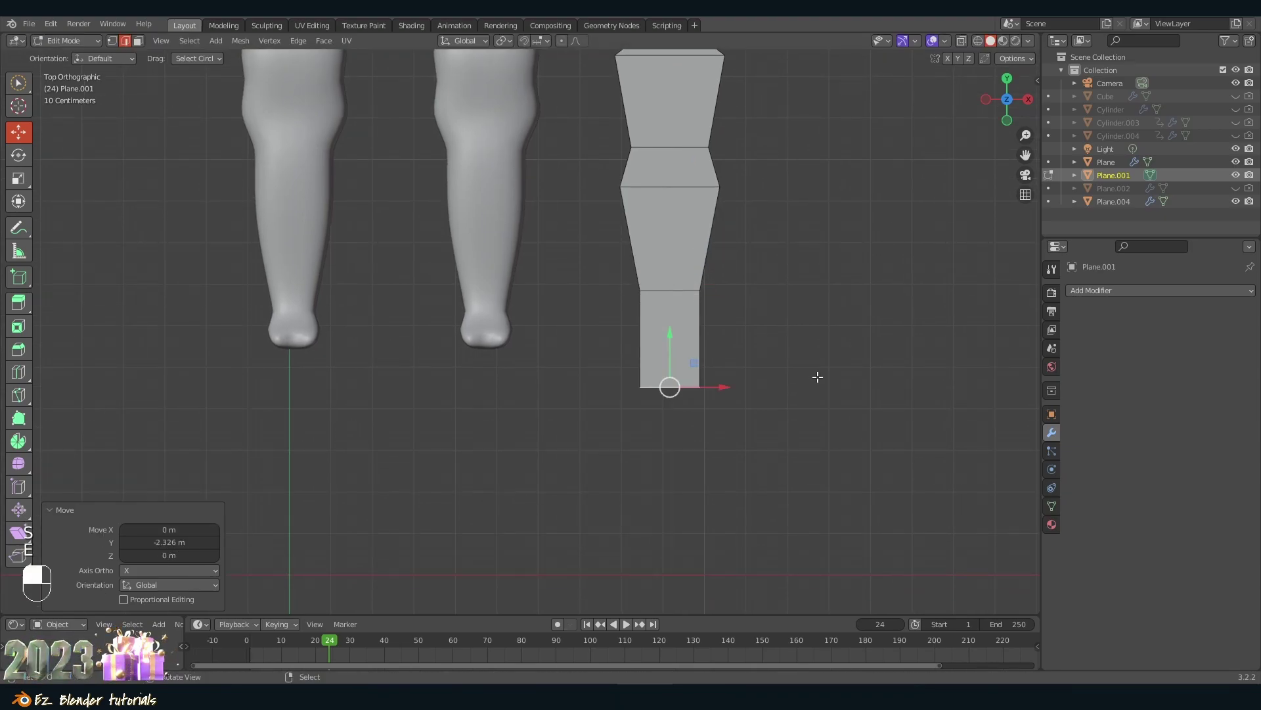
key(s)
key(a)
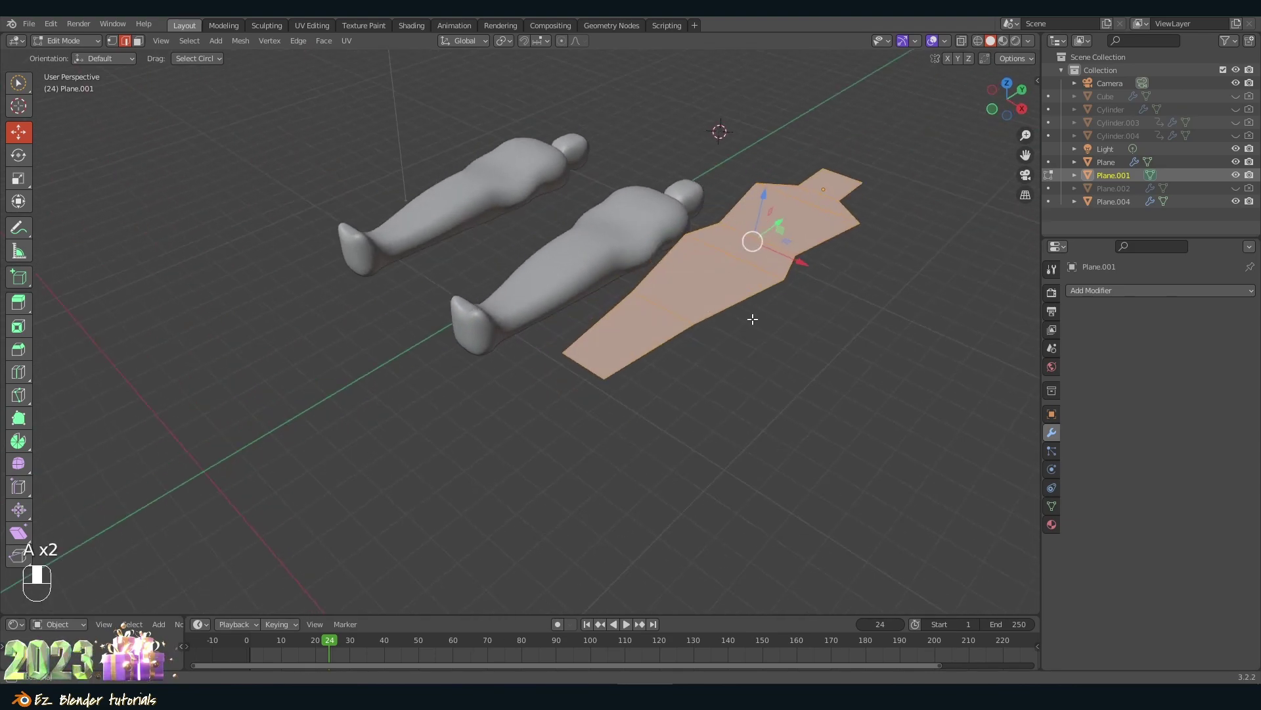
Step: Extrude the flat outline upward to give it thickness
key(e)
drag(809, 340, 1111, 291)
key(Tab)
drag(1111, 291, 656, 292)
key(Tab)
key(a)
Step: Insert an edge loop with Ctrl+R, undoing and redoing until it sits correctly
key(ctrl+r)
middle_click(657, 293)
key(ctrl+z)
key(ctrl+z)
key(ctrl+r)
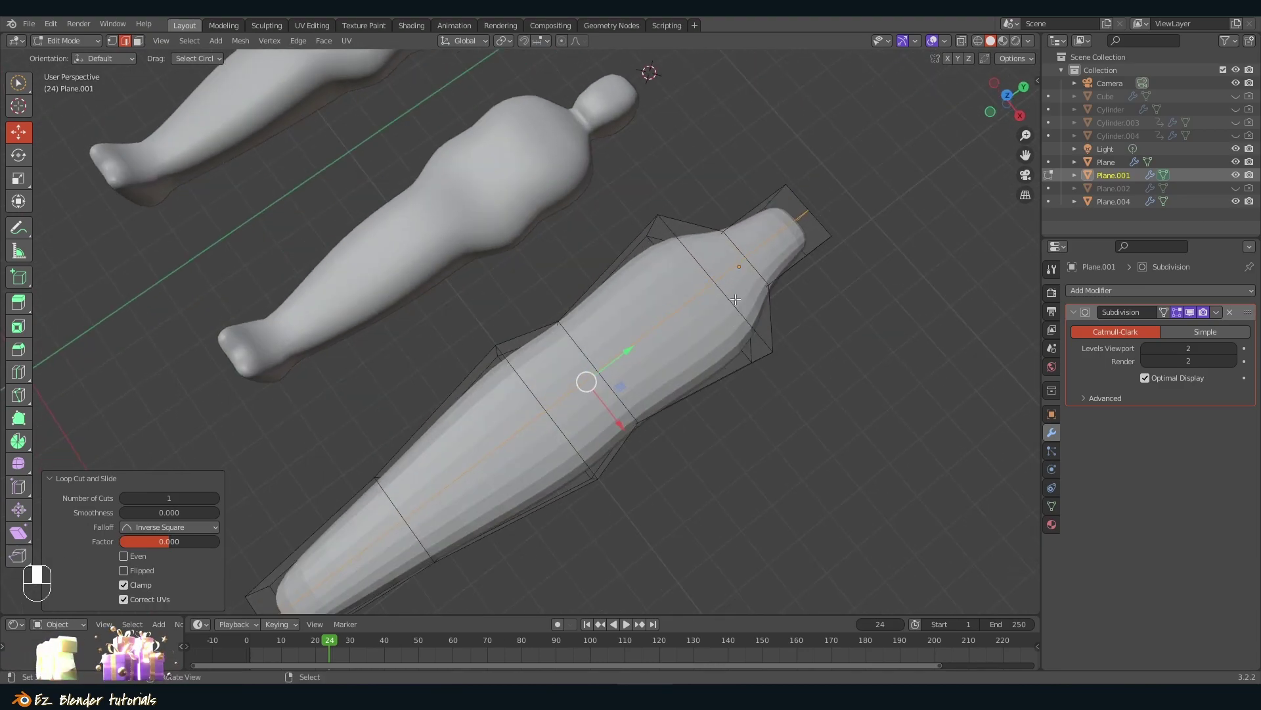
key(Tab)
key(Tab)
key(ctrl+r)
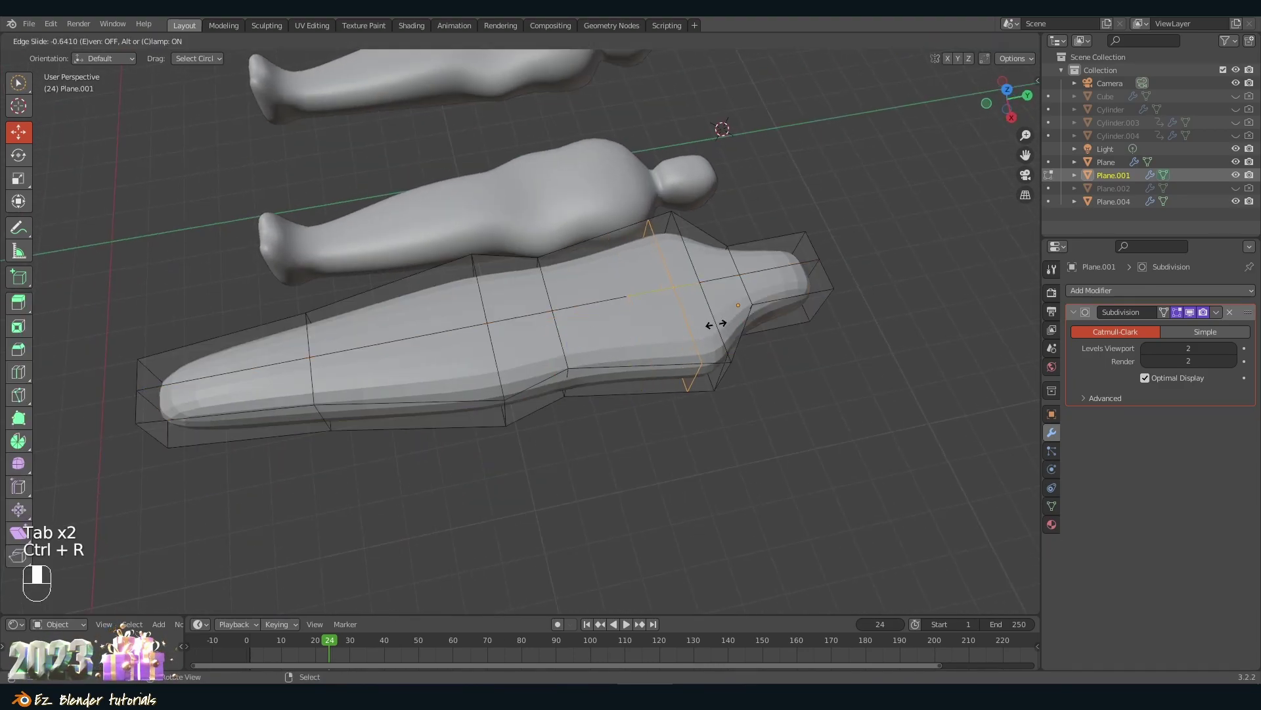
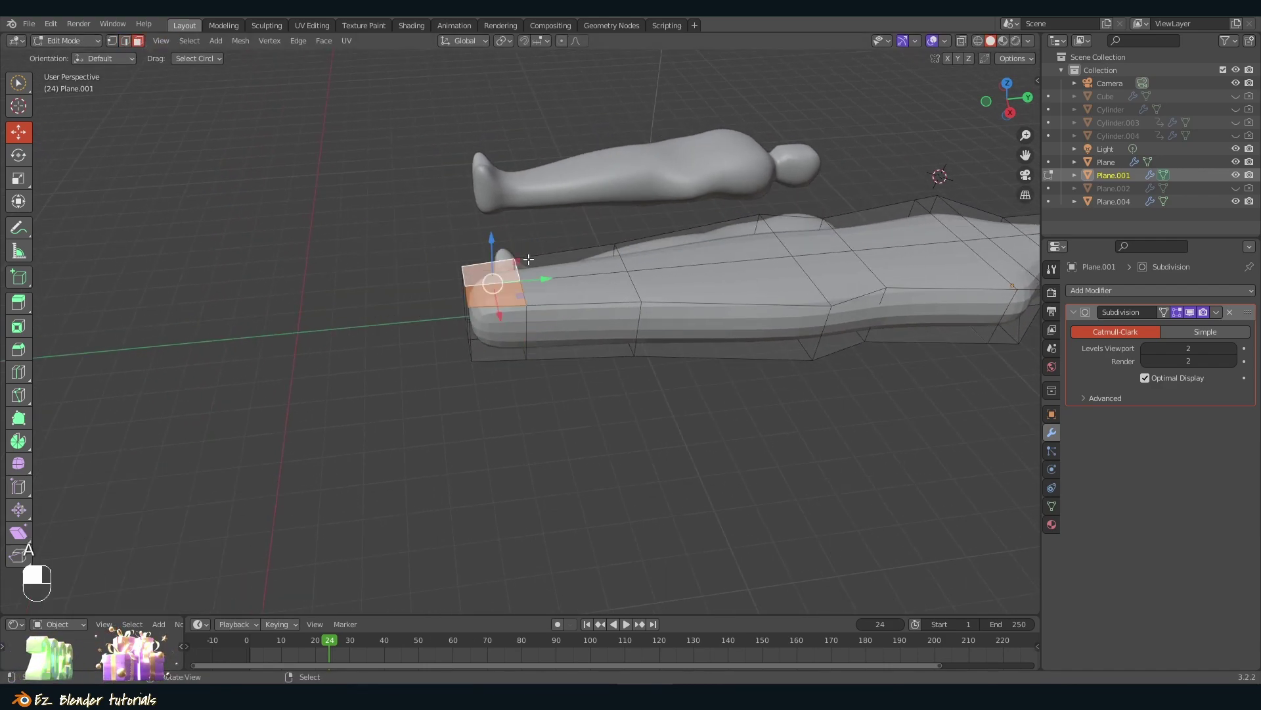
Step: Make a final extrusion on the body shape and return to Object Mode
key(e)
drag(517, 197, 668, 310)
key(Tab)
key(Tab)
key(Tab)
key(`)
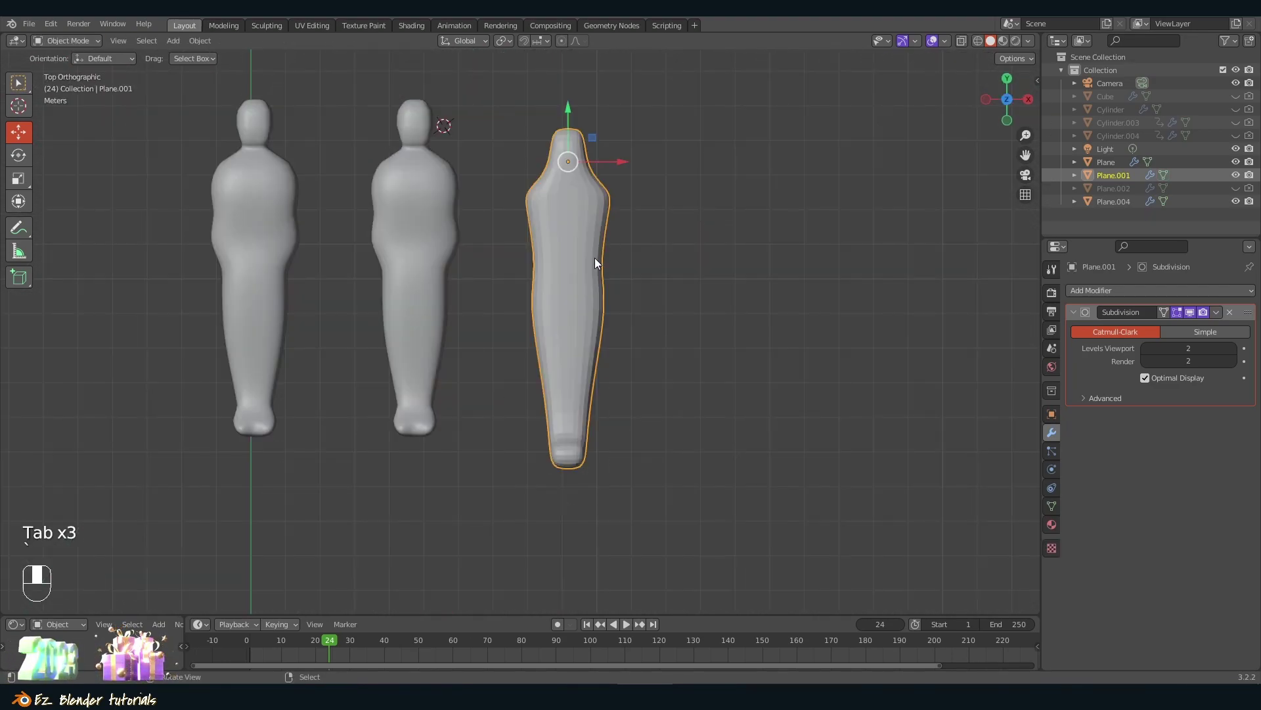
Step: Delete the third body shape Plane.001 from the scene
key(Tab)
key(Tab)
key(Delete)
click(283, 238)
click(648, 262)
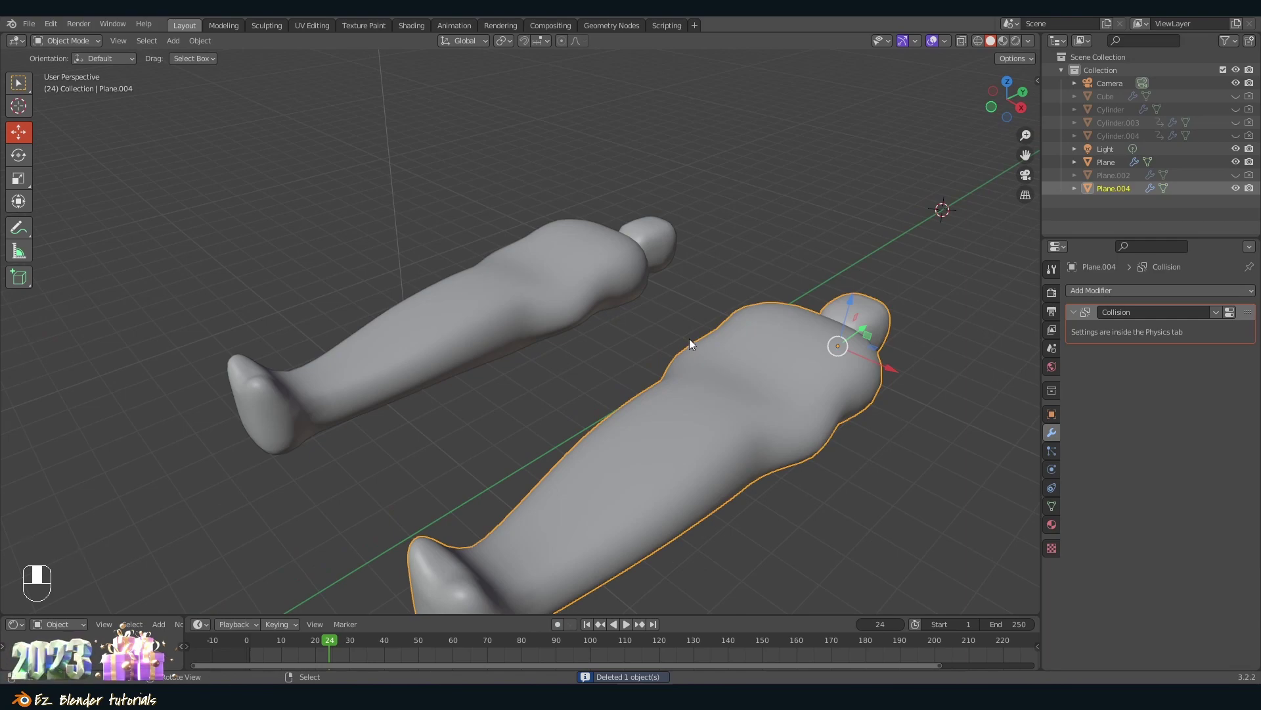
Step: Add a large ground plane, scale it up and raise it to sit just under the bodies
key(shift+a)
key(s)
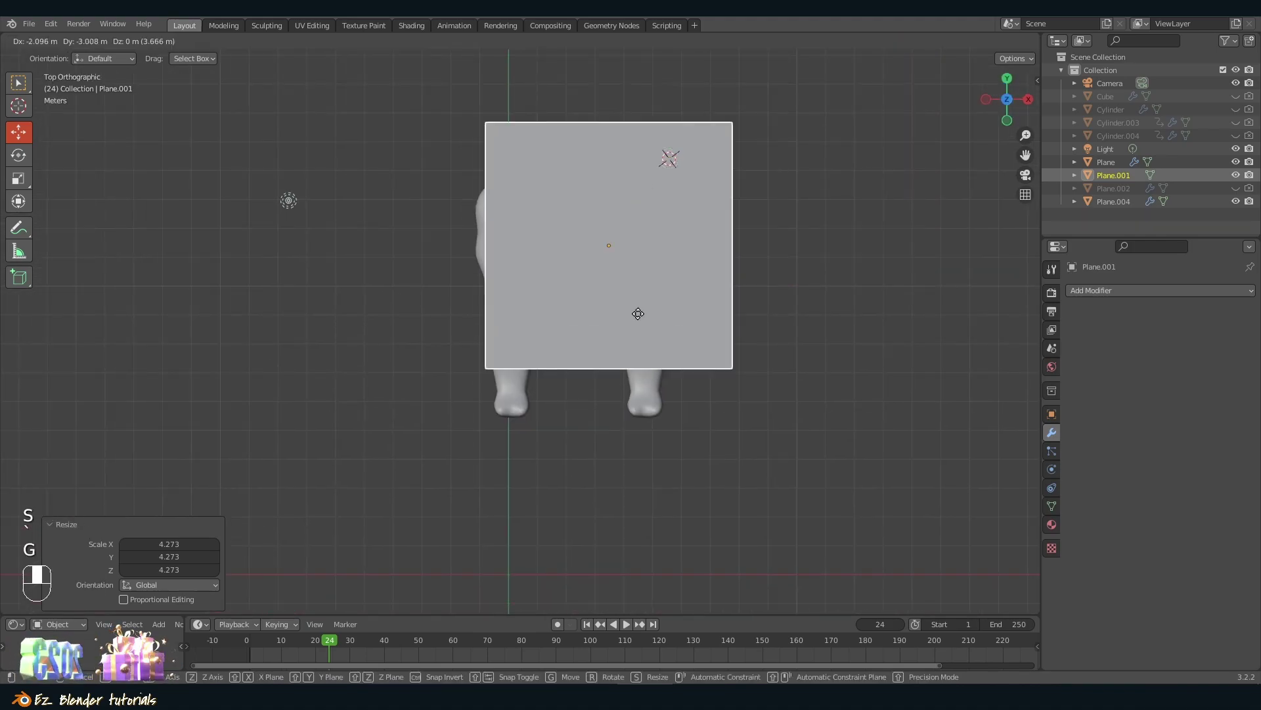
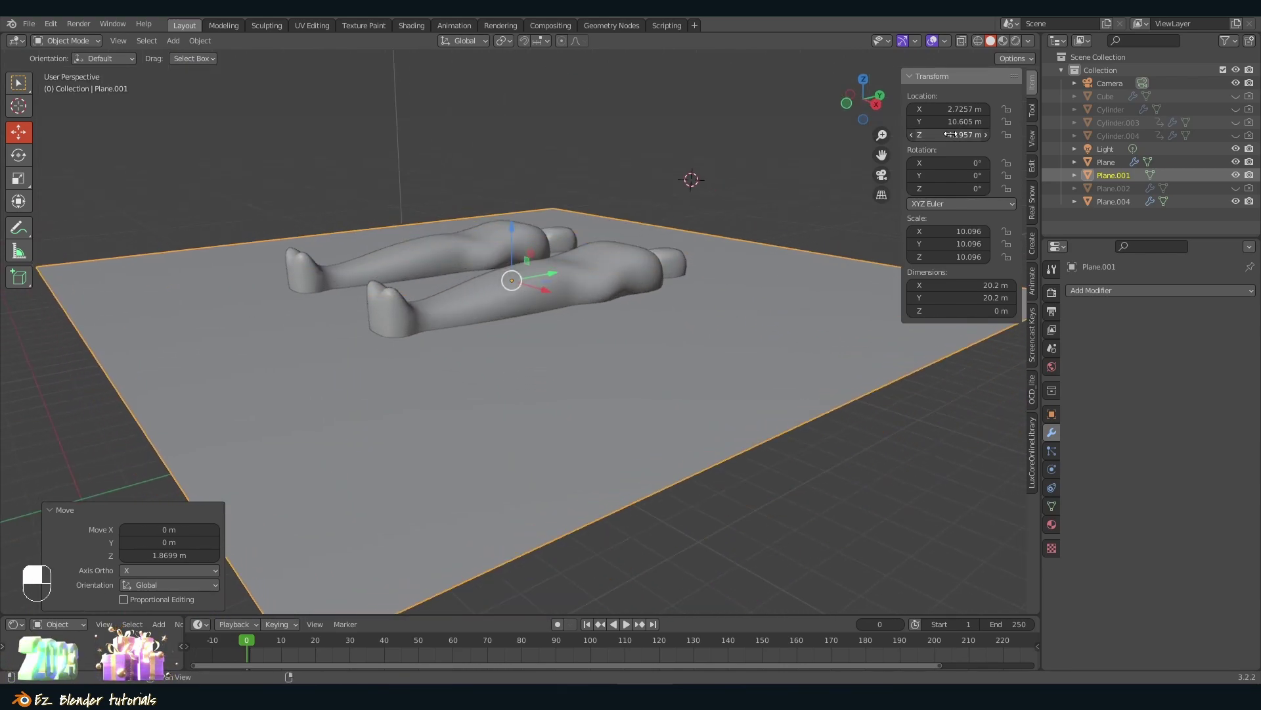
key(ctrl+z)
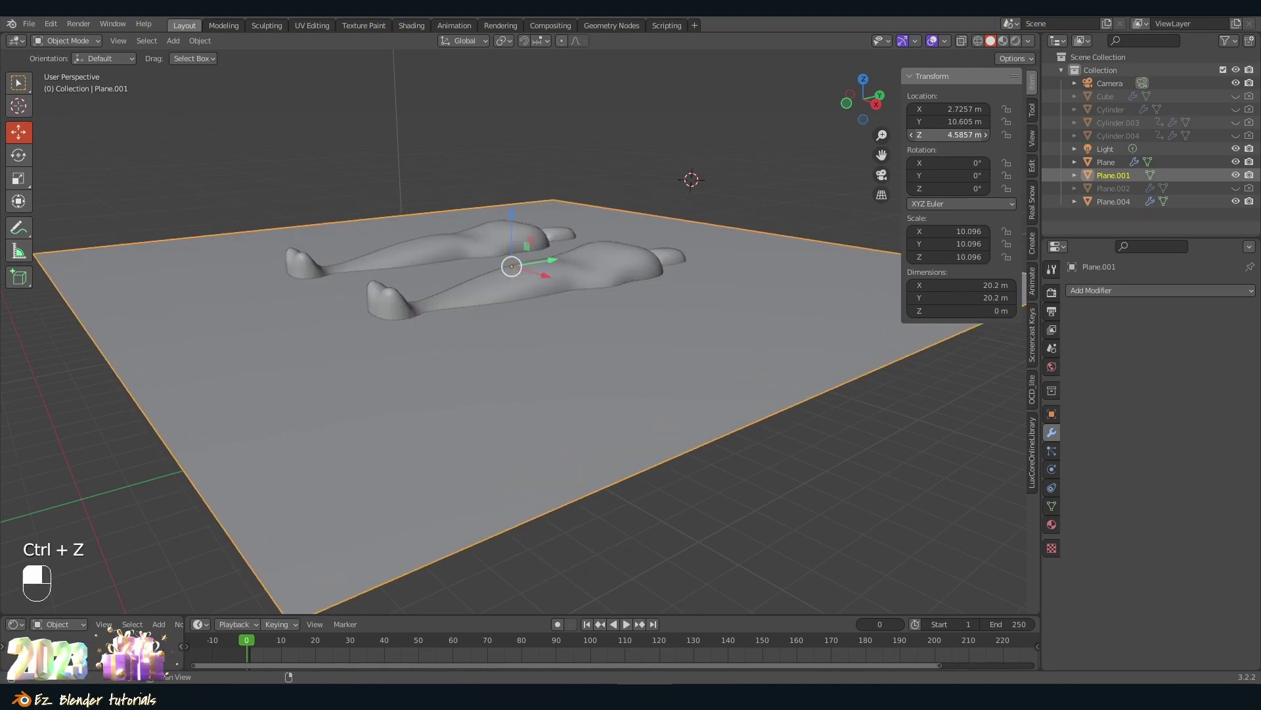
key(ctrl+z)
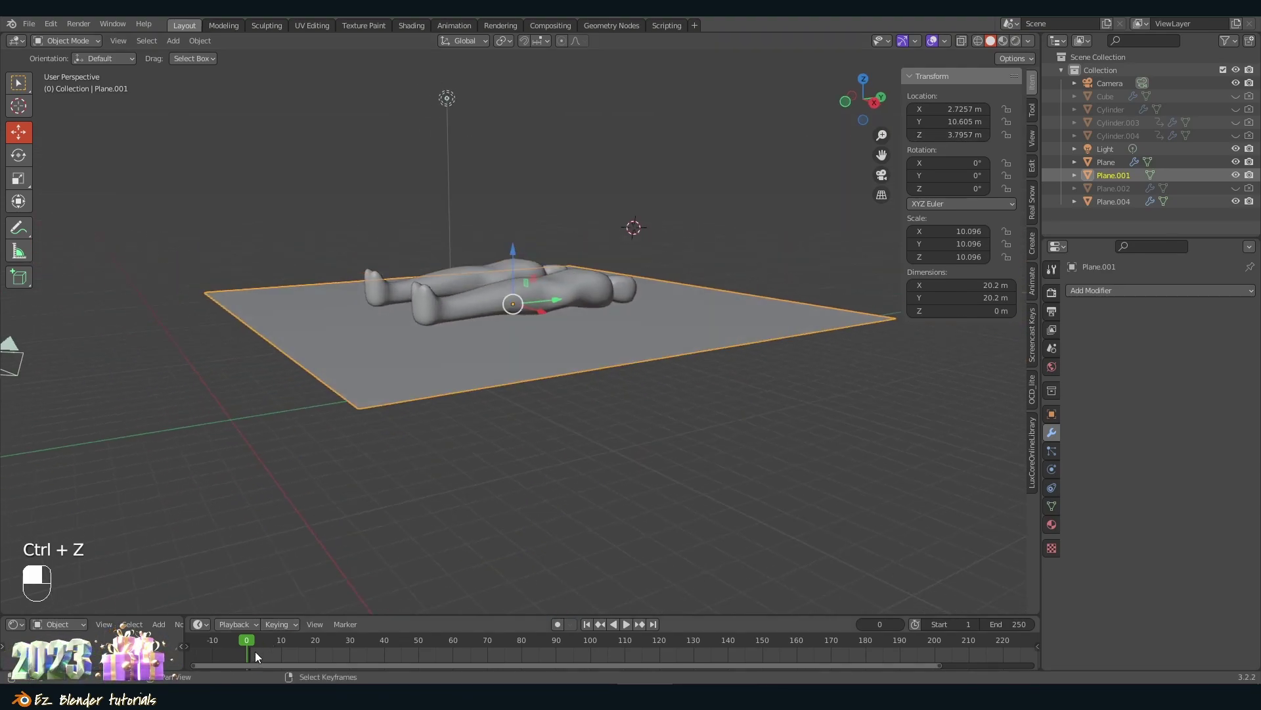
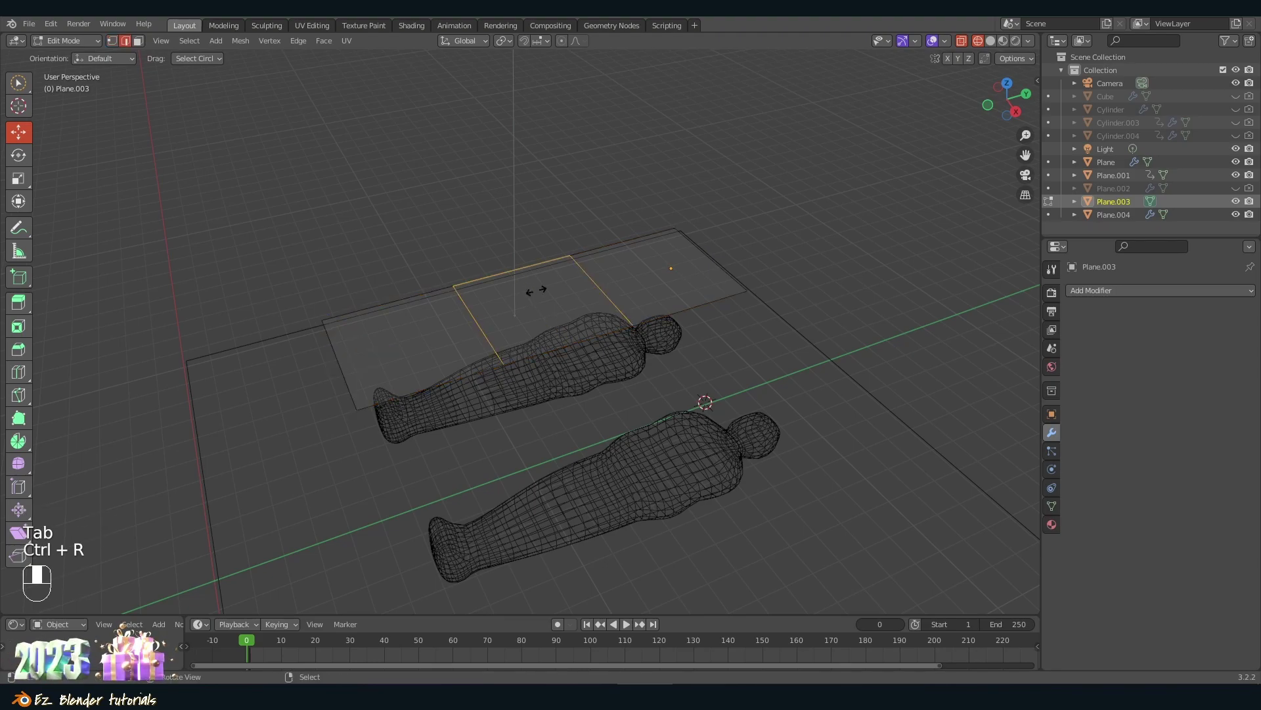
Step: Select the subdivided plane hovering over the first body, checking it in Edit Mode
key(a)
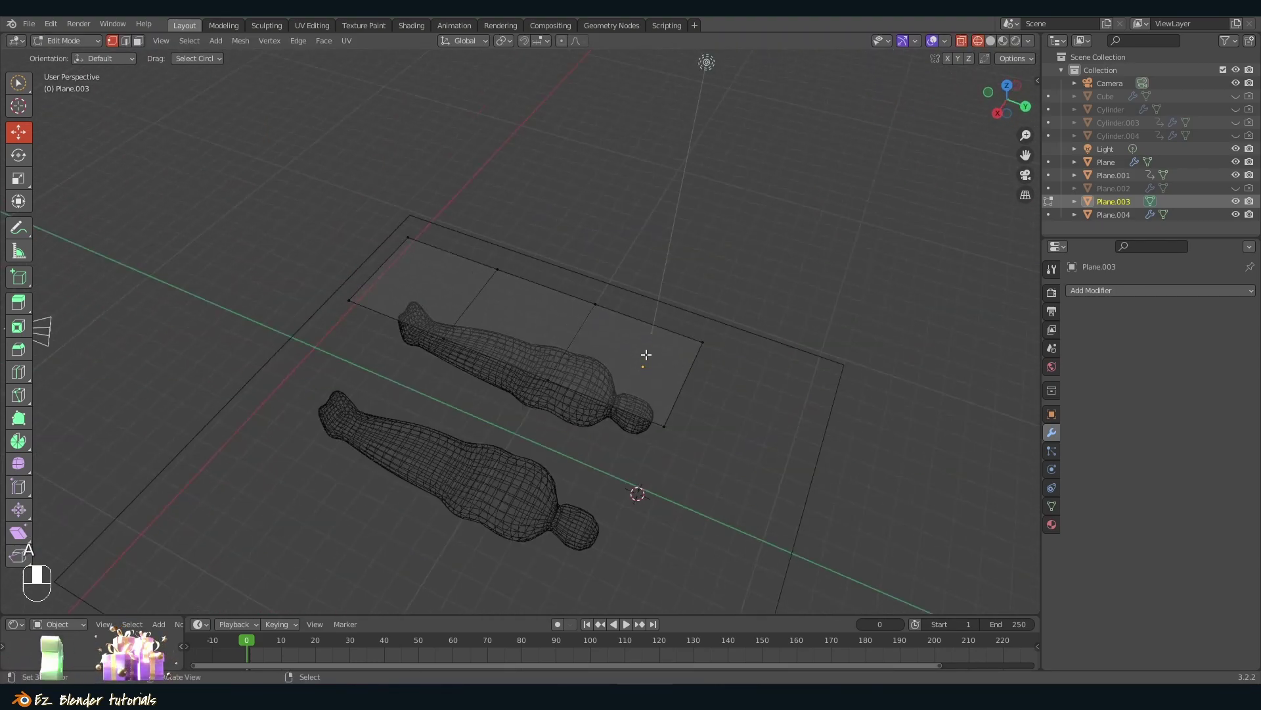
drag(1222, 412, 653, 269)
key(Tab)
key(a)
key(a)
key(Tab)
key(`)
Step: Duplicate the plane with Shift+D and align it above the second body in front orthographic view
key(shift+d)
key(Tab)
key(Tab)
key(a)
middle_click(422, 329)
right_click(422, 329)
middle_click(653, 270)
drag(654, 269, 736, 227)
key(Tab)
key(`)
key(Tab)
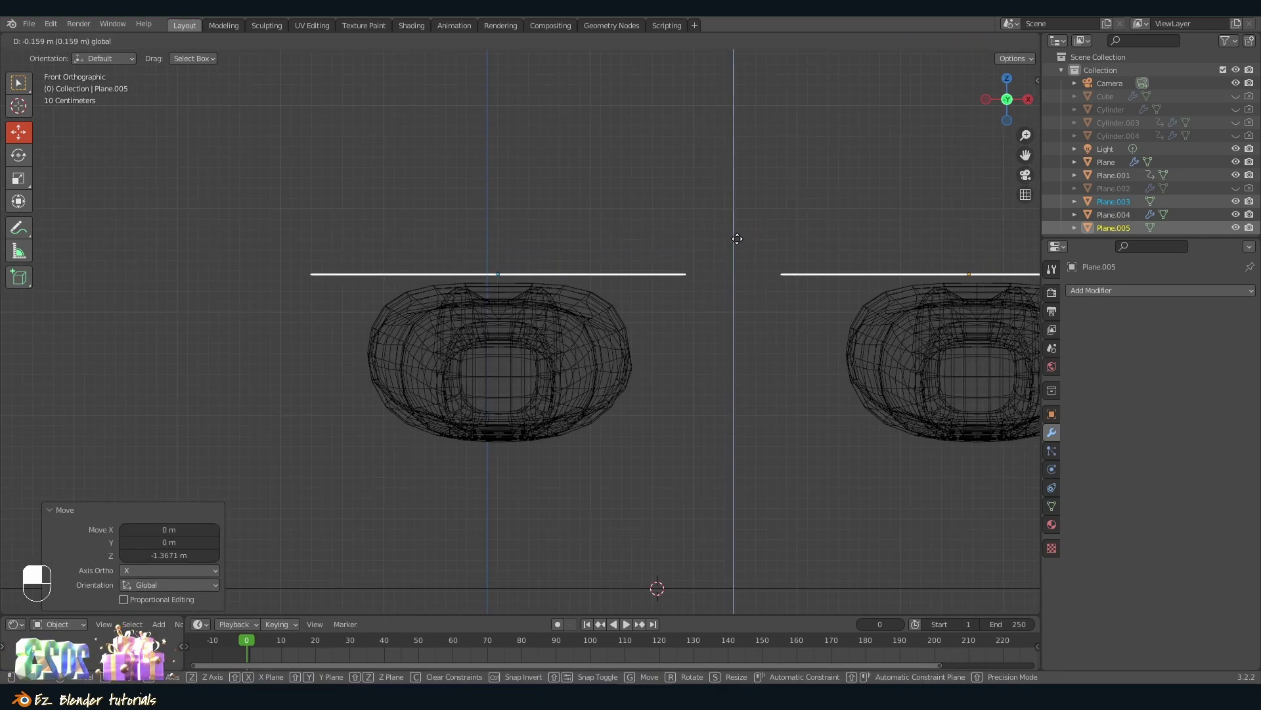
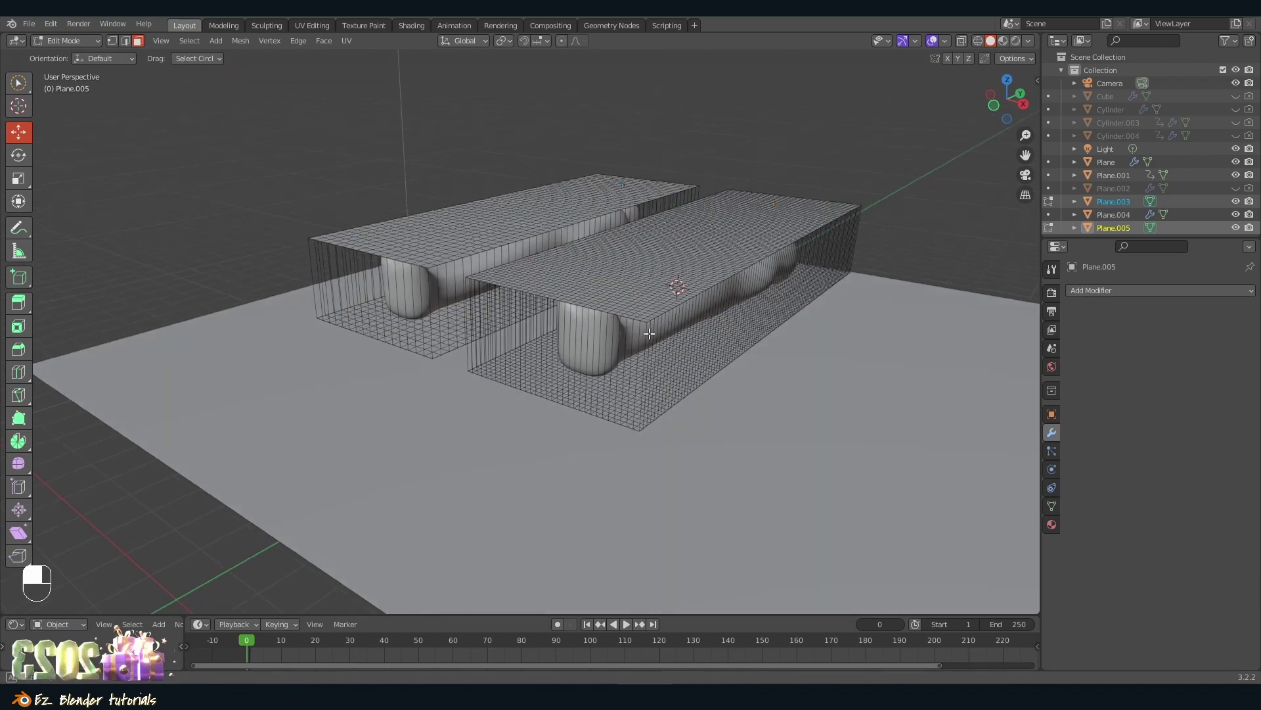
Step: Select the ground plane and enable Collision in its Physics properties
key(Tab)
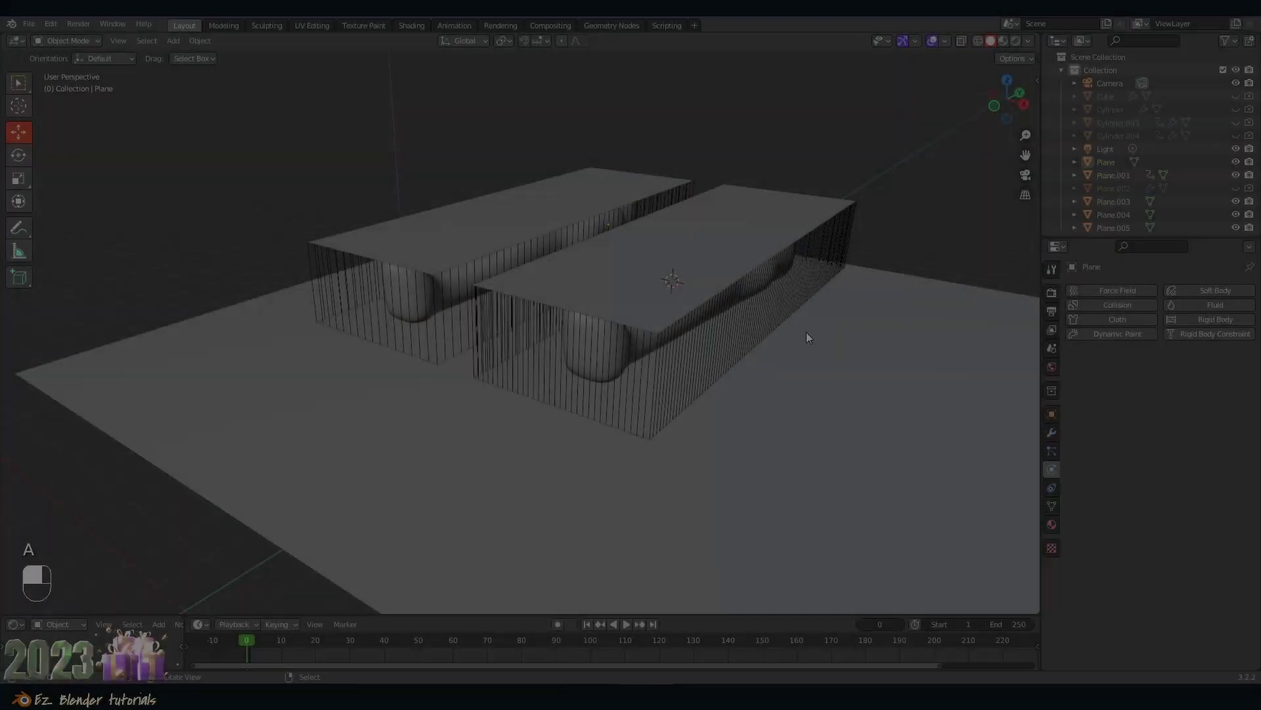
key(shift+a)
drag(724, 316, 779, 356)
middle_click(779, 357)
drag(780, 356, 596, 289)
key(a)
middle_click(596, 289)
drag(596, 290, 651, 294)
middle_click(651, 295)
Step: Enable Collision physics on each of the two body shapes
click(651, 295)
middle_click(650, 294)
middle_click(651, 294)
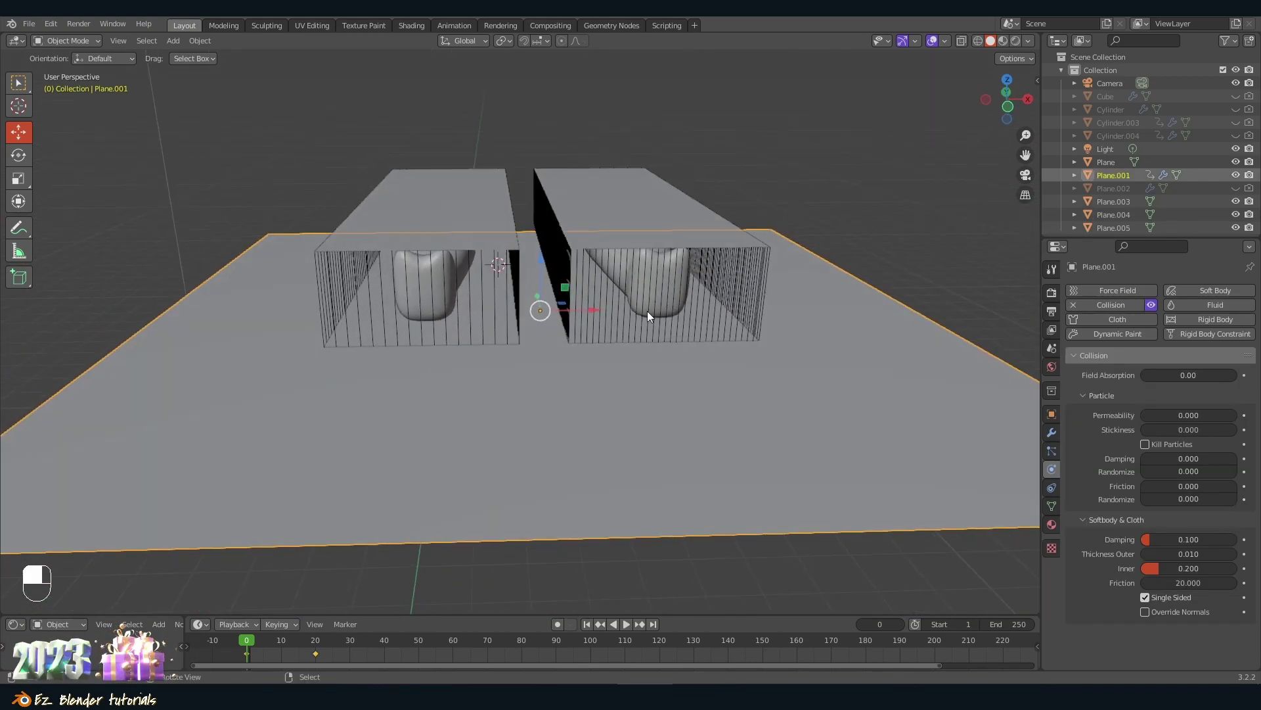
middle_click(733, 245)
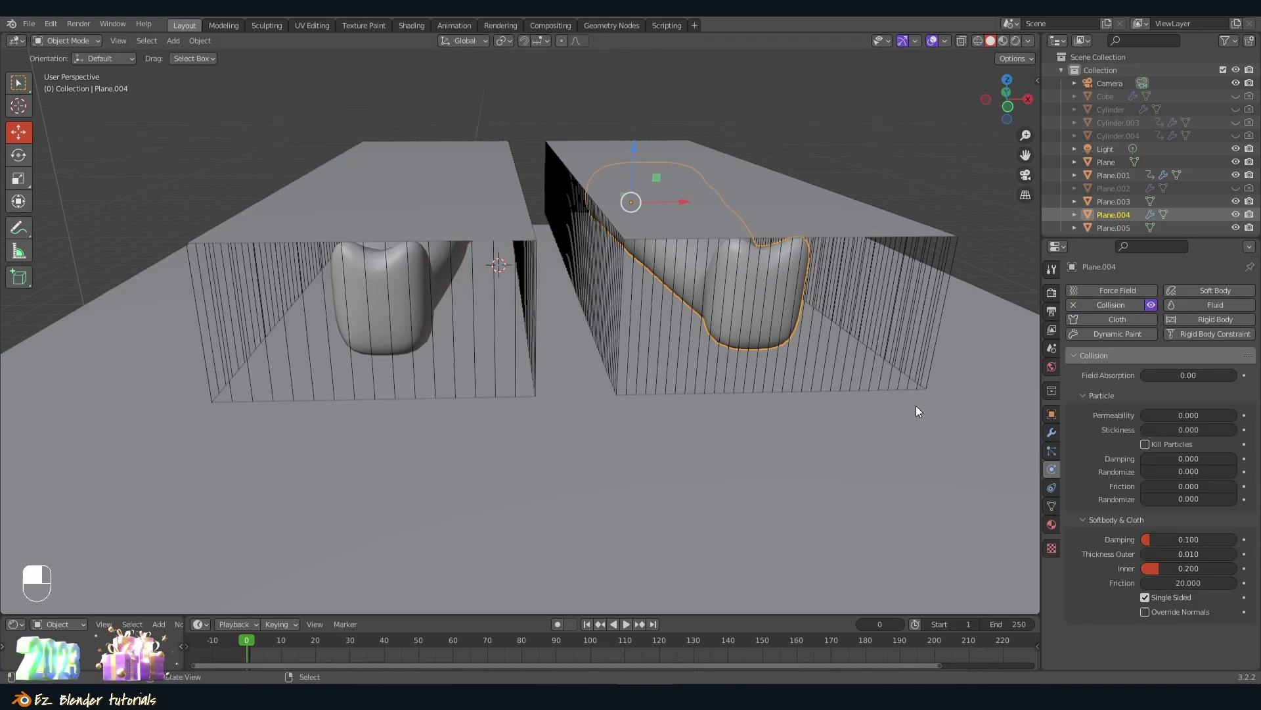
middle_click(491, 290)
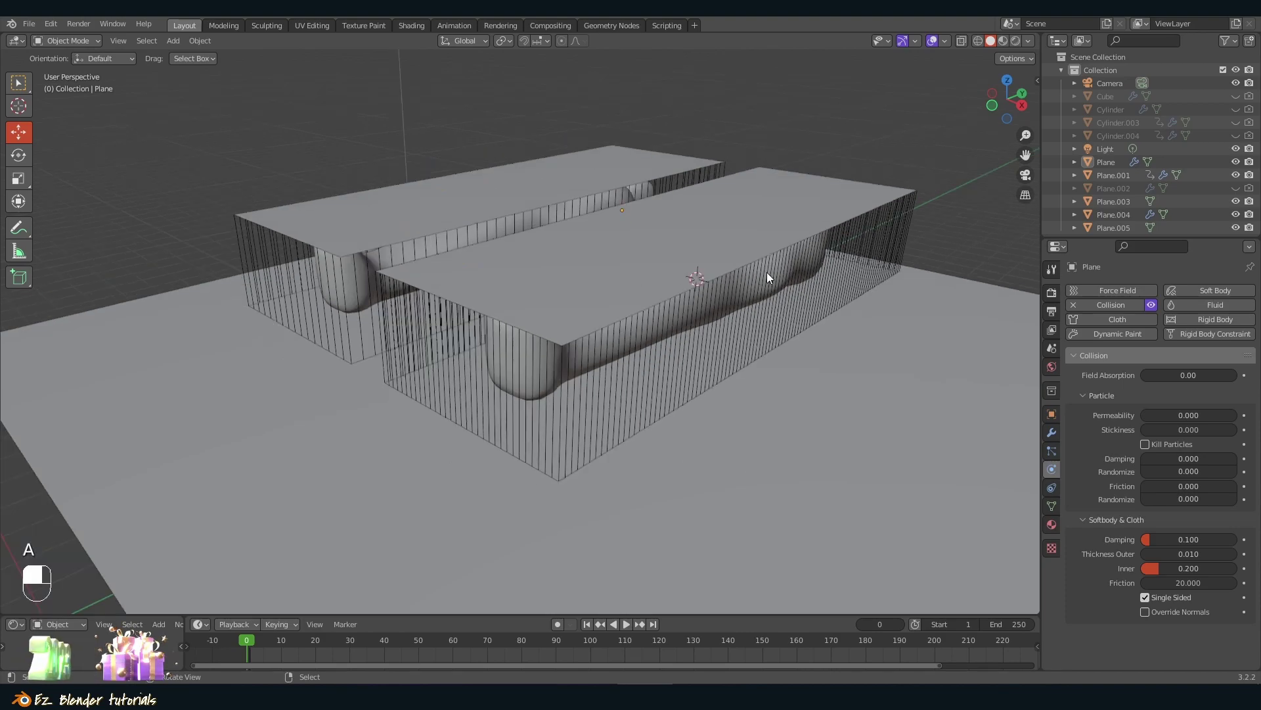
Step: Select the right-hand box Plane.005 and open its Physics options for a cloth simulation
key(a)
middle_click(701, 261)
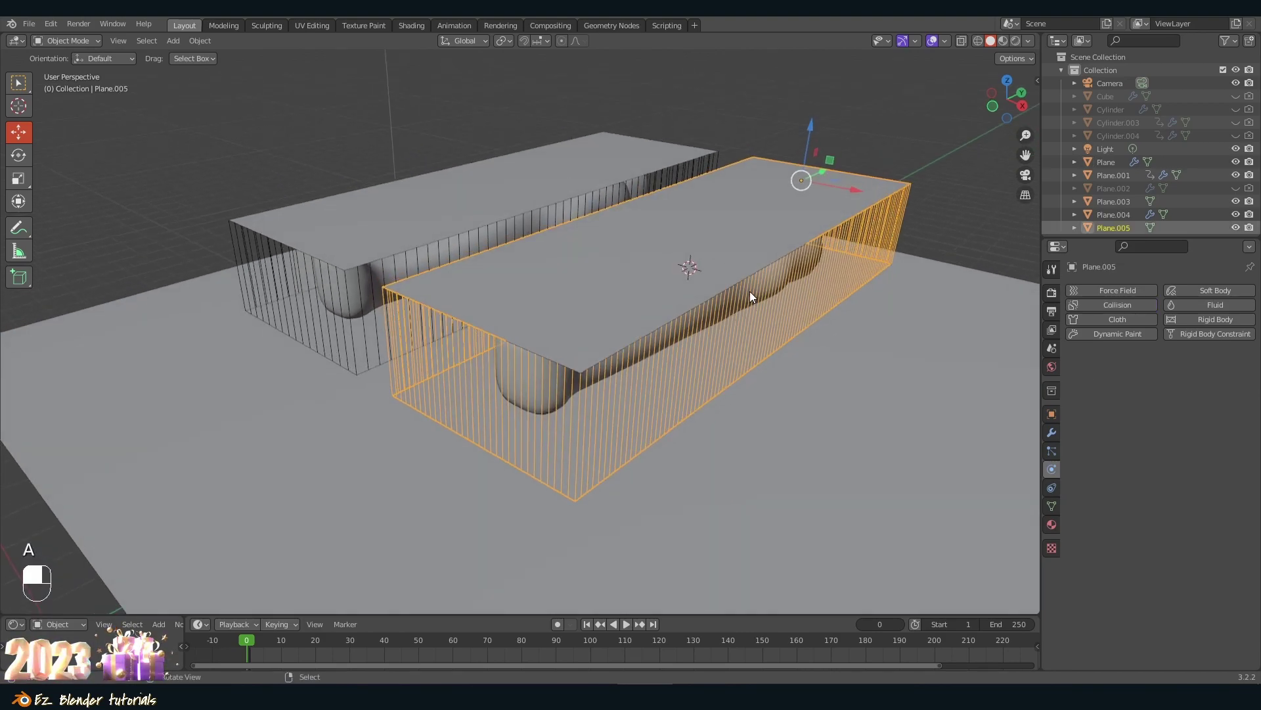
key(z)
key(z)
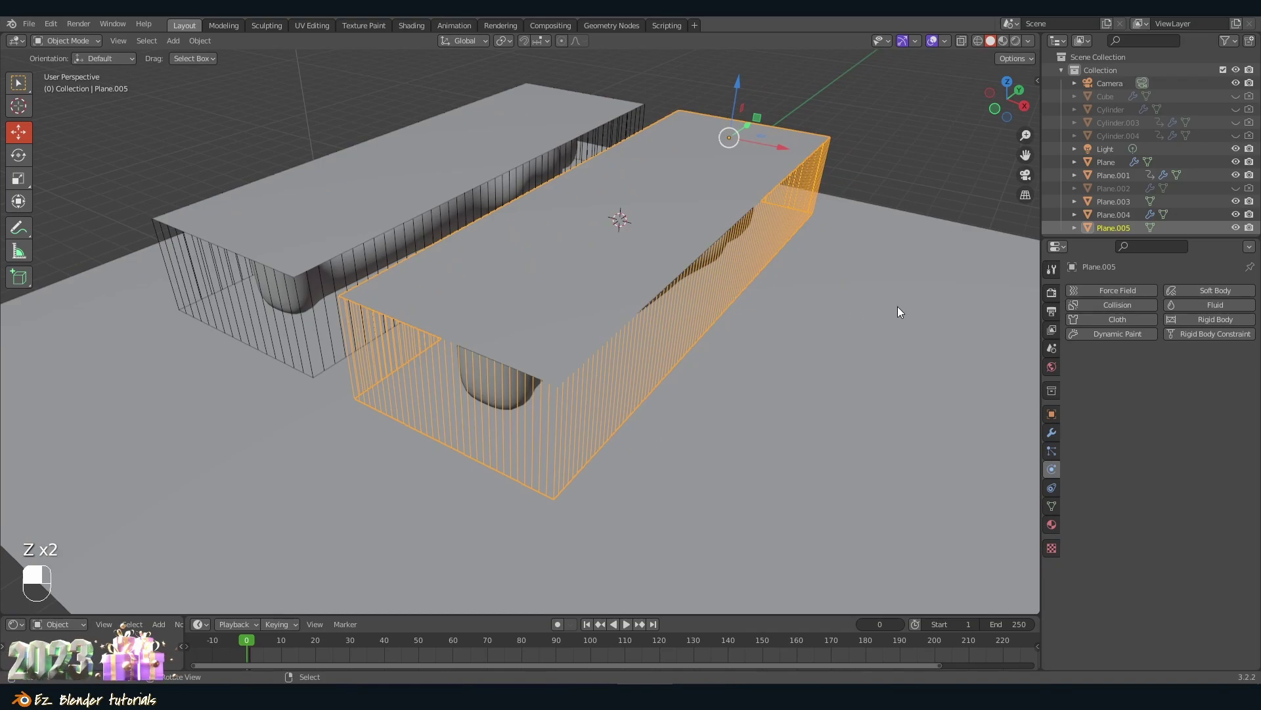
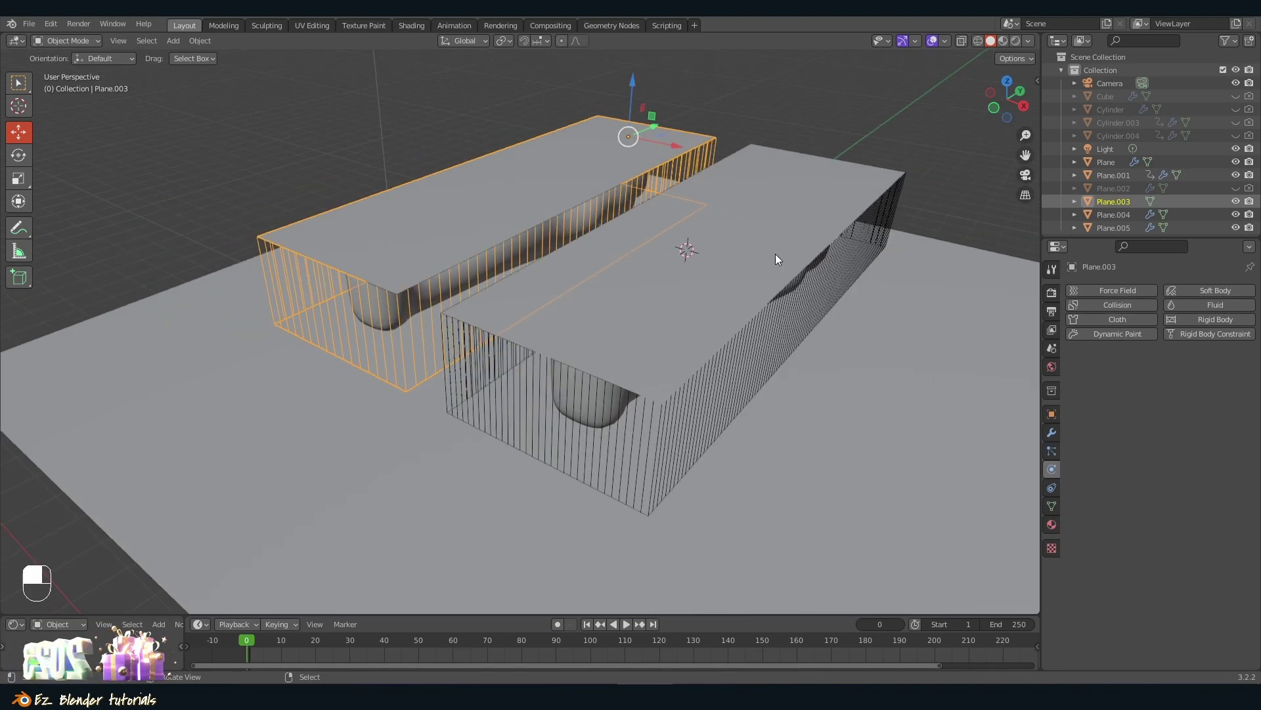
Step: Copy the cloth simulation settings from one enclosing box to the other with Ctrl+L
middle_click(884, 172)
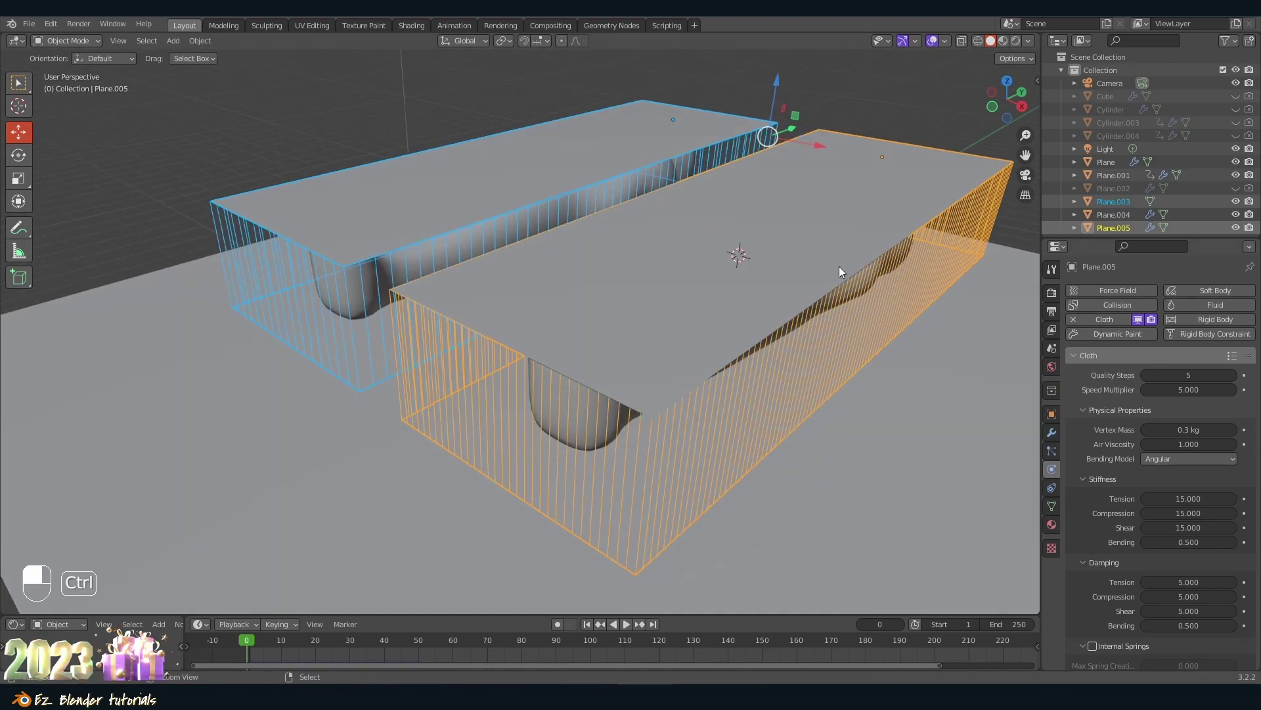
key(ctrl+l)
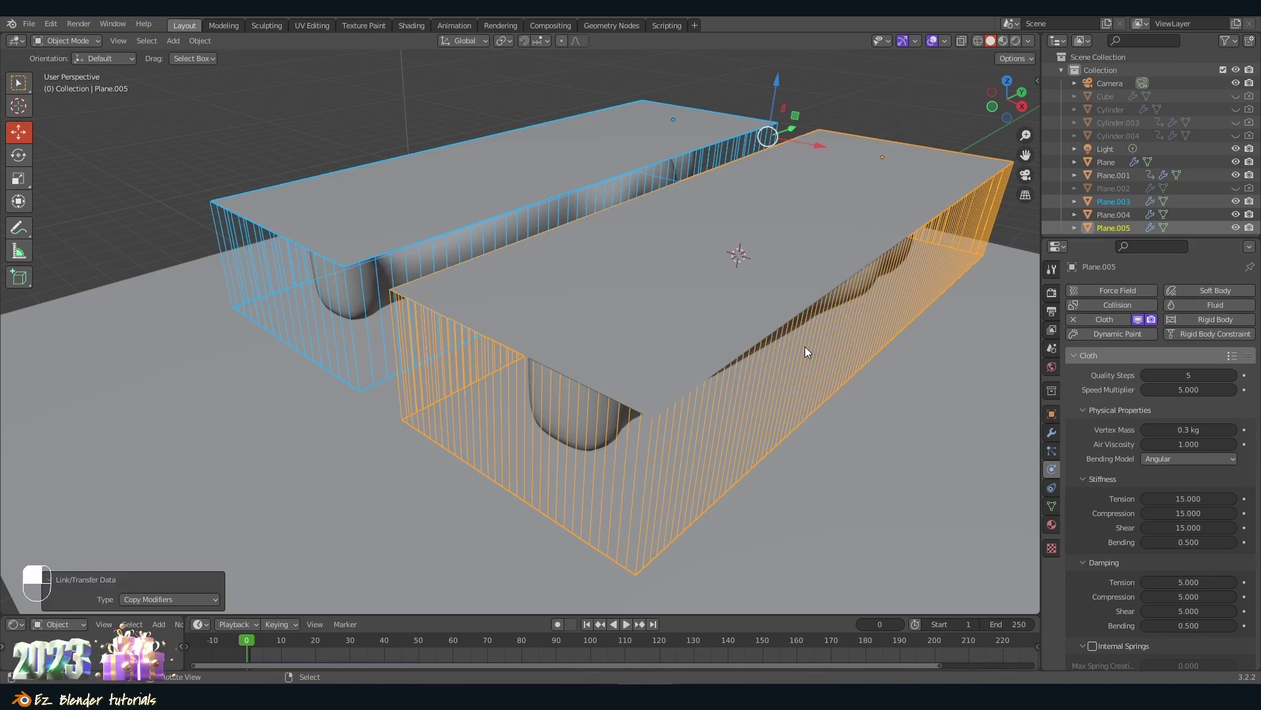
middle_click(558, 157)
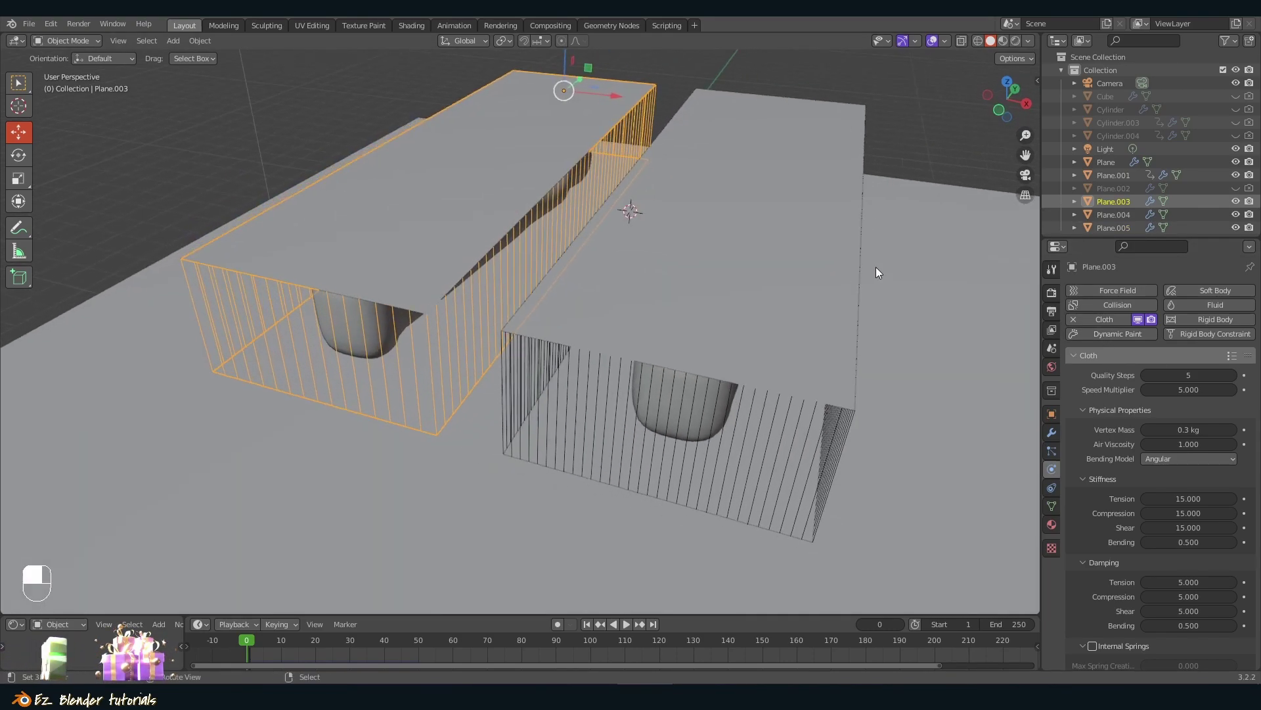
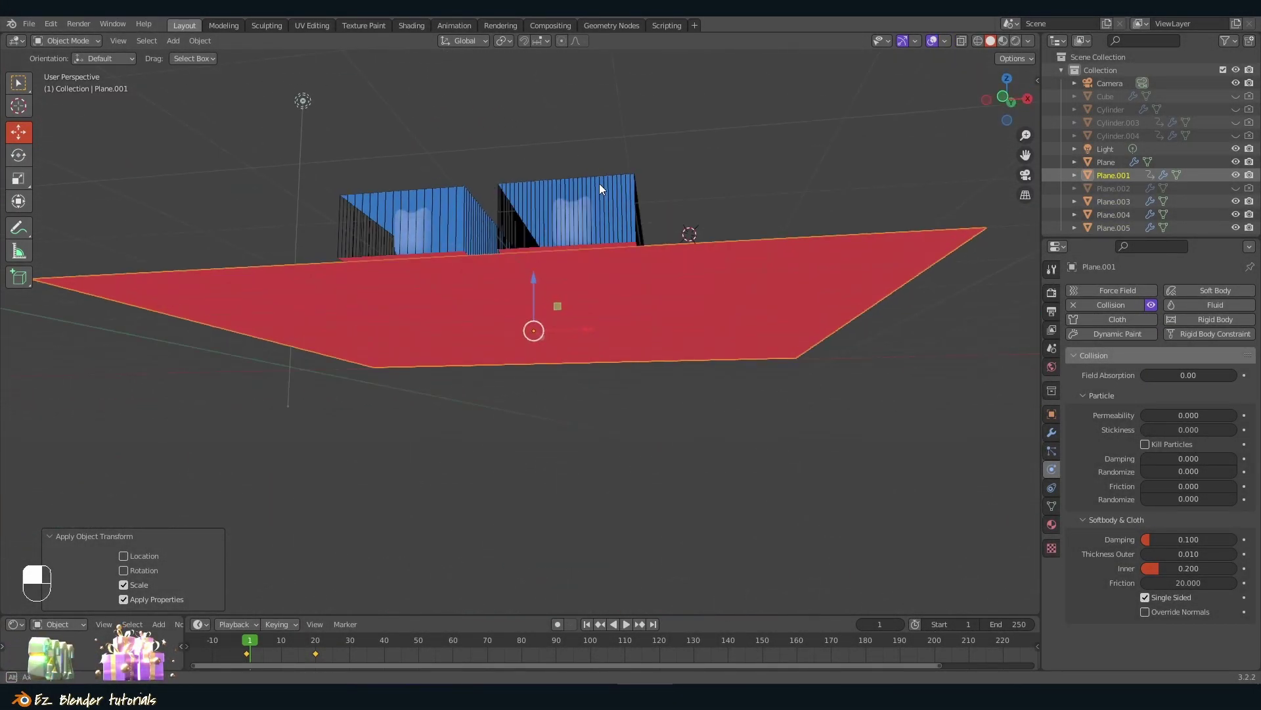
drag(607, 323, 700, 260)
middle_click(663, 233)
right_click(663, 233)
drag(714, 270, 455, 217)
key(Tab)
key(a)
key(Tab)
middle_click(454, 217)
click(455, 217)
middle_click(684, 283)
drag(683, 283, 815, 268)
key(Tab)
key(a)
key(a)
click(815, 268)
key(ctrl+z)
key(ctrl+n)
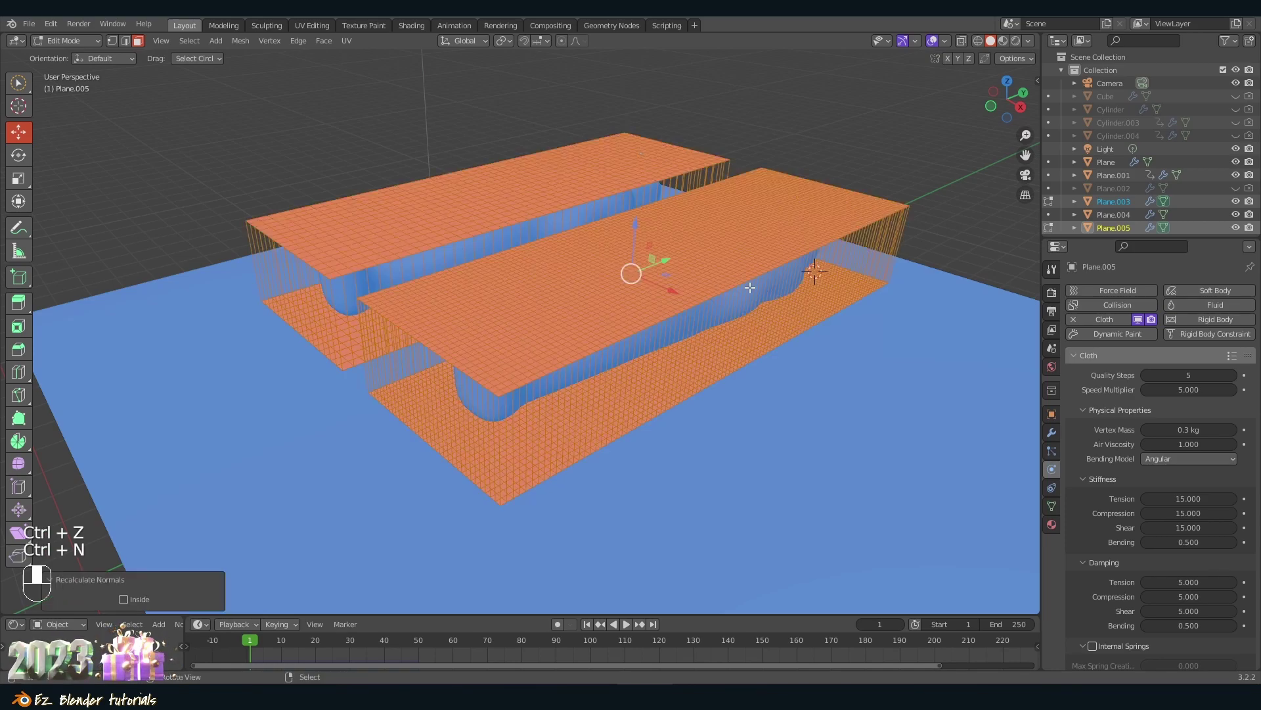
Step: Deselect, box-select the cloth sheet's faces and recalculate their normals
click(739, 291)
key(a)
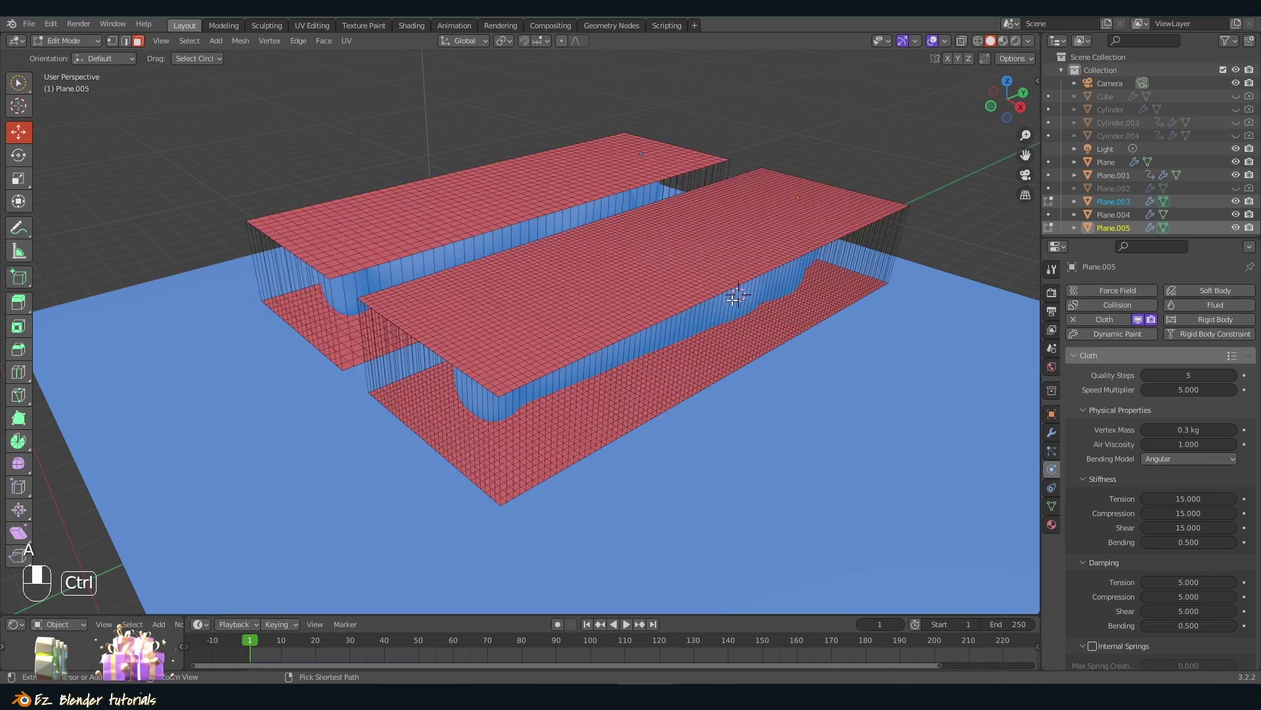
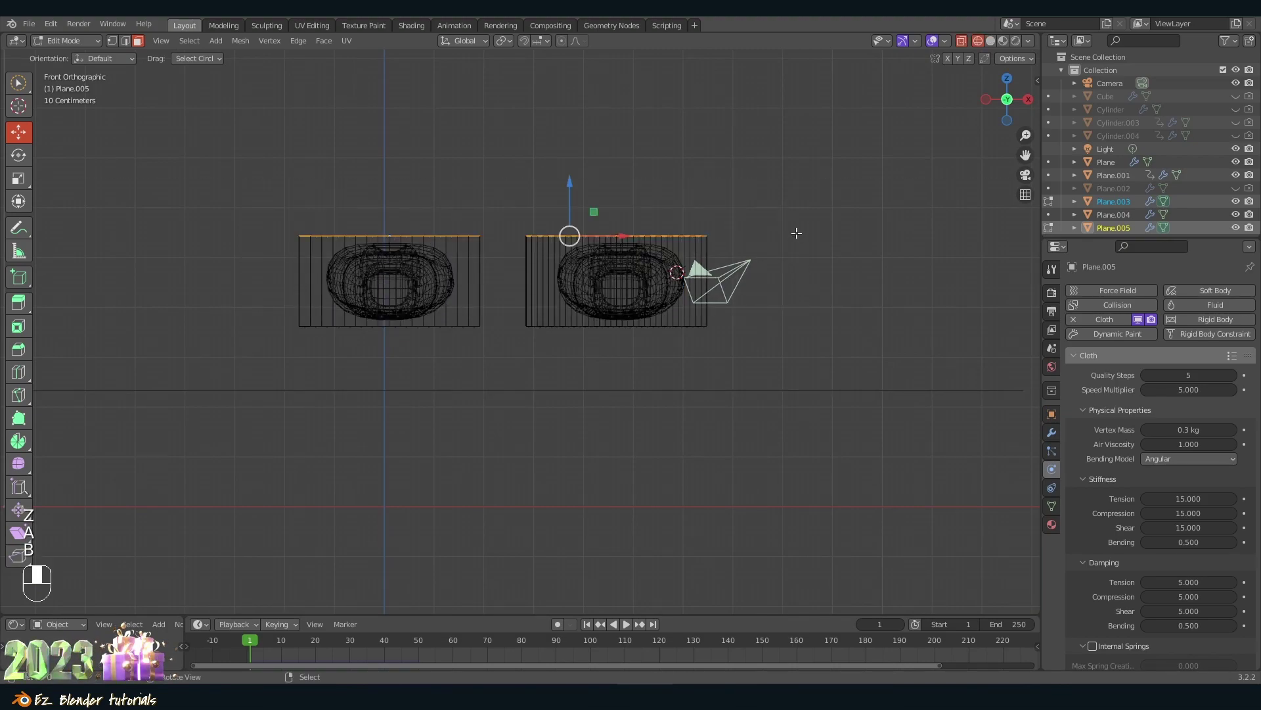
key(a)
key(b)
key(z)
key(ctrl+n)
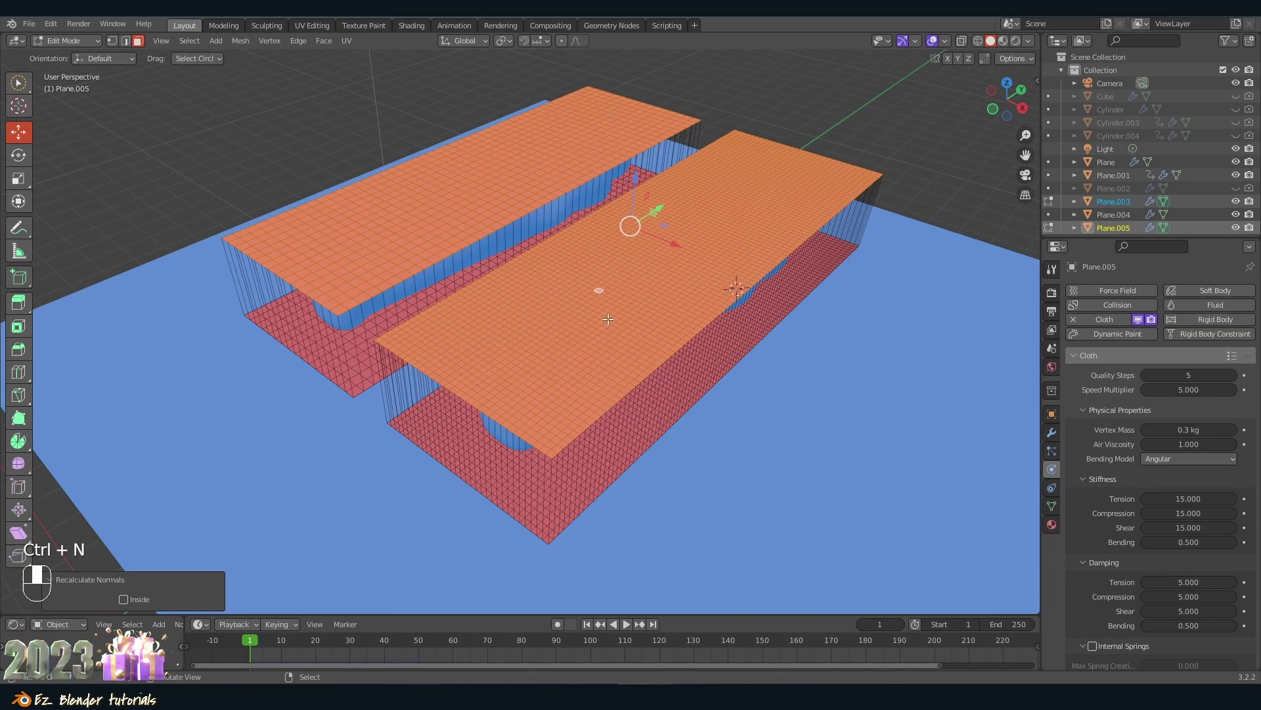
Step: Extend the face selection across Plane.005, recalculate normals again, and return to Object Mode
click(659, 332)
key(a)
click(663, 339)
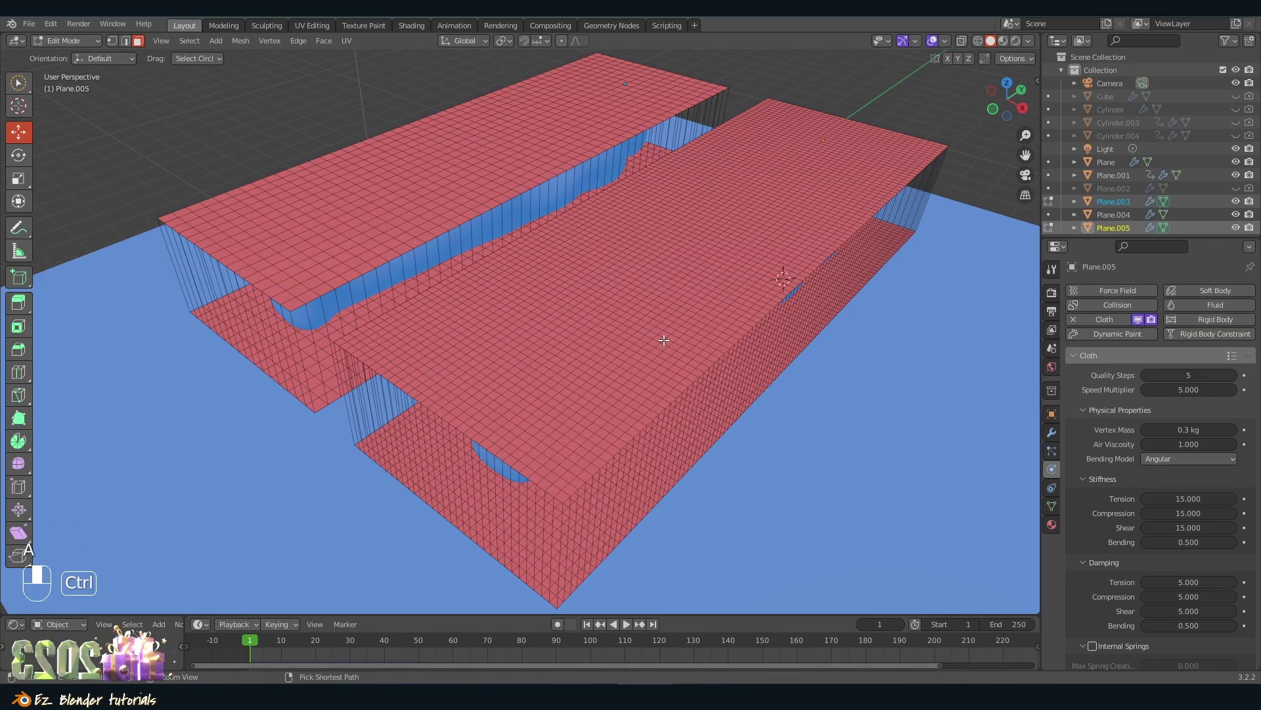
key(ctrl+z)
click(664, 337)
key(ctrl+n)
drag(664, 336, 646, 353)
key(a)
drag(668, 300, 722, 311)
key(Tab)
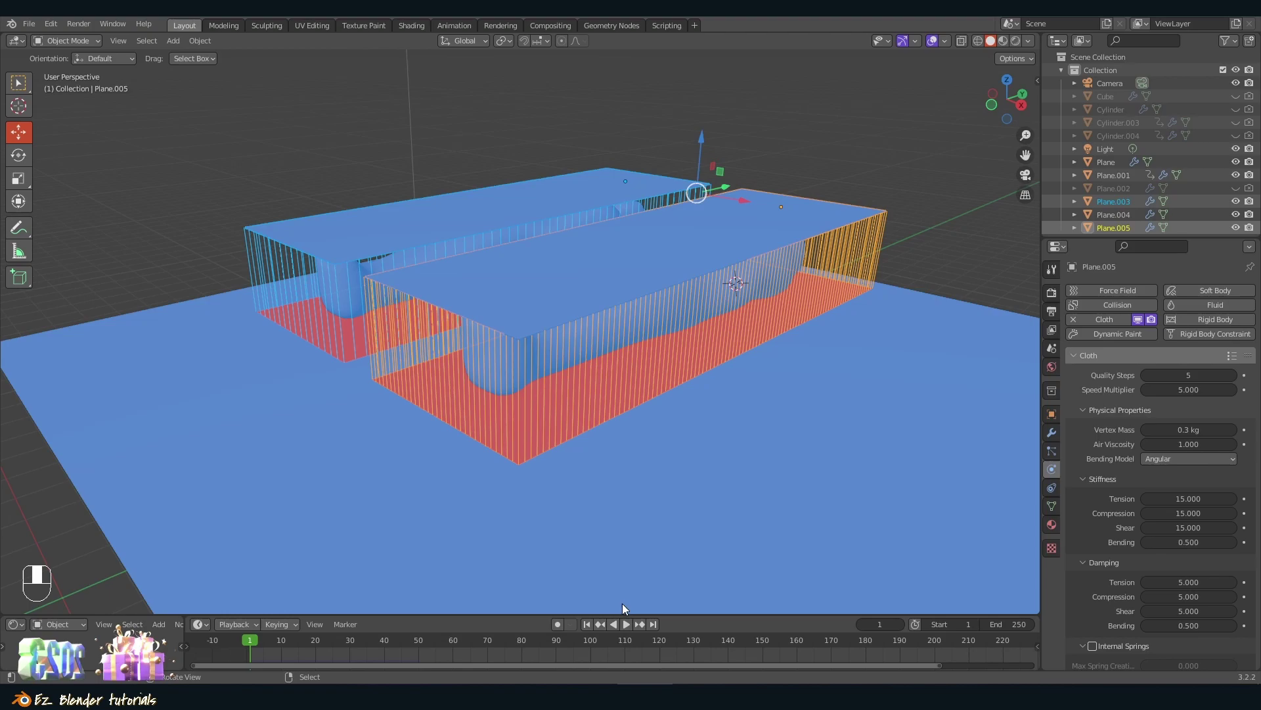
Step: Play the cloth simulation to frame 38 and add a Subdivision Surface modifier at level 2
drag(629, 630, 1058, 436)
key(z)
key(z)
drag(1058, 436, 1149, 285)
click(1149, 285)
drag(1145, 288, 1137, 297)
drag(1137, 297, 777, 341)
key(shift+w)
Step: Add a Solidify modifier to the second sheet and tune its thickness to -0.015 m
middle_click(395, 234)
right_click(395, 234)
middle_click(777, 342)
drag(777, 342, 419, 145)
middle_click(419, 145)
drag(419, 145, 736, 328)
middle_click(736, 328)
drag(736, 328, 1193, 499)
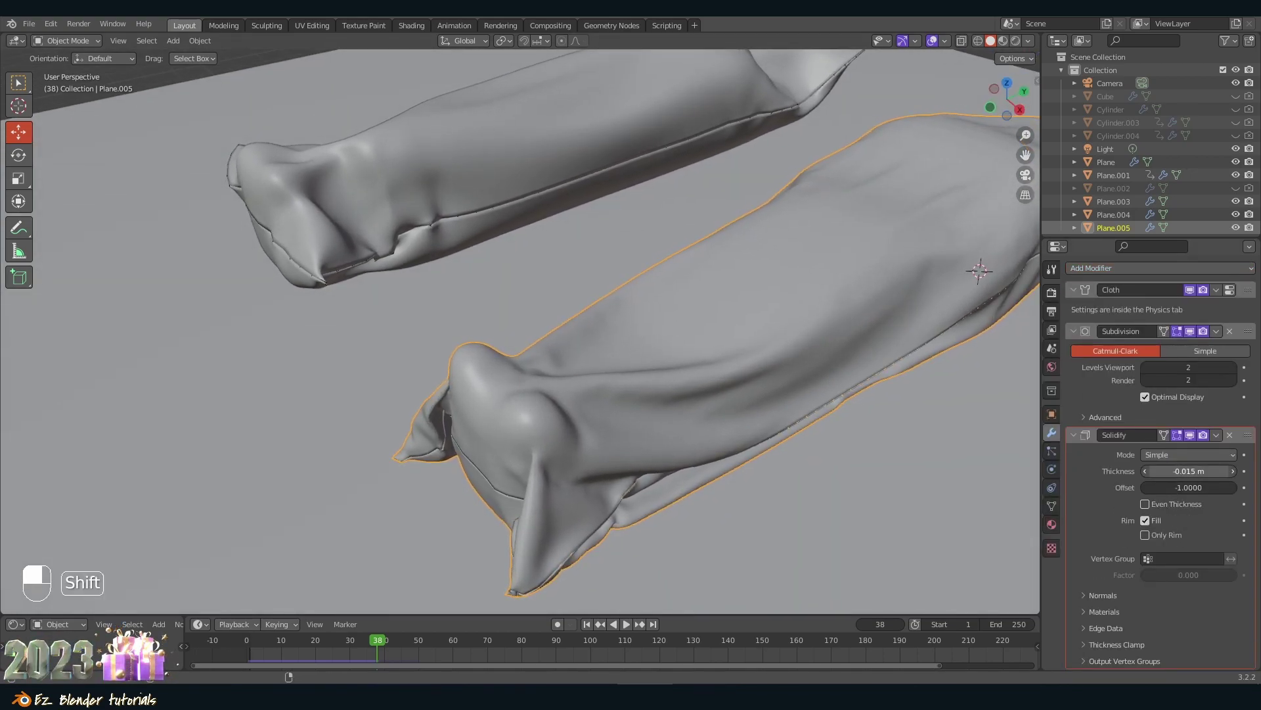
Step: Apply the Cloth modifier to freeze the draped shape and enter Edit Mode with the bottom hem loop selected
key(a)
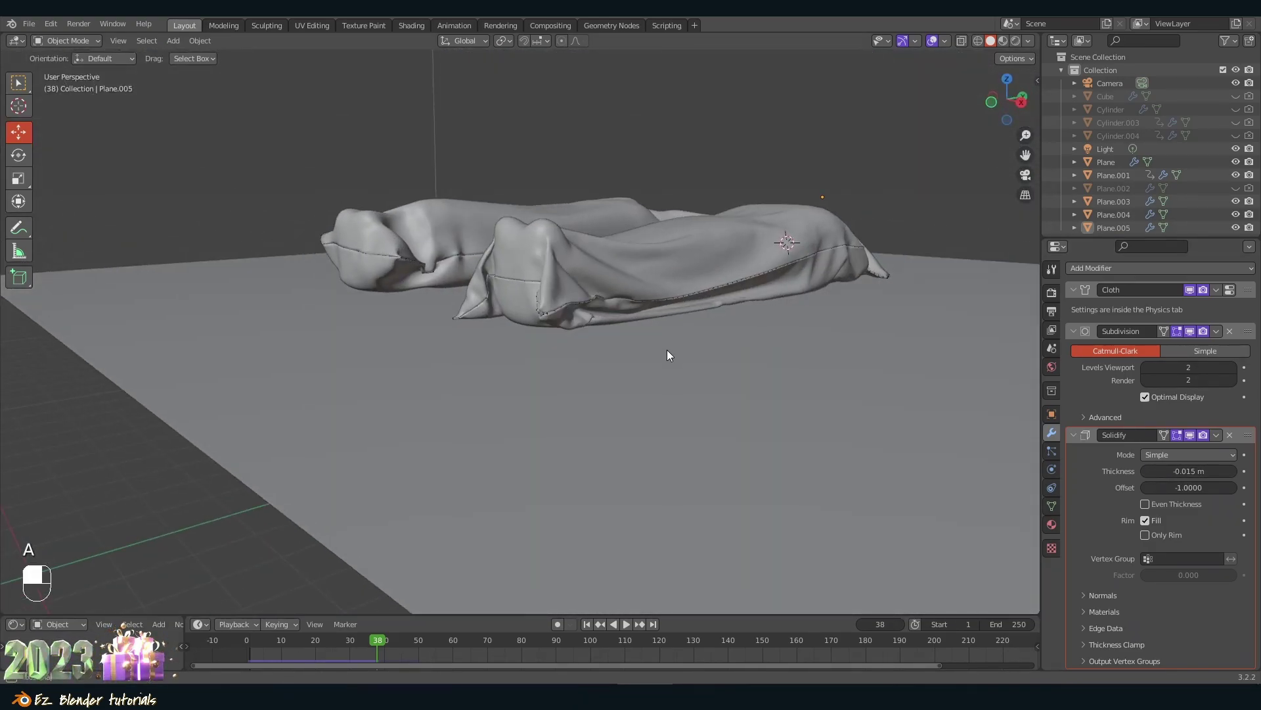
key(shift+z)
key(z)
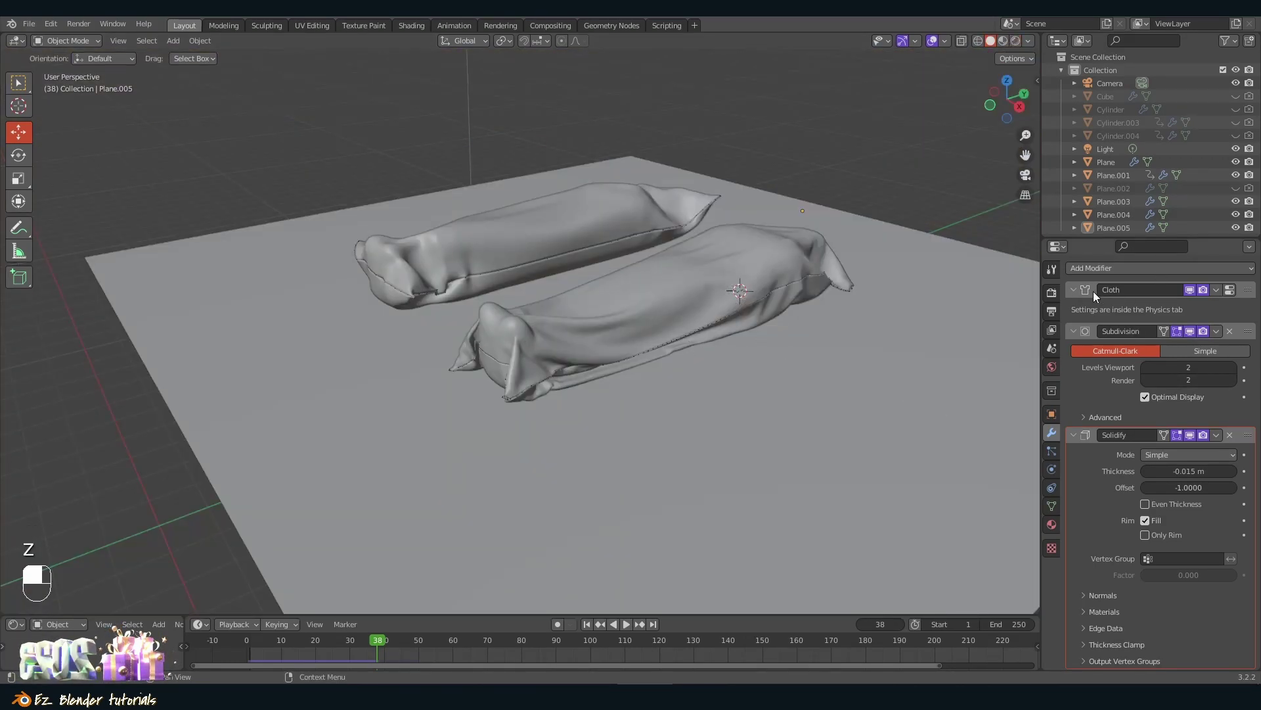
middle_click(751, 264)
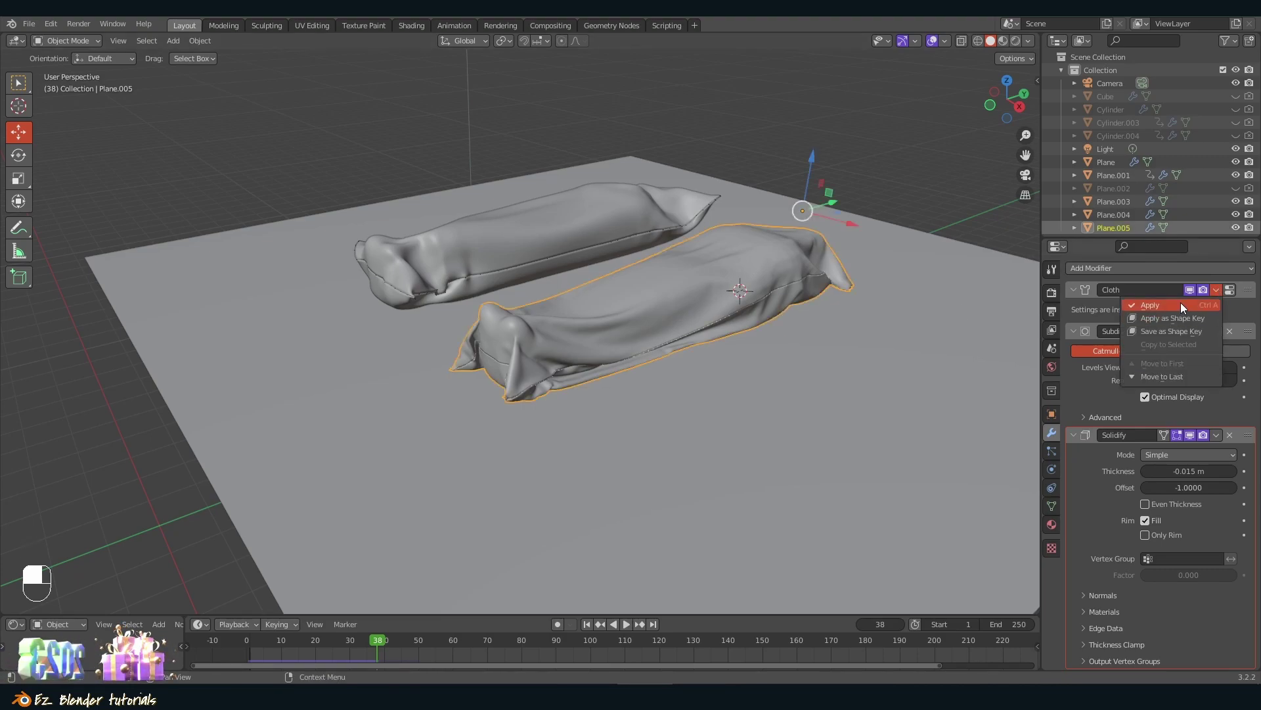
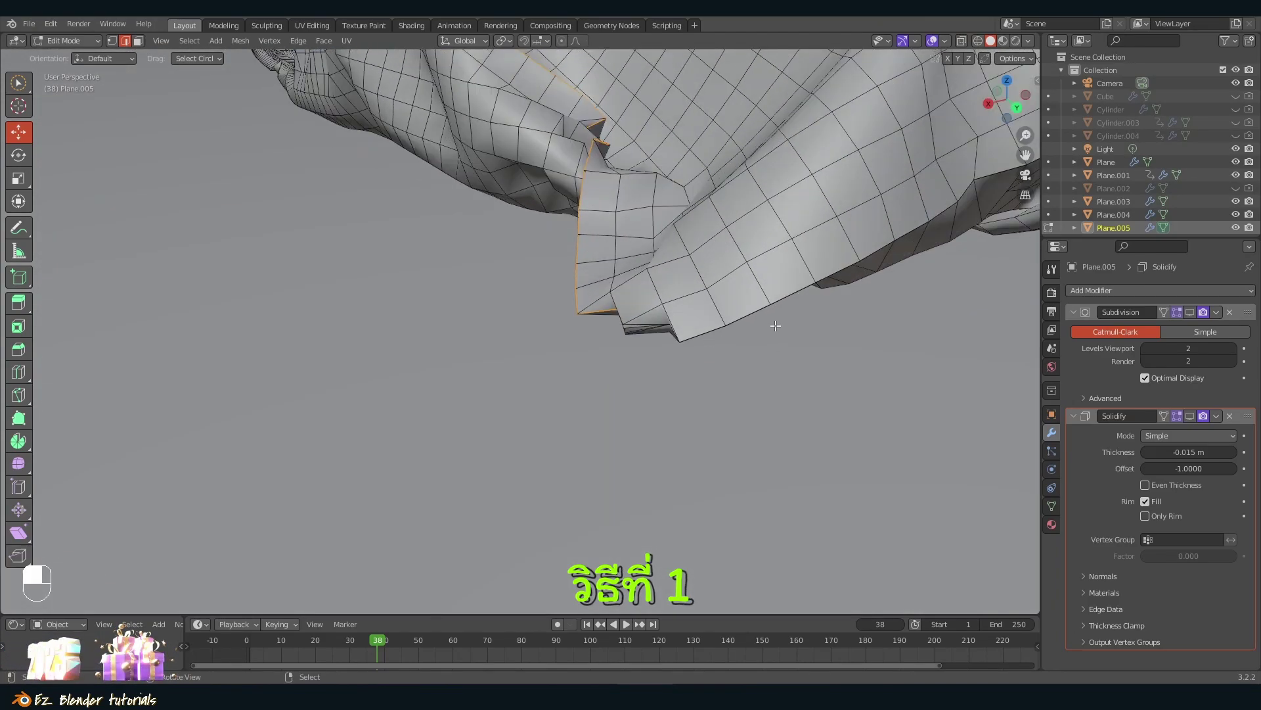
key(z)
drag(767, 321, 687, 314)
Step: Loop-select the sheet's outer border edges in X-ray view, then return to solid shading
middle_click(687, 315)
click(687, 314)
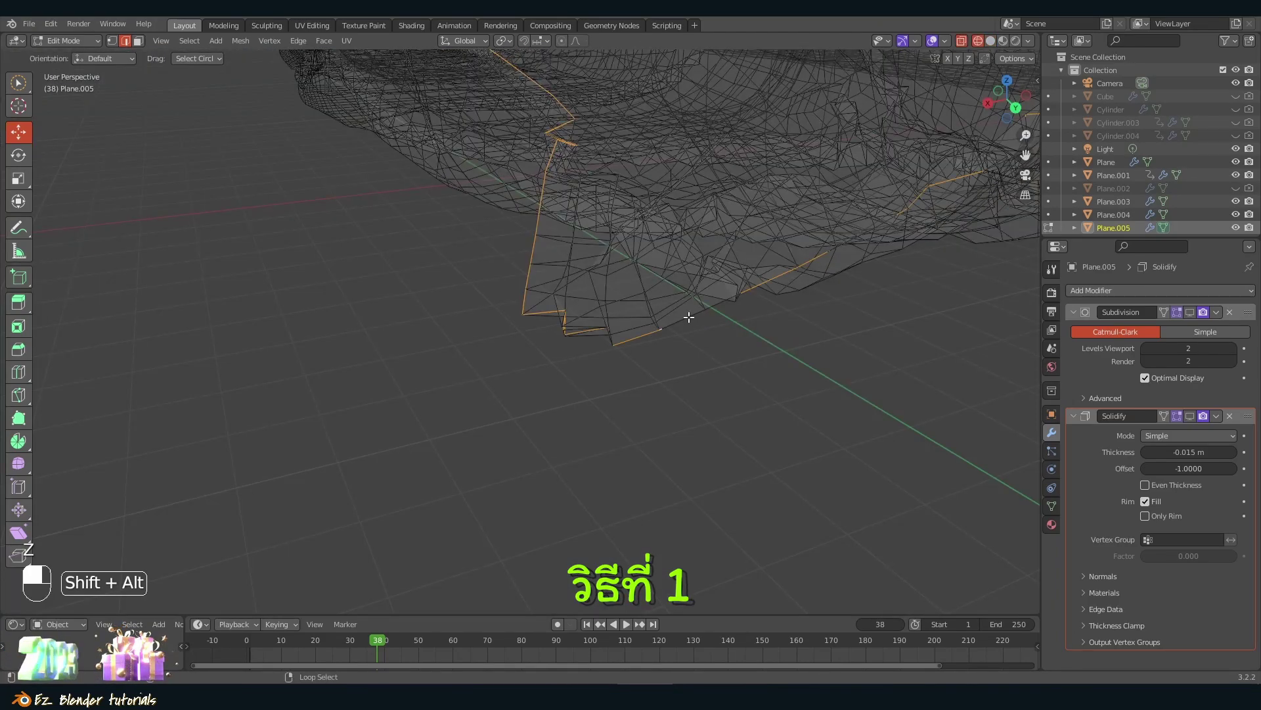
middle_click(688, 314)
drag(688, 313, 682, 328)
key(z)
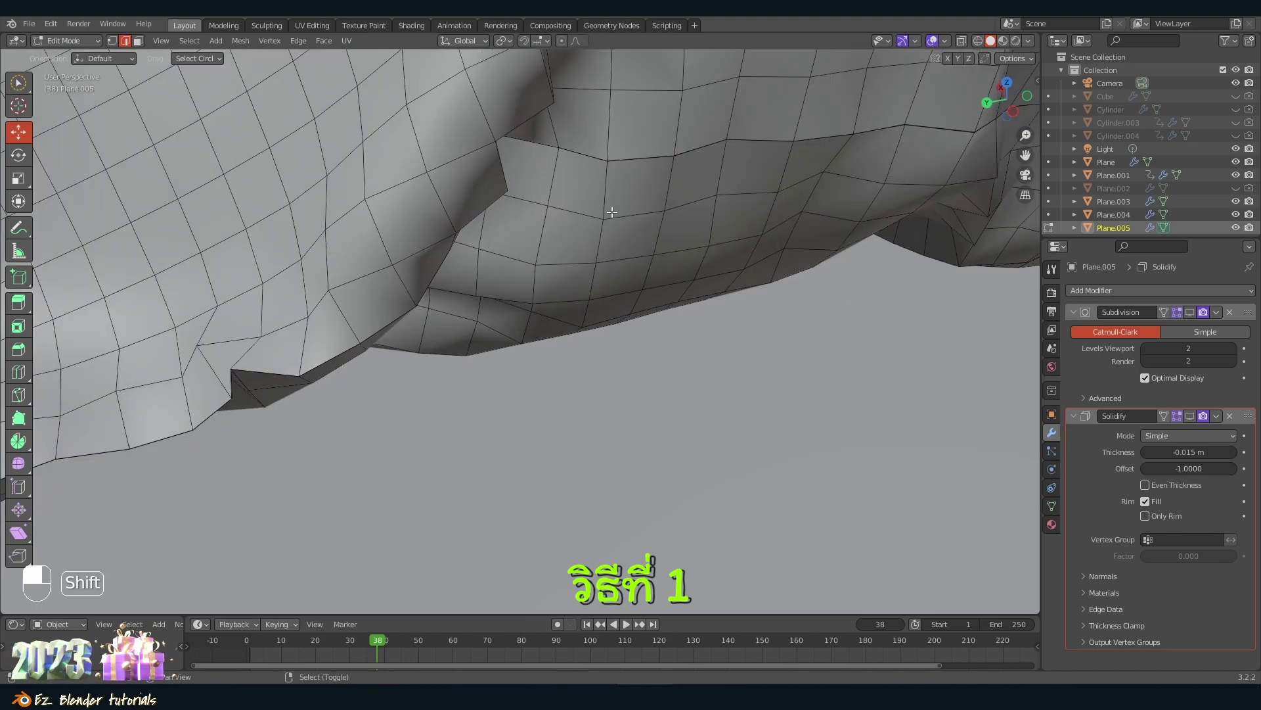
key(z)
key(z)
Step: Add an edge along the sheet's rim to the selection and view the mesh as wireframe
middle_click(556, 263)
middle_click(556, 262)
middle_click(556, 263)
middle_click(554, 266)
drag(718, 296, 683, 303)
middle_click(684, 302)
drag(683, 302, 679, 323)
middle_click(679, 323)
click(679, 324)
key(z)
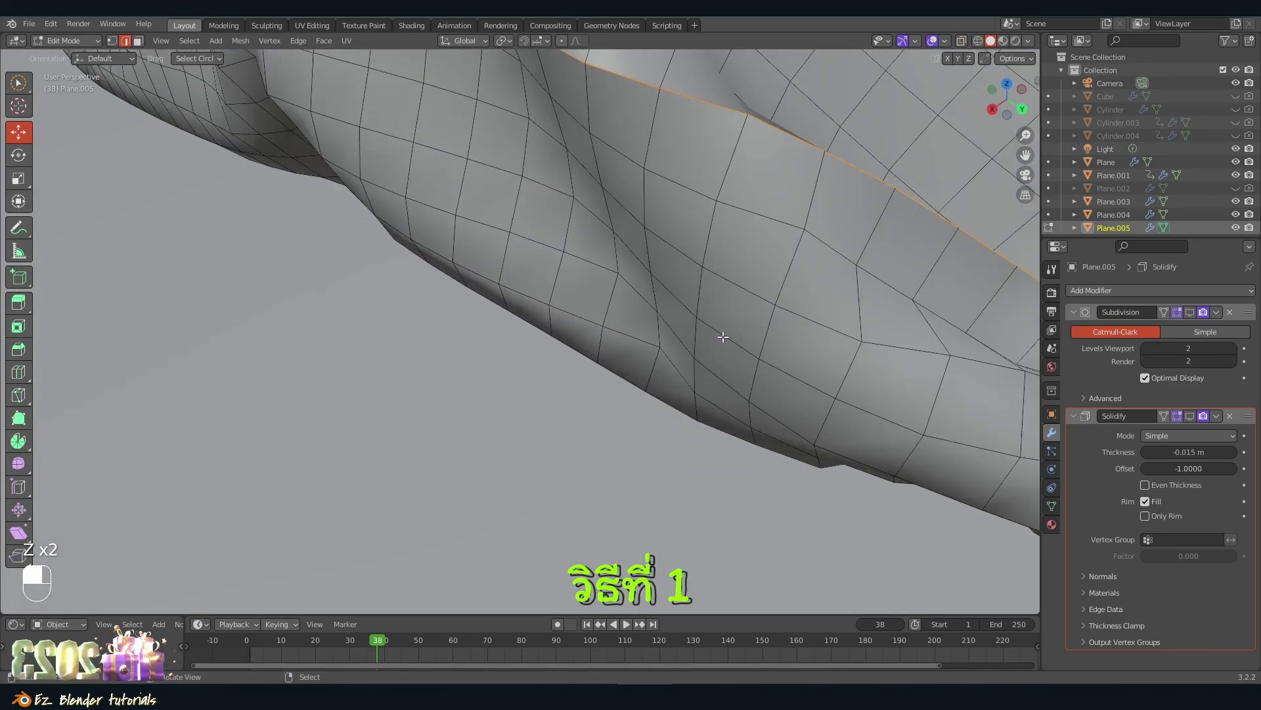
key(z)
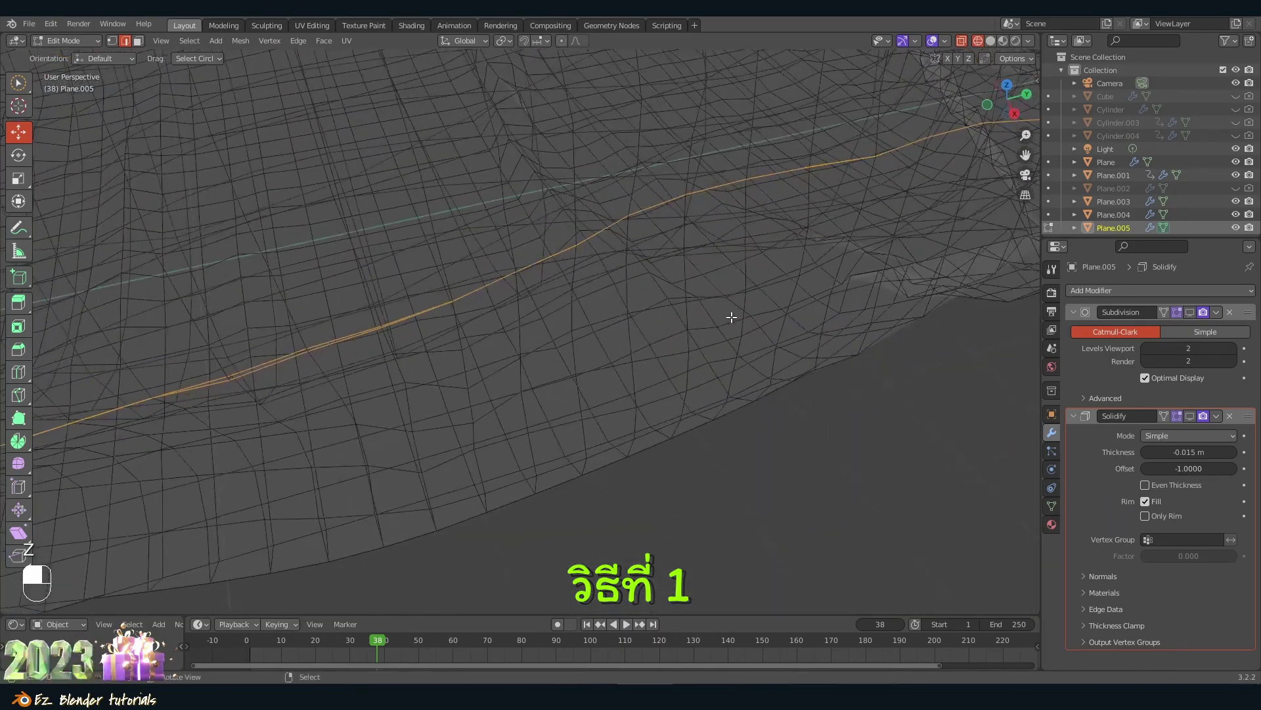
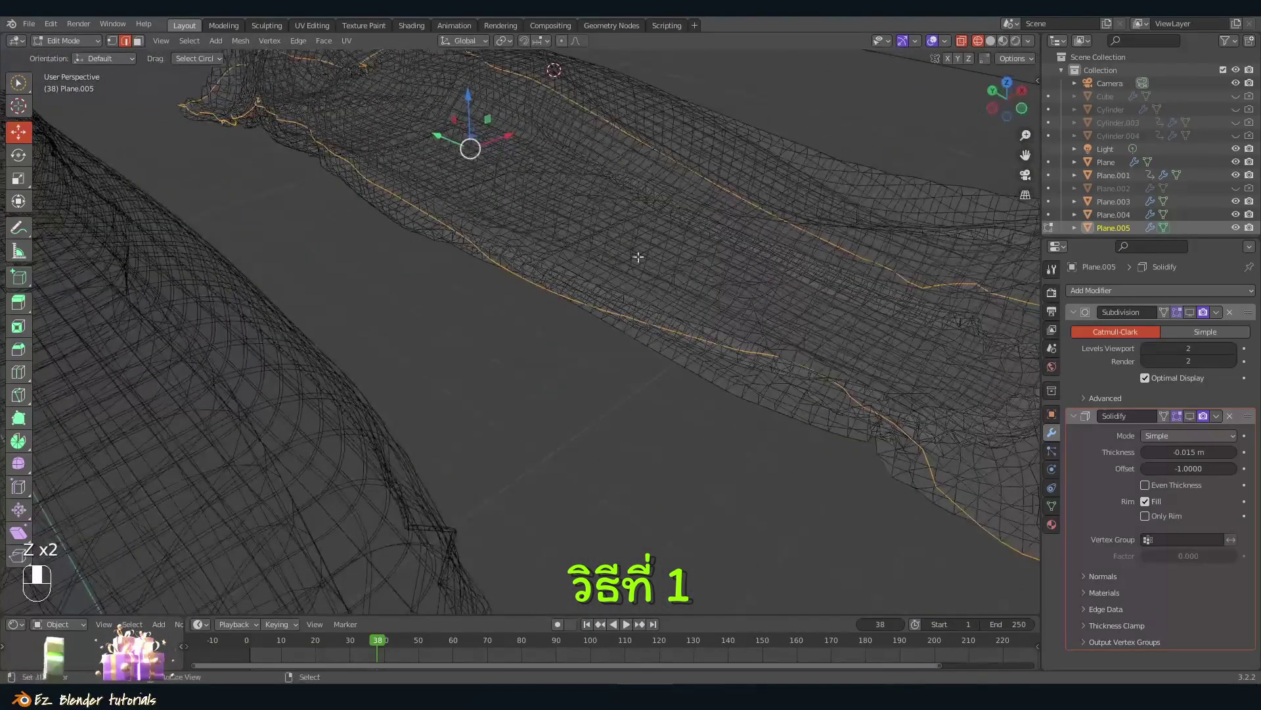
Step: Pick another border edge loop on the rim in wireframe view, extending the selection
key(shift+z)
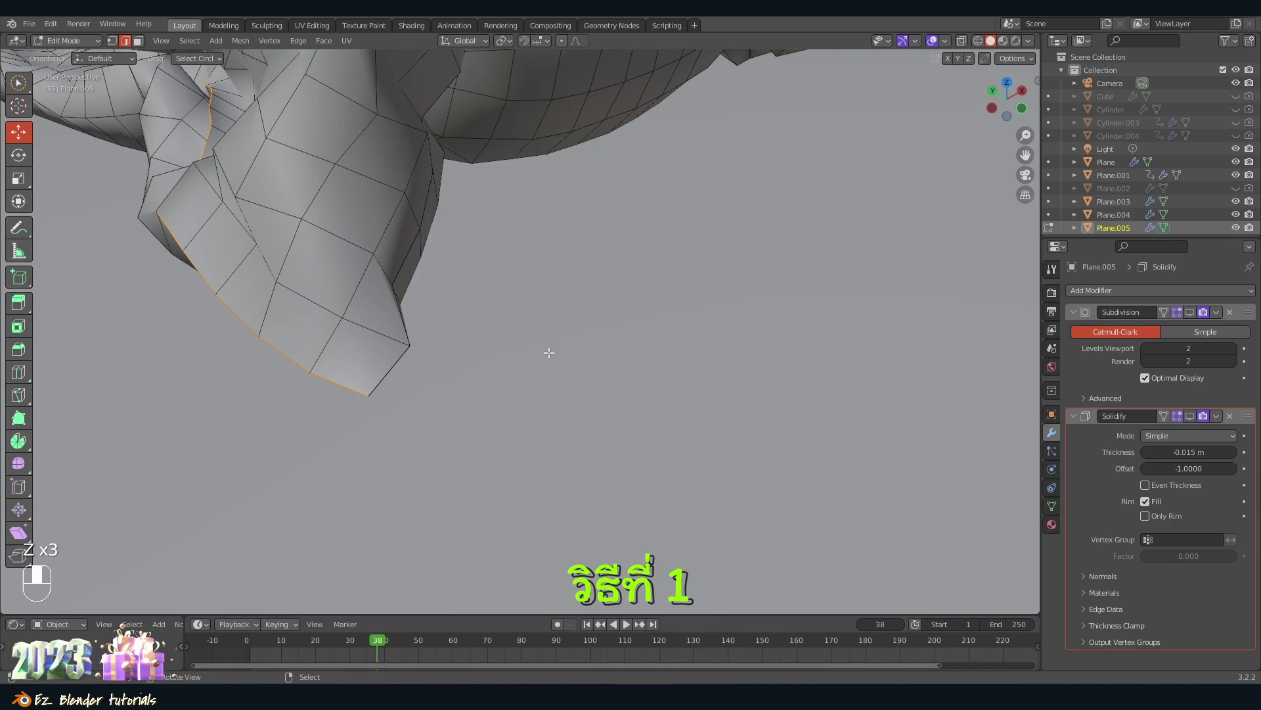
middle_click(397, 374)
key(shift+alt+z)
click(389, 364)
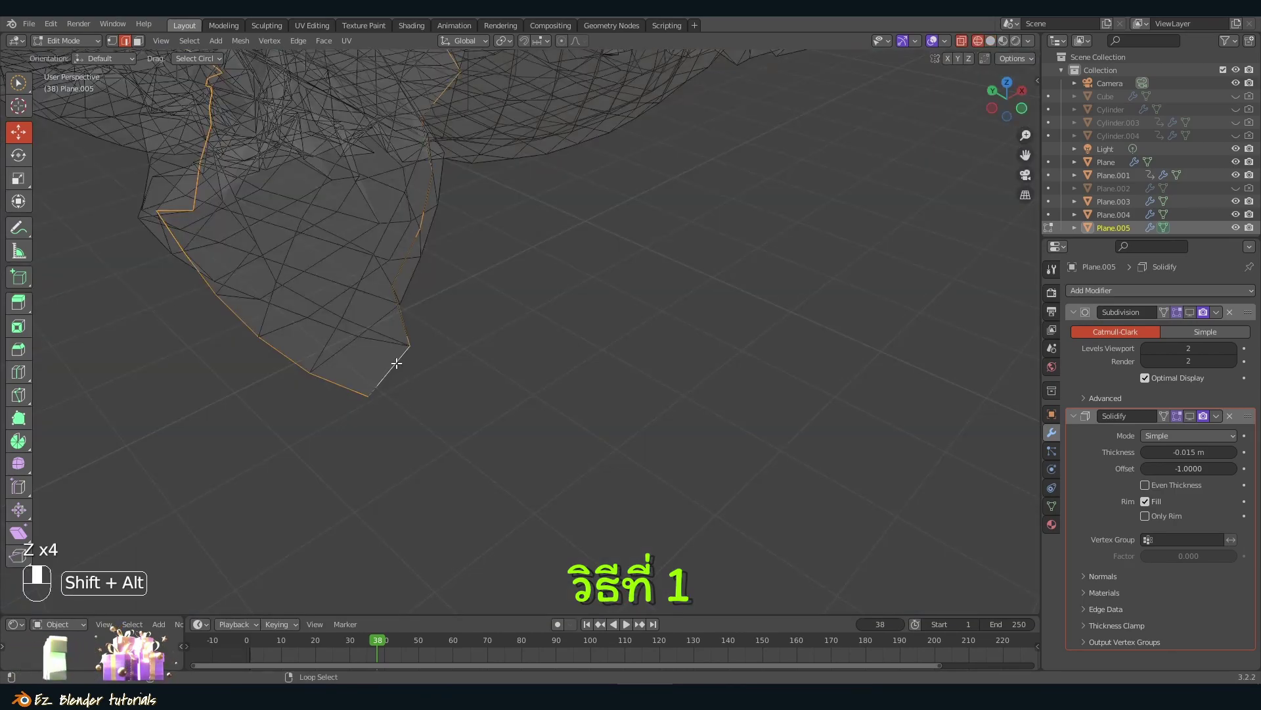
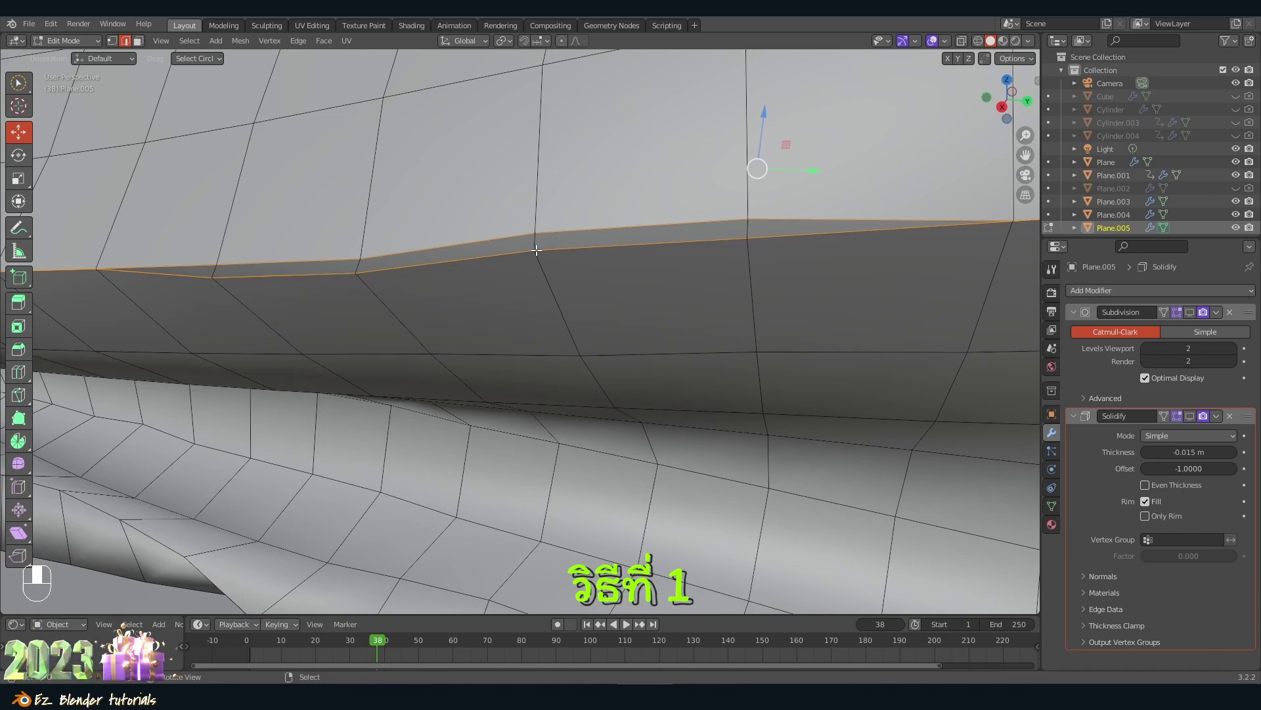
drag(195, 43, 440, 242)
middle_click(429, 263)
right_click(429, 263)
right_click(439, 242)
drag(439, 242, 550, 463)
Step: Add further stretches of the ragged lower rim to the border edge selection
key(z)
key(z)
key(z)
key(z)
key(z)
right_click(634, 467)
middle_click(550, 462)
drag(549, 463, 540, 311)
right_click(550, 463)
right_click(550, 463)
right_click(550, 463)
right_click(425, 529)
right_click(425, 529)
key(z)
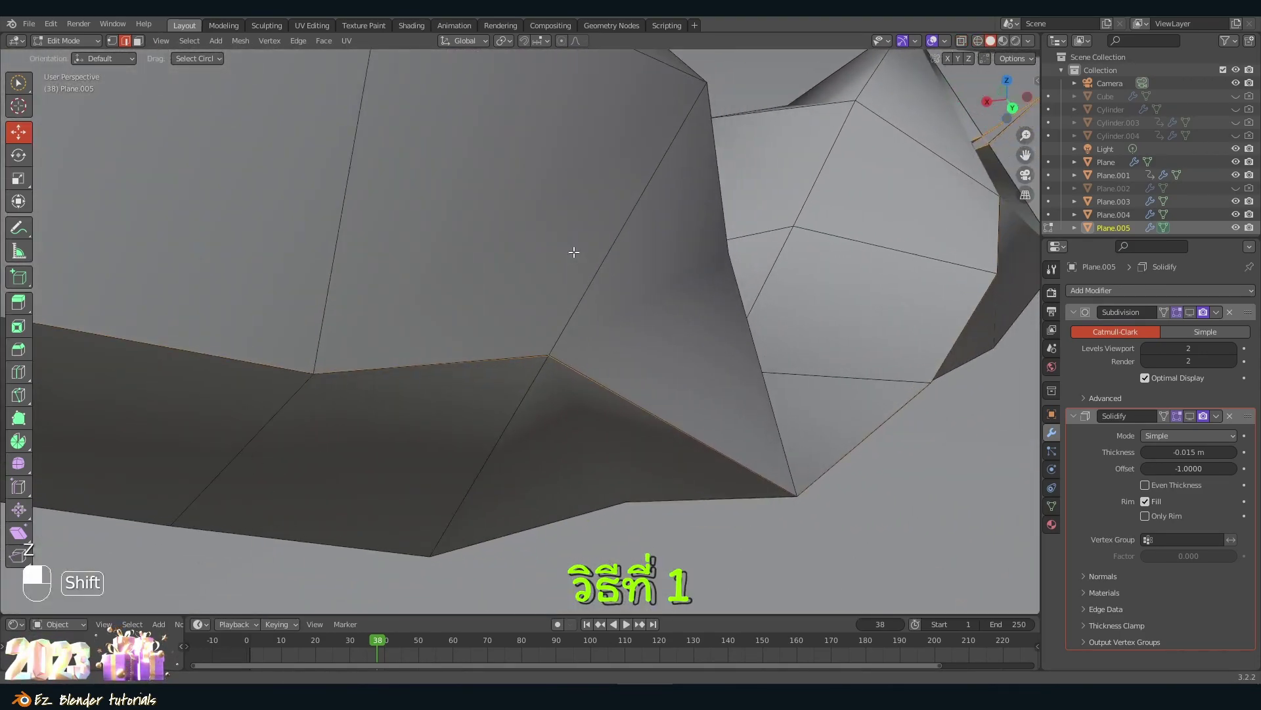
key(z)
click(571, 360)
middle_click(572, 360)
right_click(572, 360)
click(573, 360)
middle_click(573, 360)
right_click(573, 360)
click(566, 388)
middle_click(565, 387)
right_click(566, 387)
key(ctrl+z)
double_click(562, 370)
middle_click(563, 370)
right_click(563, 370)
middle_click(563, 370)
right_click(563, 370)
double_click(385, 368)
middle_click(385, 368)
right_click(385, 367)
middle_click(386, 368)
right_click(386, 367)
click(386, 361)
middle_click(386, 361)
right_click(386, 362)
drag(386, 361, 669, 439)
middle_click(669, 438)
drag(669, 439, 681, 436)
middle_click(682, 435)
drag(694, 439, 735, 503)
middle_click(735, 503)
click(733, 501)
middle_click(729, 497)
drag(728, 497, 697, 455)
middle_click(661, 450)
right_click(661, 450)
middle_click(661, 450)
right_click(661, 450)
middle_click(671, 437)
right_click(672, 437)
middle_click(672, 436)
right_click(671, 436)
middle_click(628, 446)
right_click(627, 445)
middle_click(628, 445)
right_click(628, 445)
middle_click(698, 452)
middle_click(699, 451)
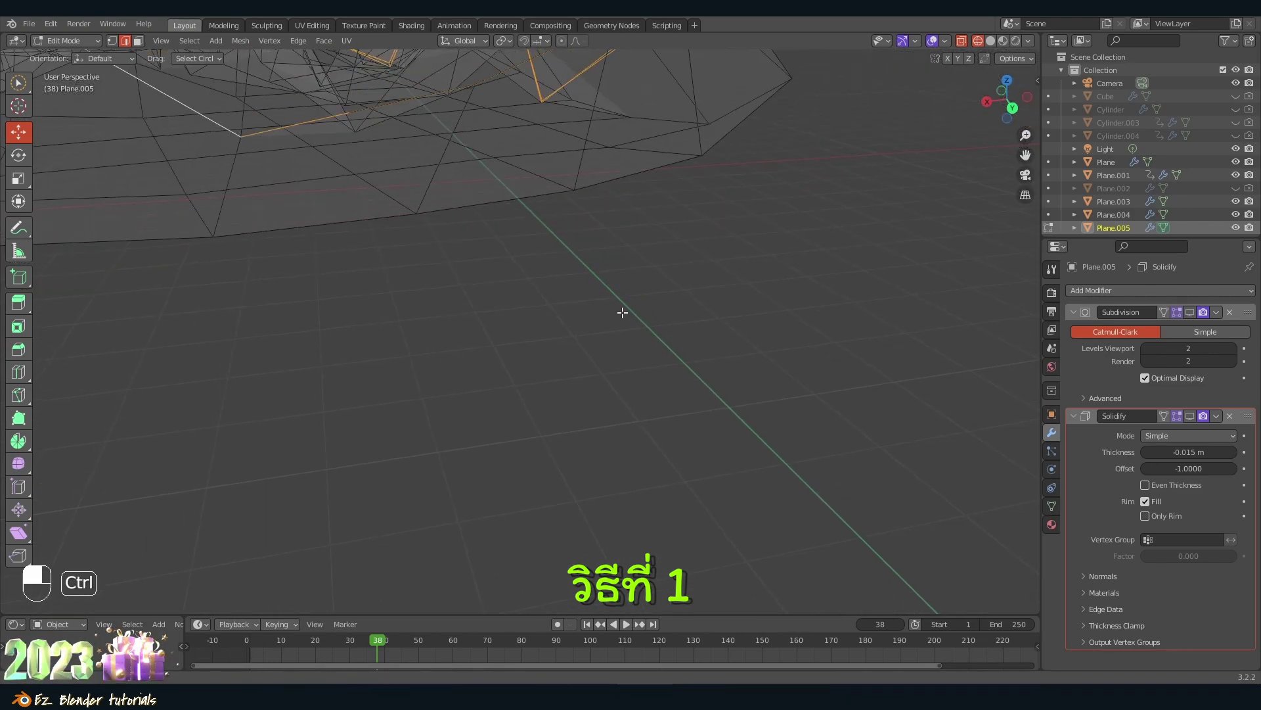
key(z)
drag(636, 287, 615, 357)
key(z)
key(shift+z)
key(shift+z)
middle_click(443, 358)
right_click(443, 357)
key(z)
key(z)
middle_click(448, 439)
middle_click(460, 454)
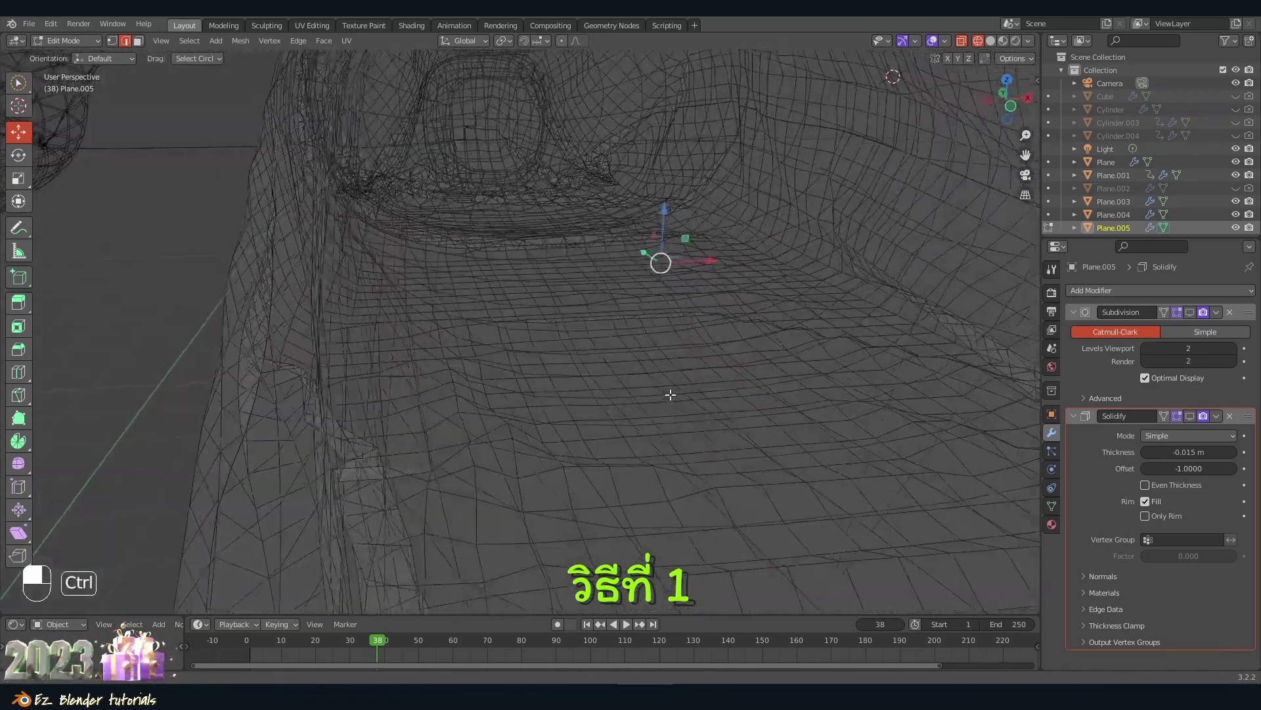
Step: Select the stray border loops hanging off Plane.005 and delete them
drag(708, 483, 618, 382)
key(z)
key(z)
middle_click(501, 366)
key(ctrl+z)
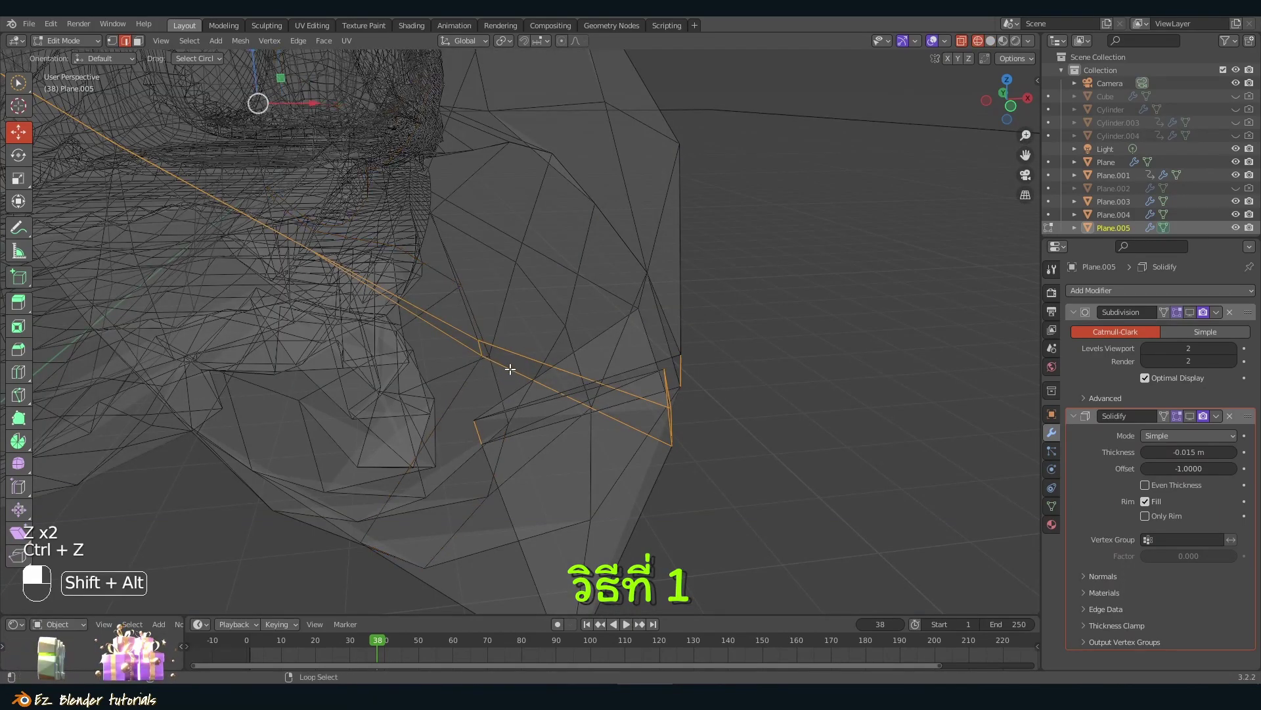
middle_click(510, 366)
middle_click(520, 347)
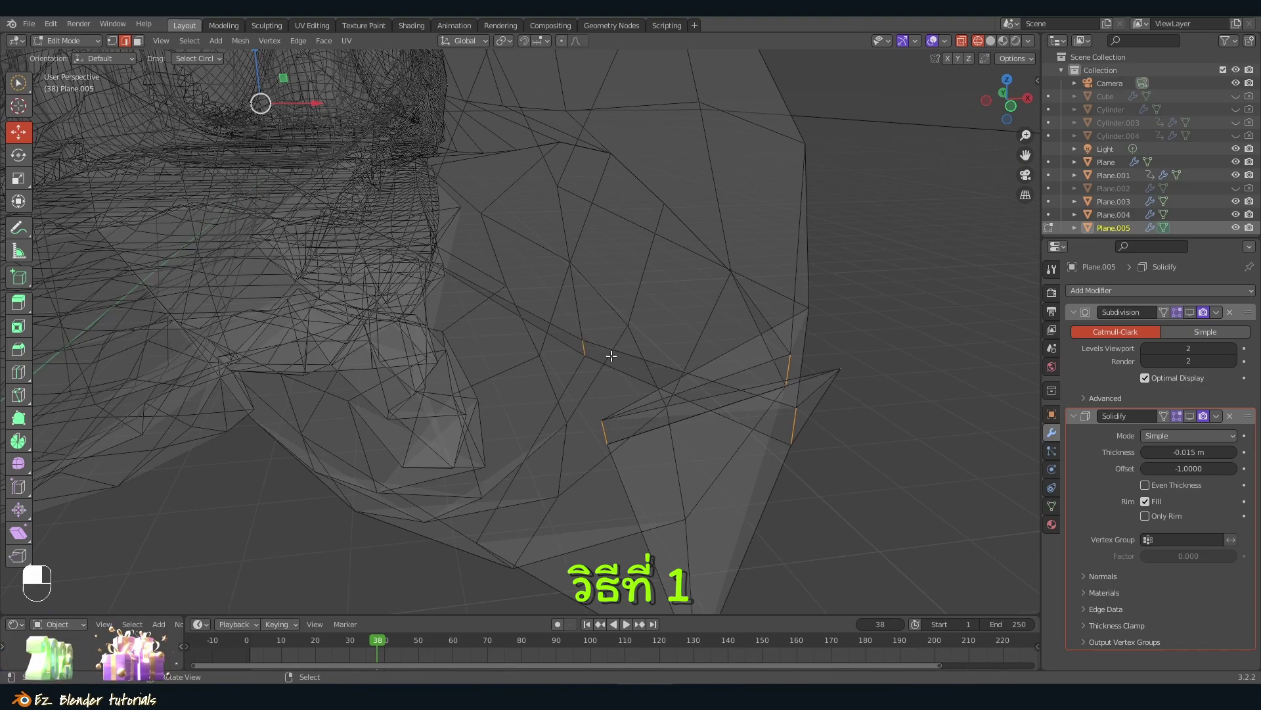
drag(542, 312, 603, 308)
drag(603, 310, 866, 472)
key(Delete)
key(z)
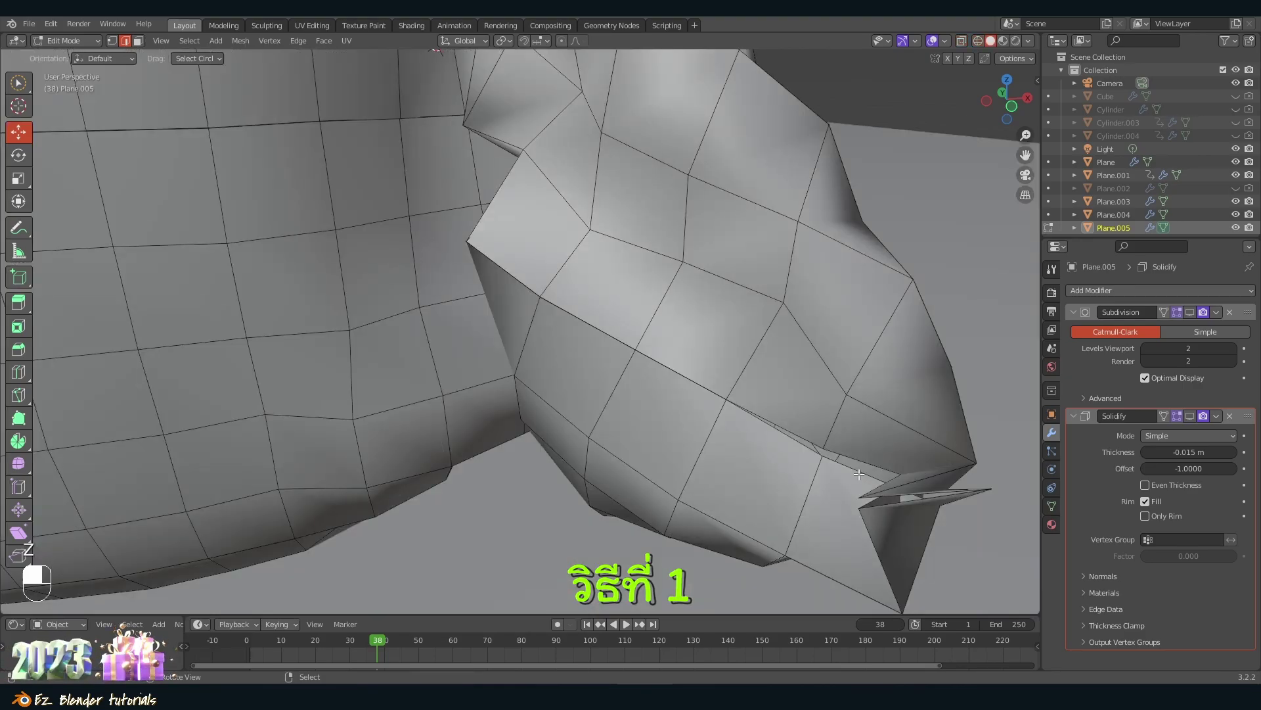
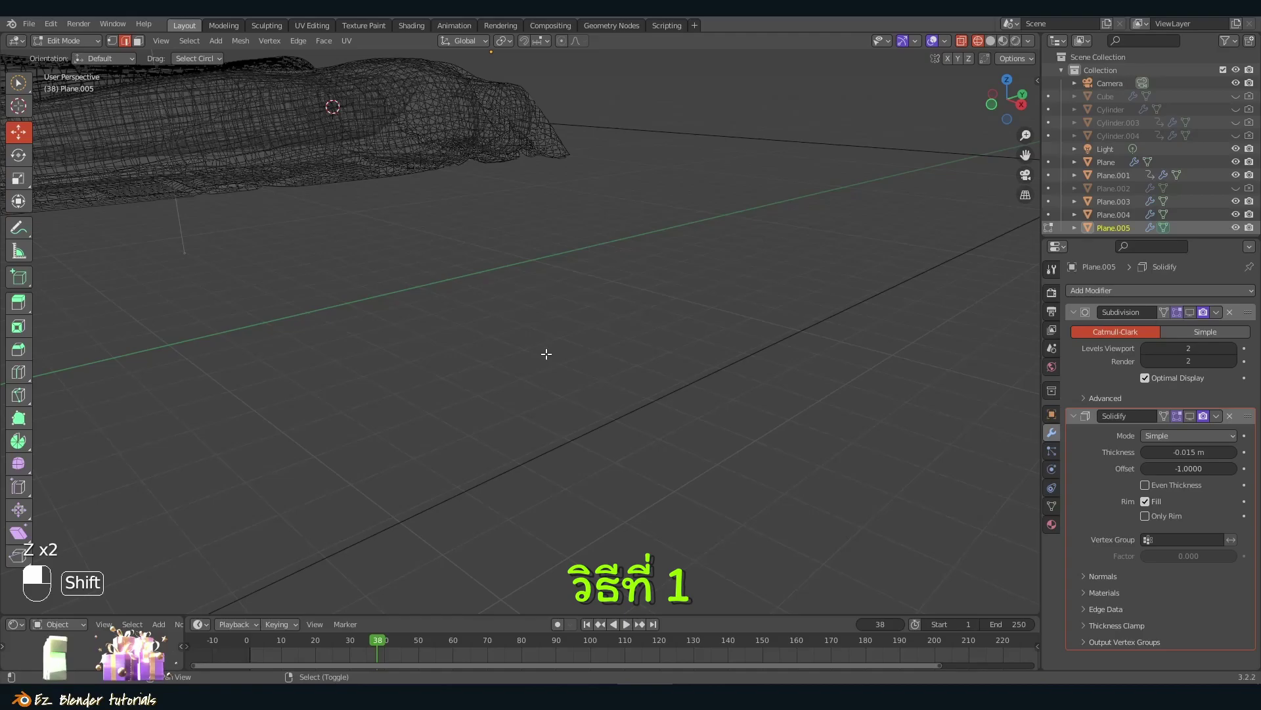
Step: Inspect the trimmed rim in solid and wireframe shading and pick a remaining ragged edge
key(shift+z)
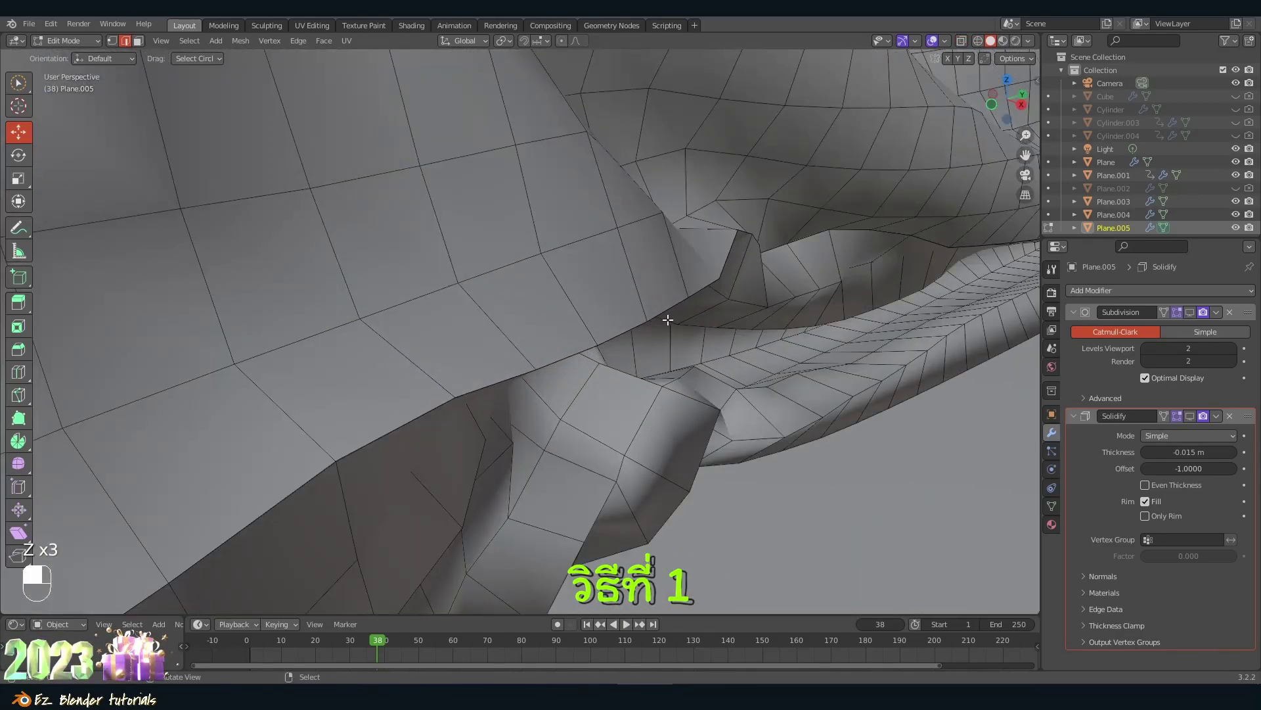
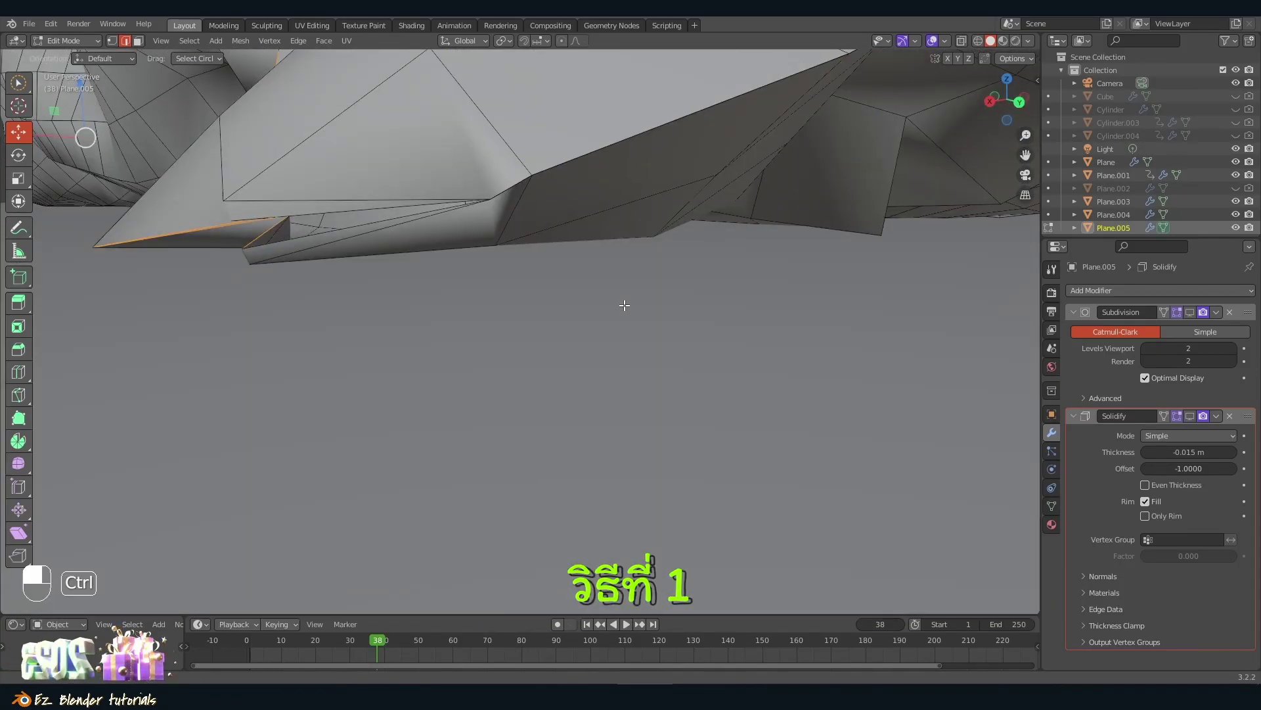
key(z)
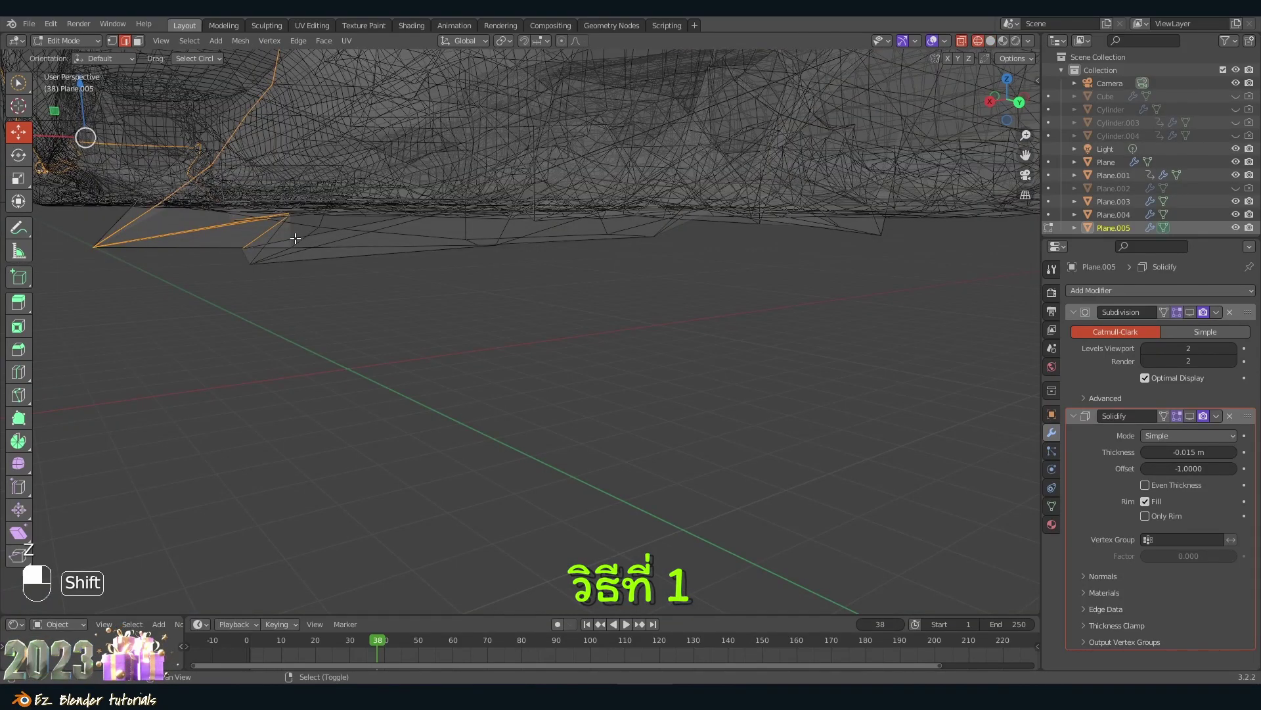
middle_click(291, 233)
key(z)
middle_click(304, 211)
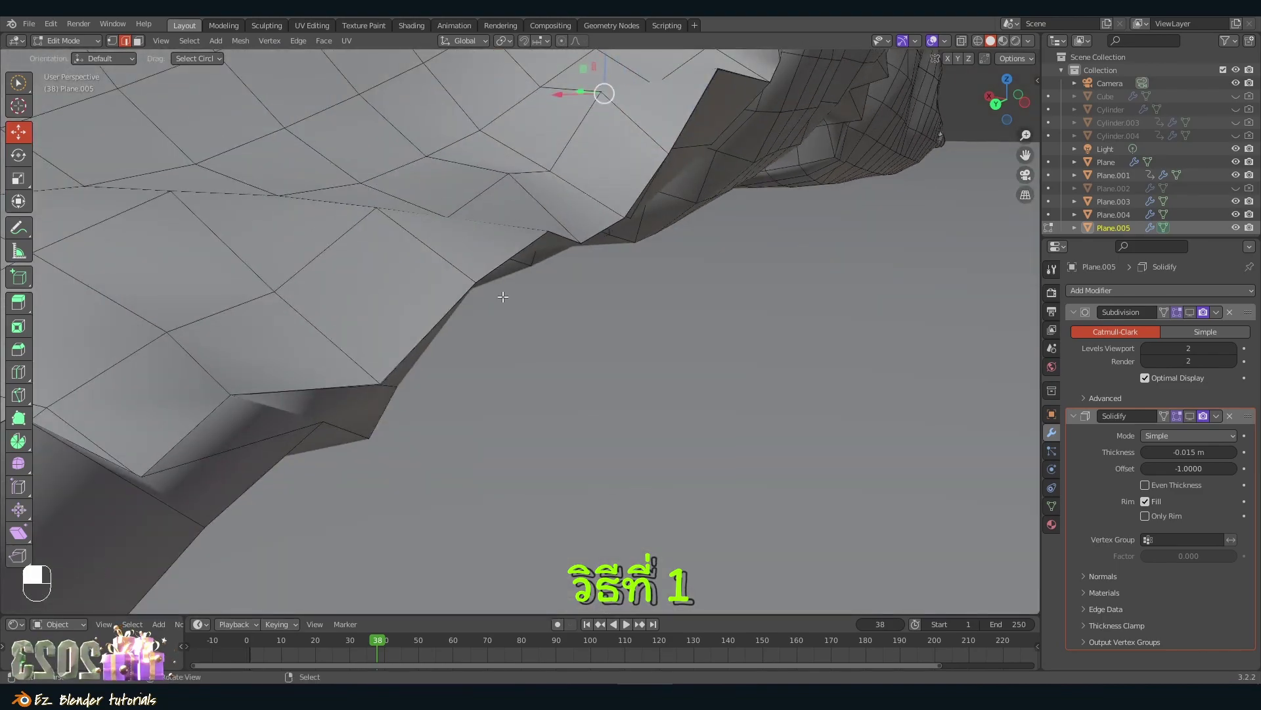
key(z)
key(z)
click(339, 372)
middle_click(339, 371)
right_click(339, 372)
Step: Add another rim edge to the selection in X-ray view and save the blend file
key(shift+alt+z)
click(336, 381)
middle_click(337, 380)
right_click(336, 380)
key(shift+z)
key(ctrl+w)
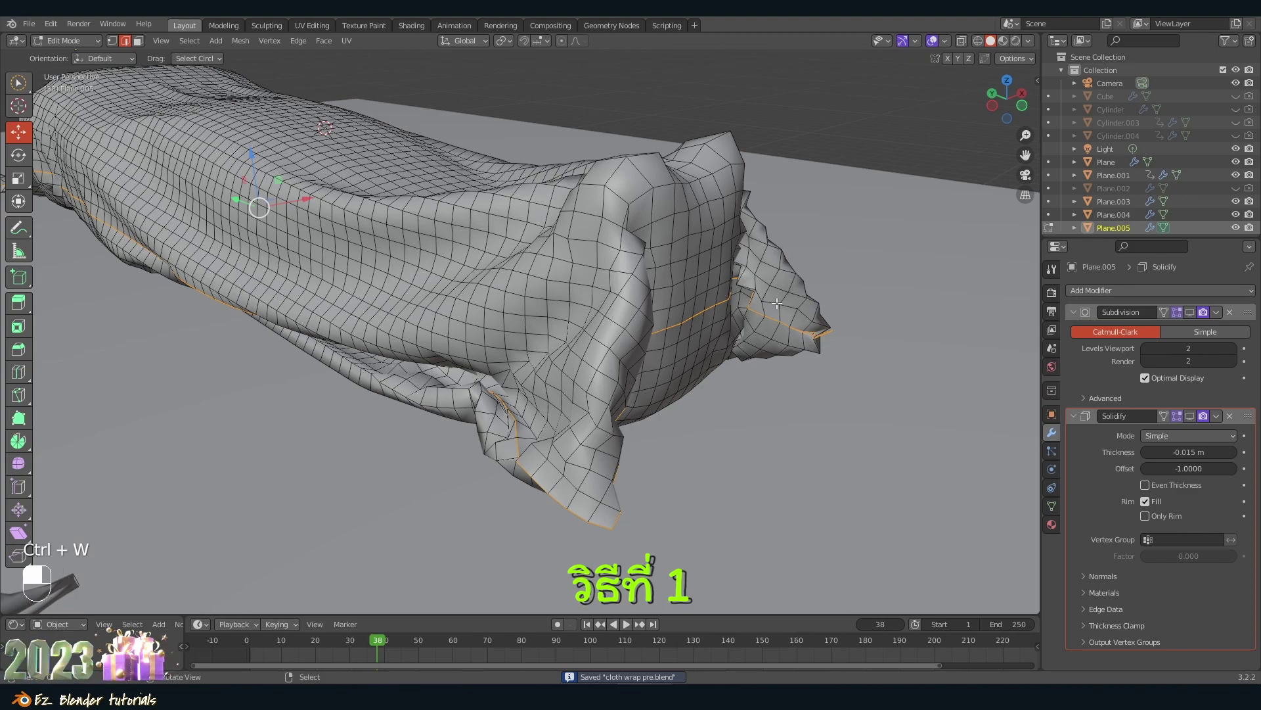
Step: Remove the remaining stray border geometry on Plane.005 via the Edge menu
key(ctrl+z)
key(z)
middle_click(577, 517)
key(z)
key(ctrl+e)
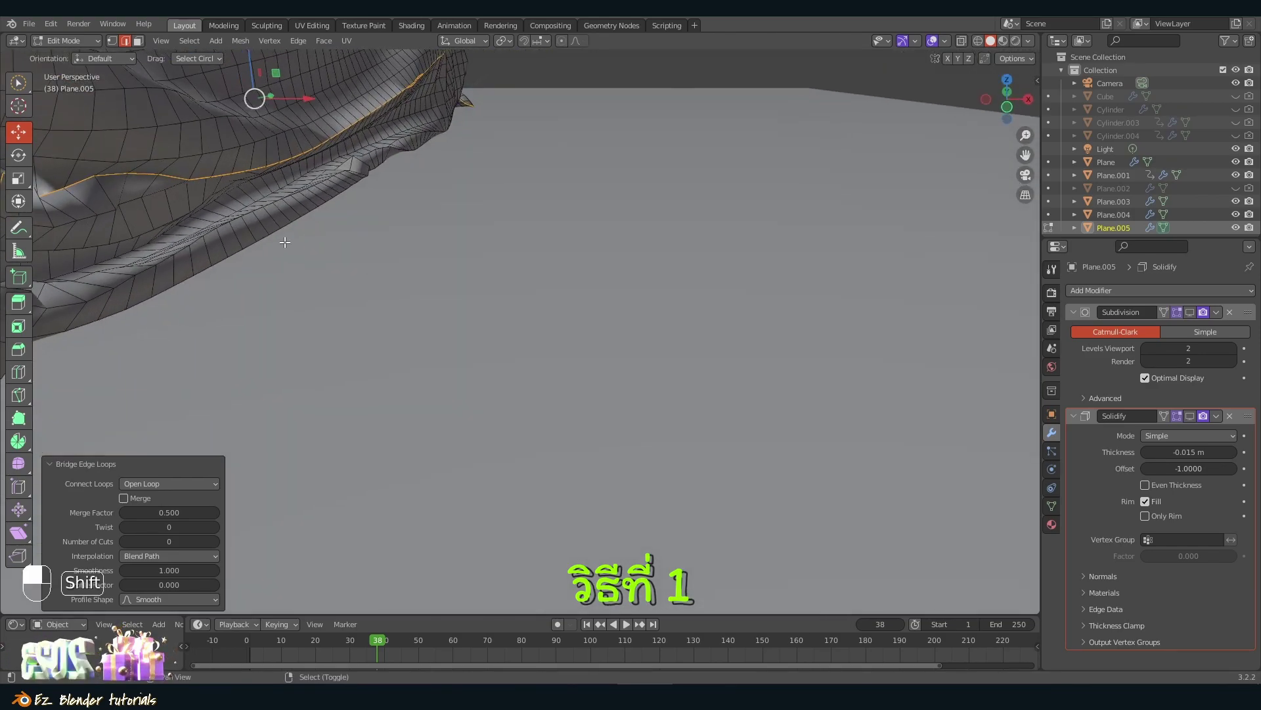
drag(381, 378, 1201, 331)
Step: Leave Edit Mode, select the other cloth Plane.003 and open it for mesh editing
key(Tab)
drag(1201, 331, 1193, 418)
drag(1193, 418, 711, 307)
drag(711, 307, 599, 336)
key(shift+a)
click(599, 336)
drag(599, 336, 1194, 318)
key(Tab)
Step: Adjust Plane.003's modifier display and bring up Select > Select Loops for its rim
click(1193, 318)
middle_click(1195, 329)
click(1193, 418)
drag(1193, 417, 745, 275)
key(z)
key(z)
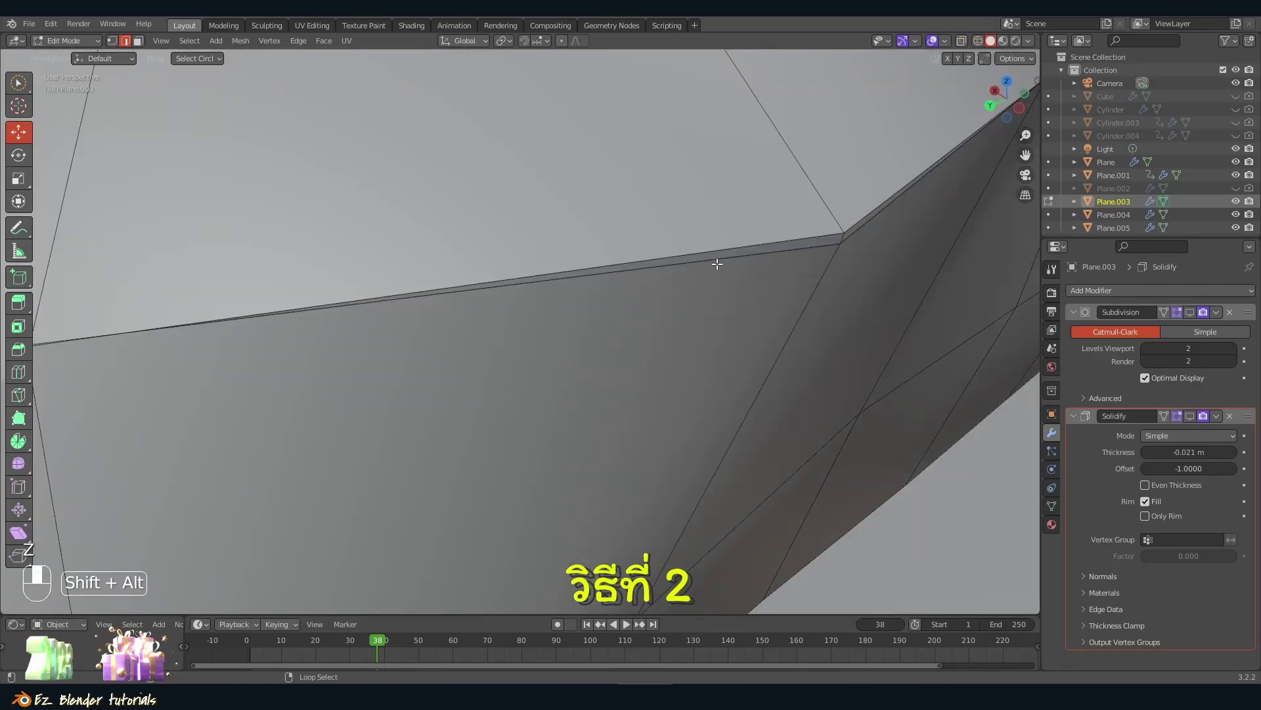
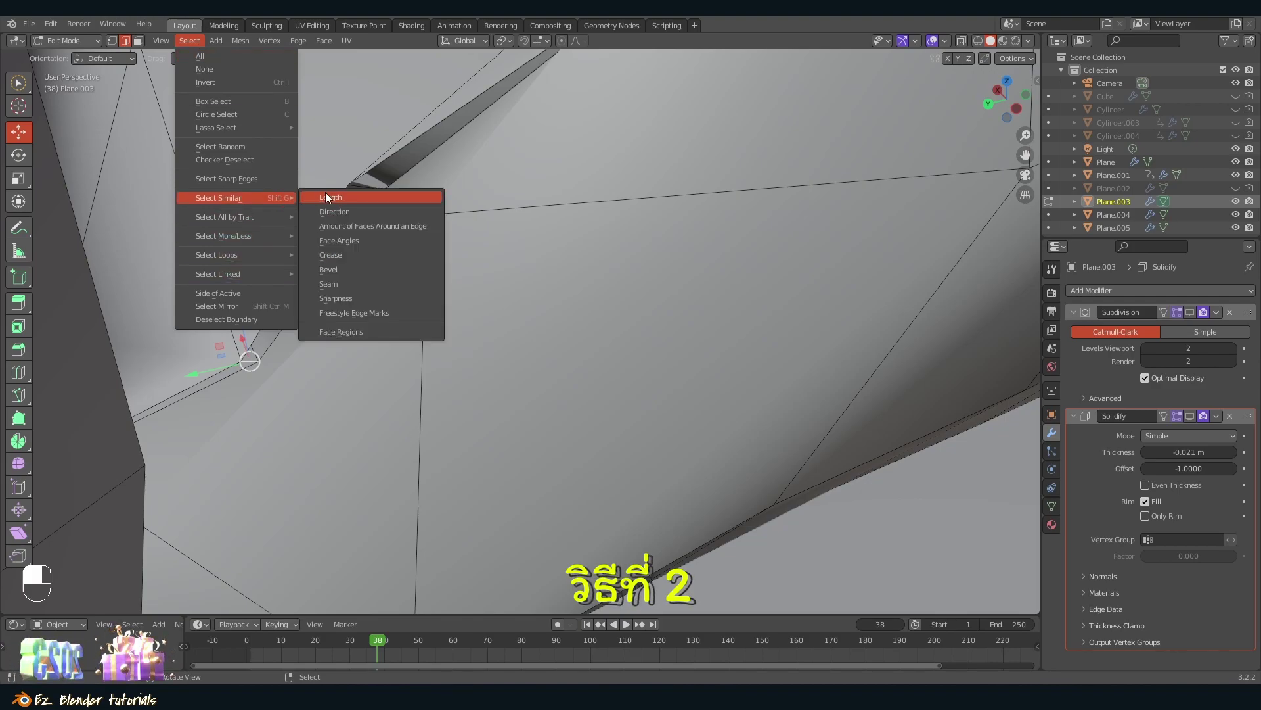
Step: Show Plane.003 in solid shading, undo stray edits, and start moving the selected part up about 0.72 m on Z
key(z)
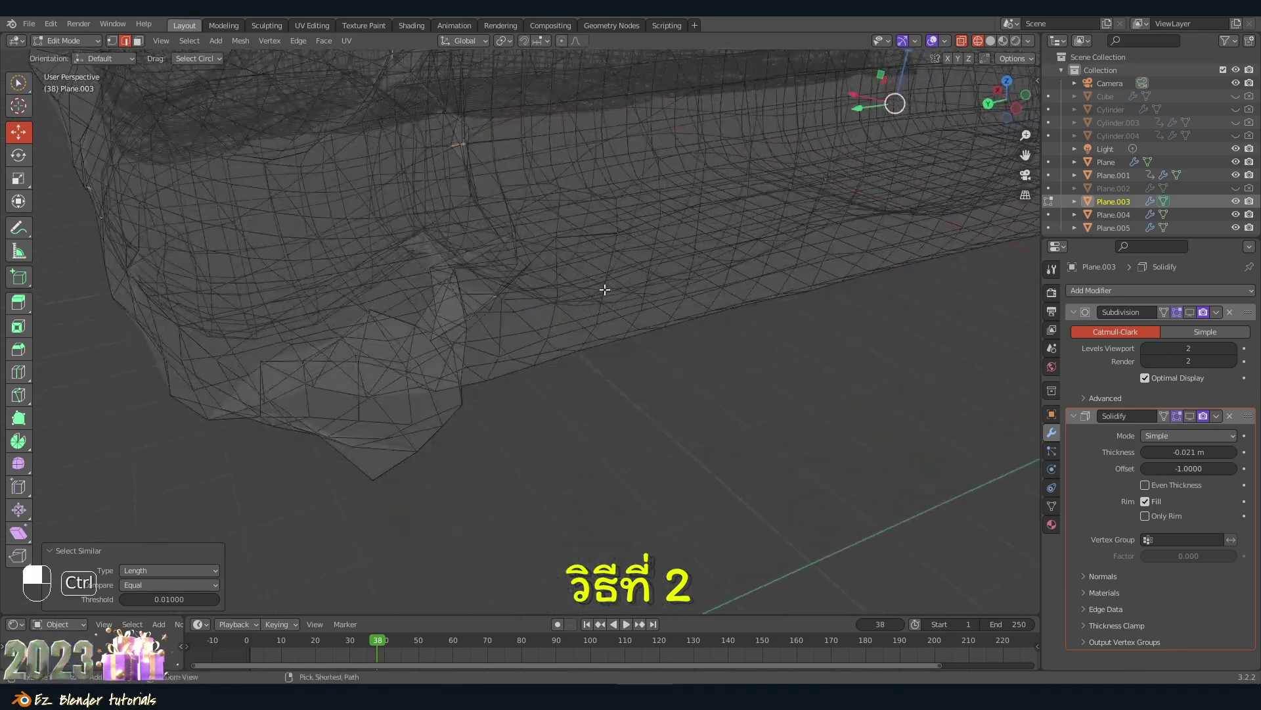
key(ctrl+z)
key(z)
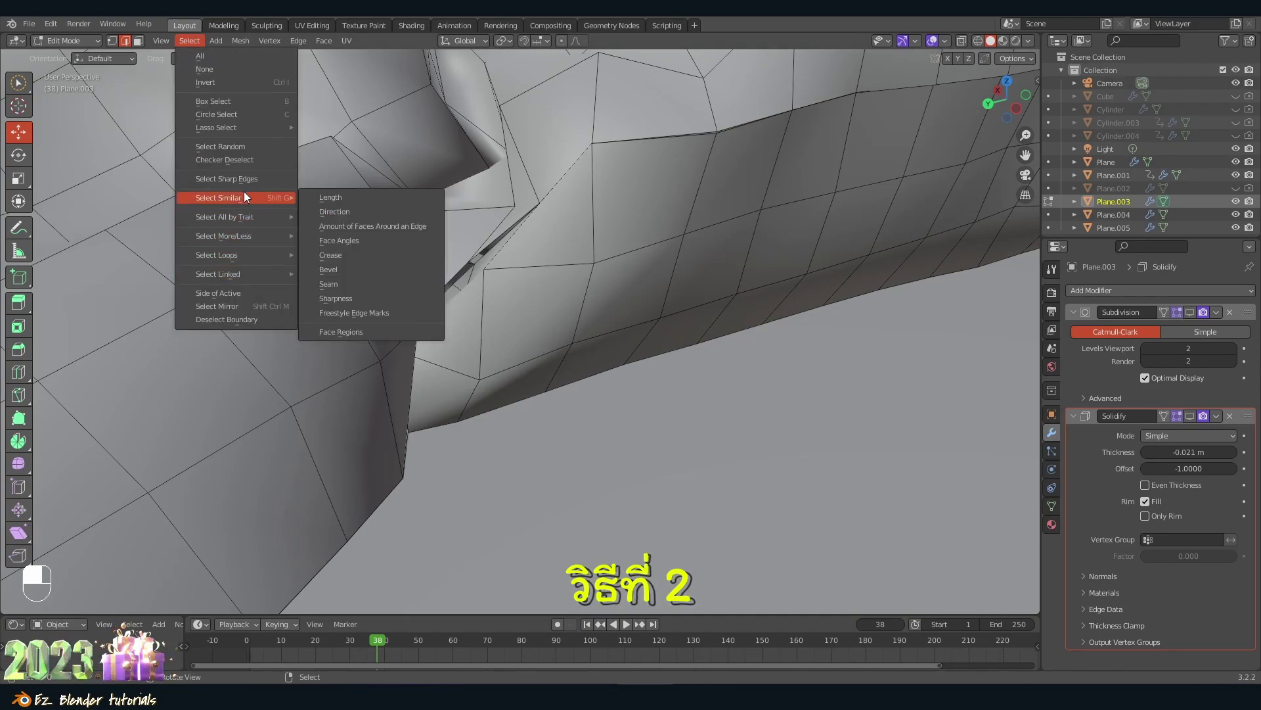
key(z)
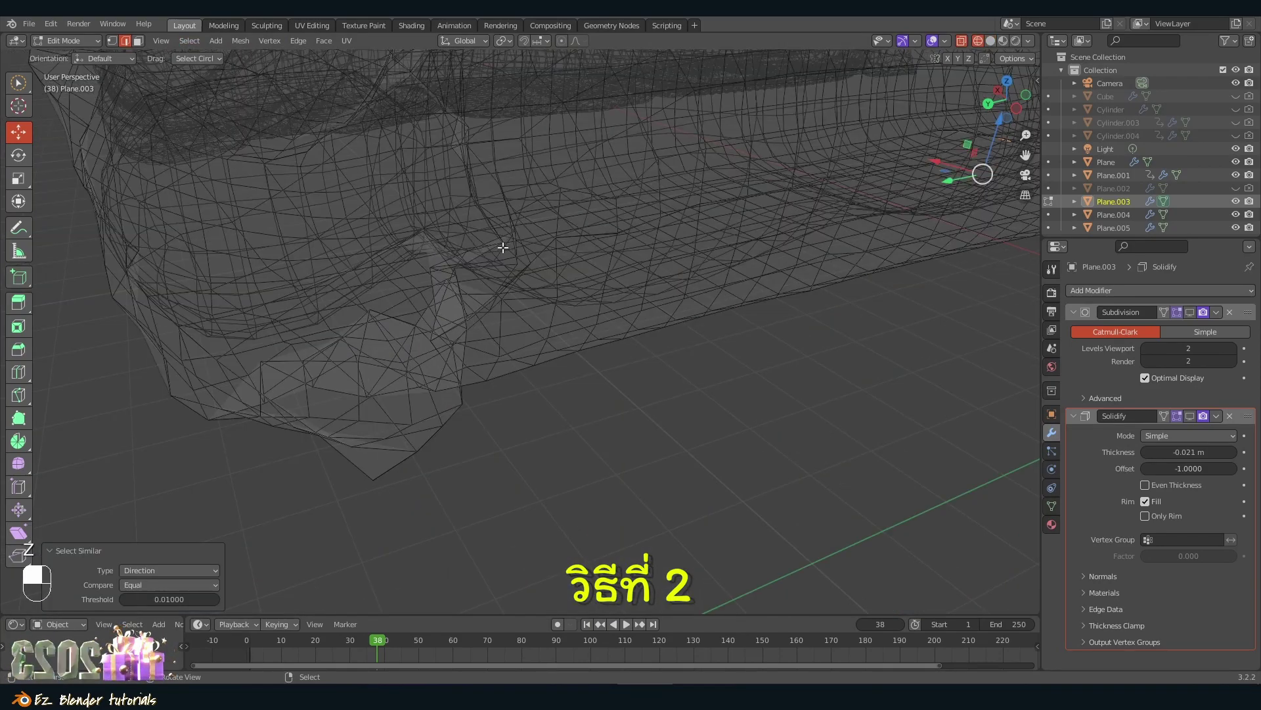
key(ctrl+z)
drag(309, 134, 359, 235)
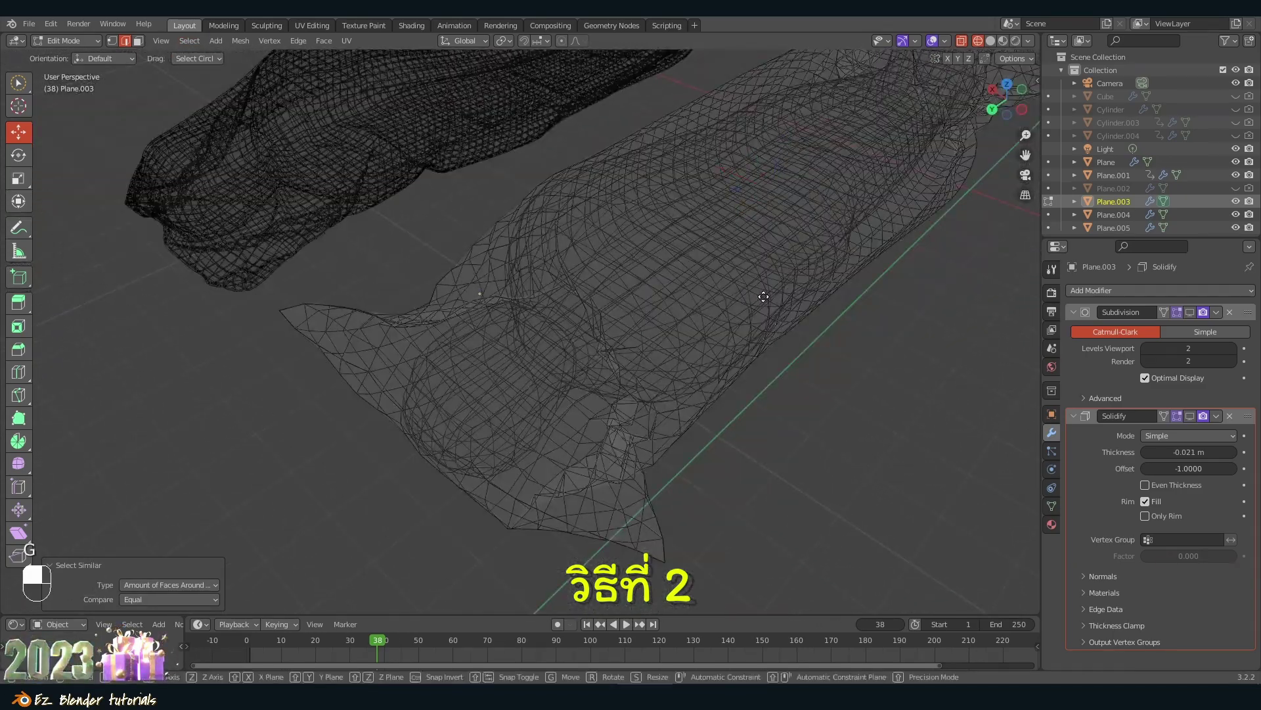
key(g)
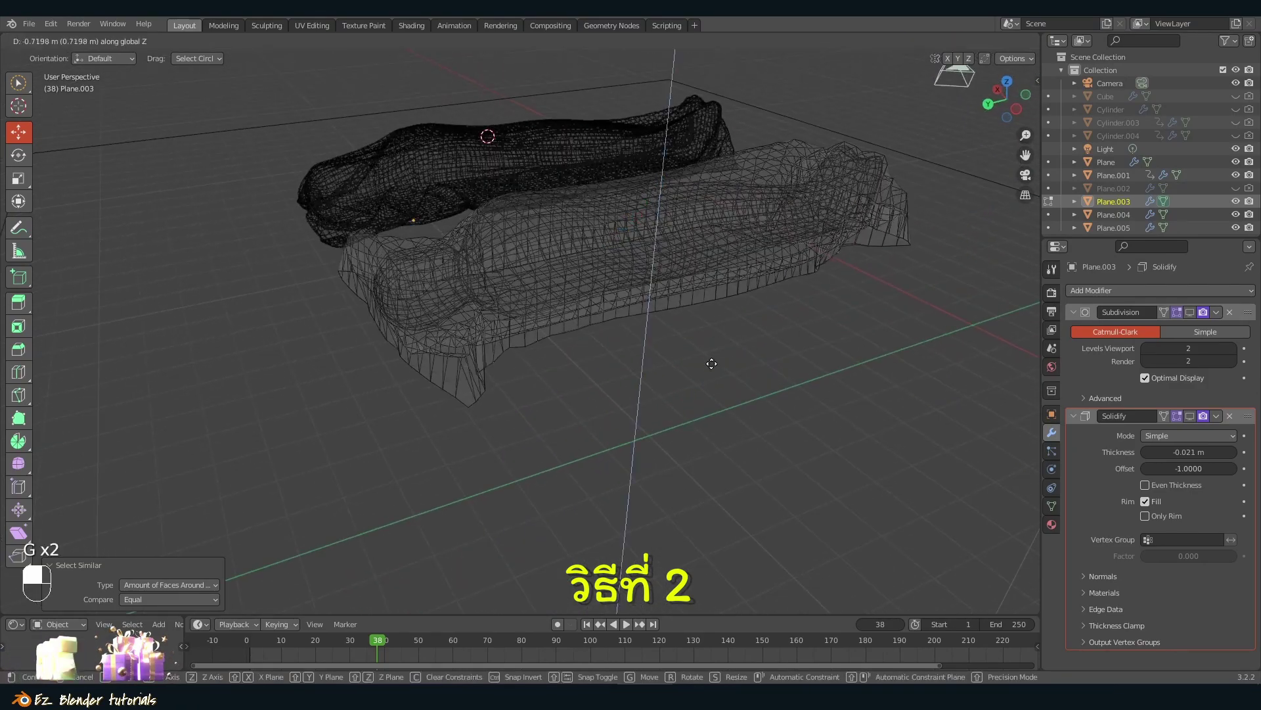
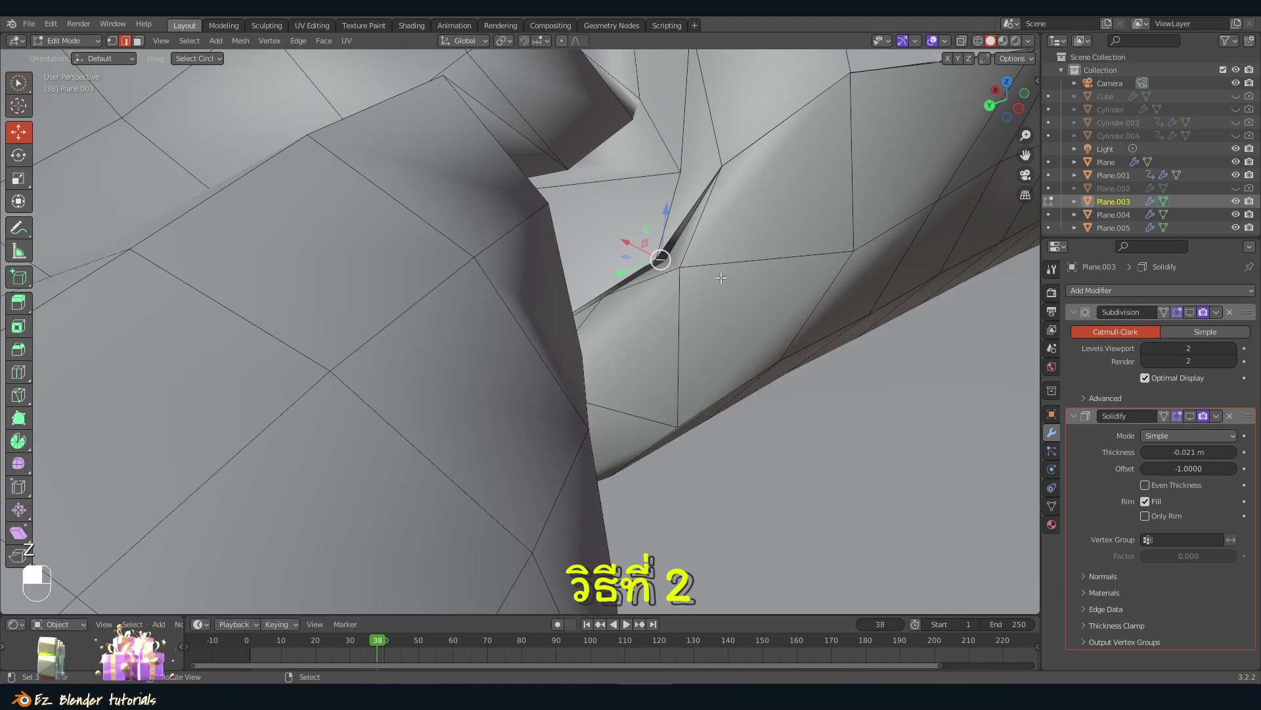
Step: Select similar edges at the folded corner with Shift+G and delete them as edges
key(shift+g)
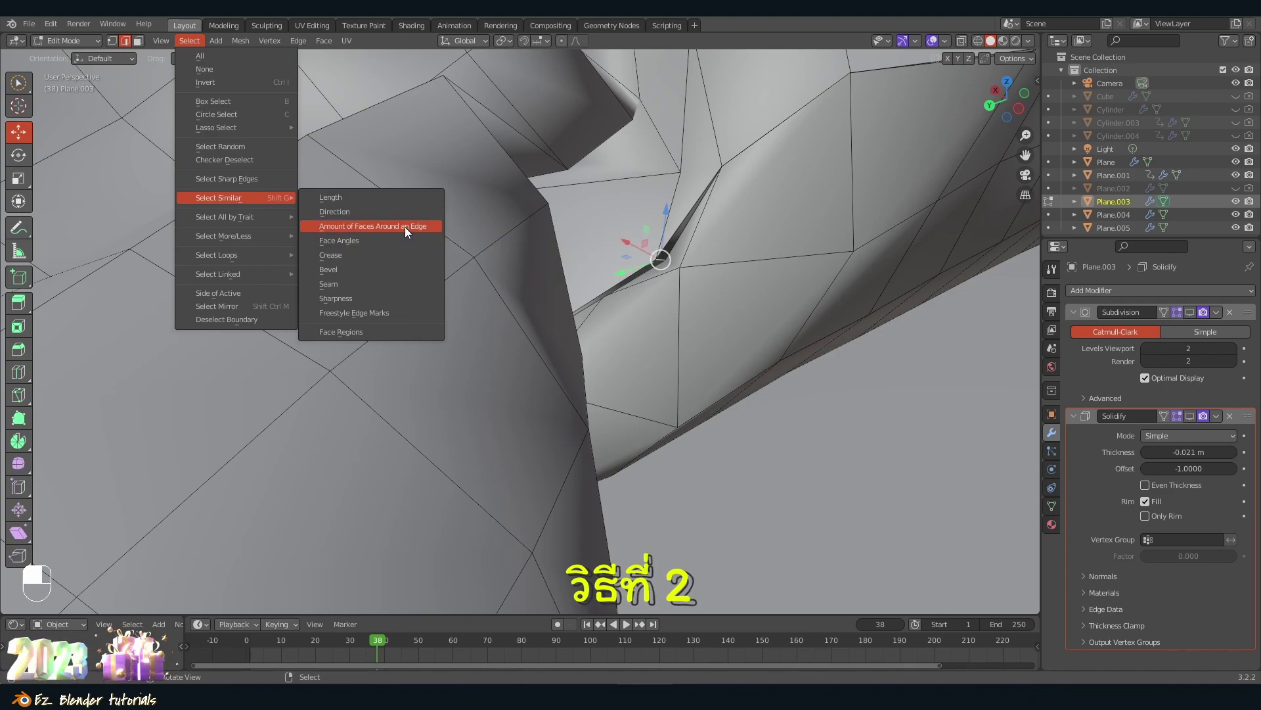
key(z)
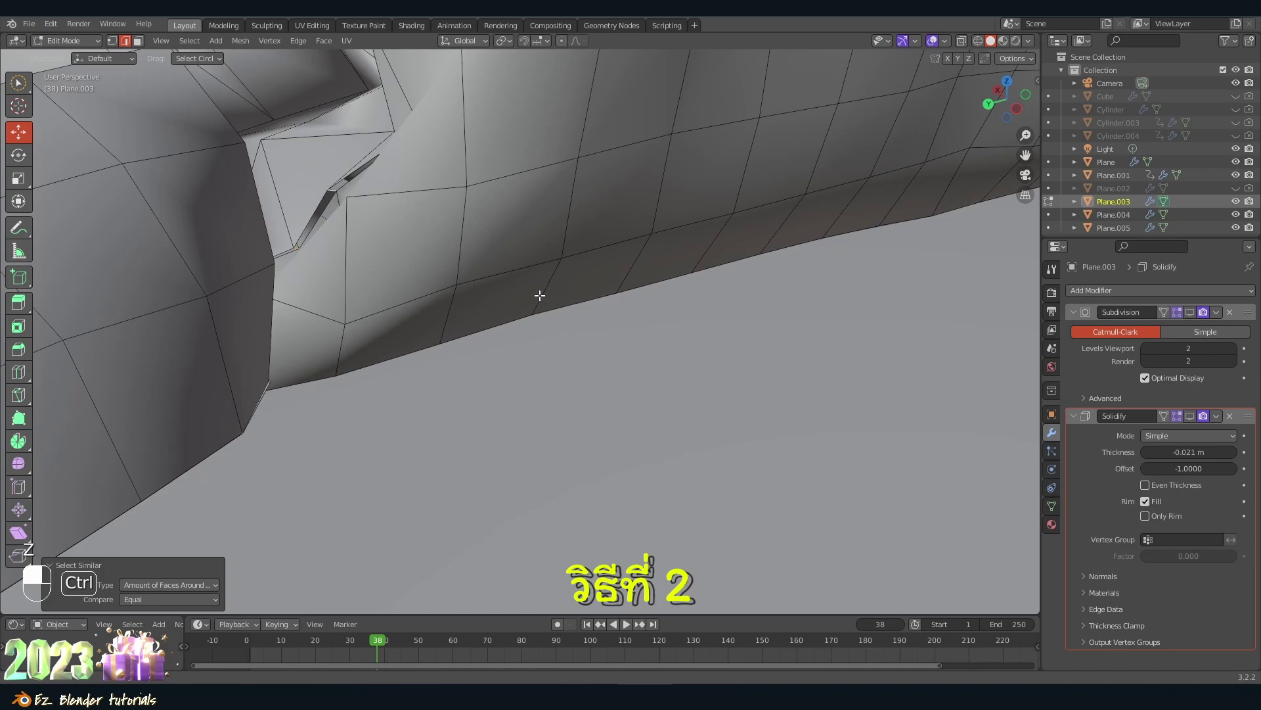
key(Delete)
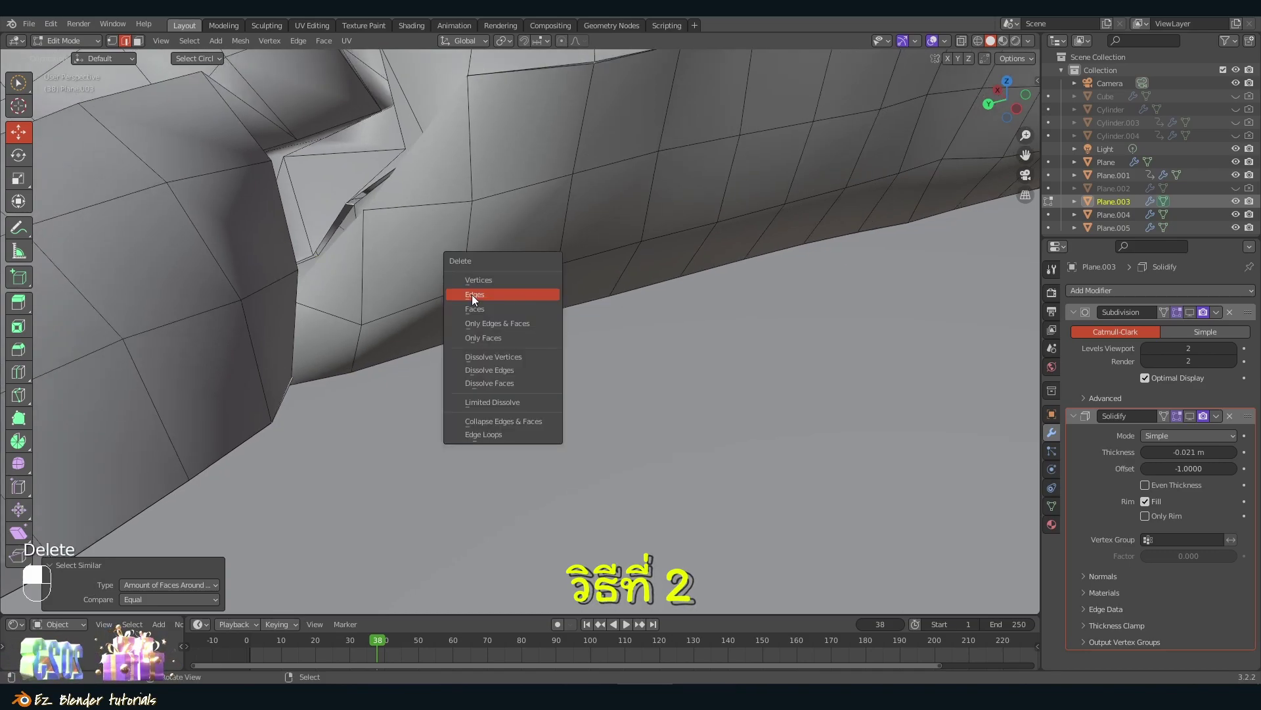
click(421, 267)
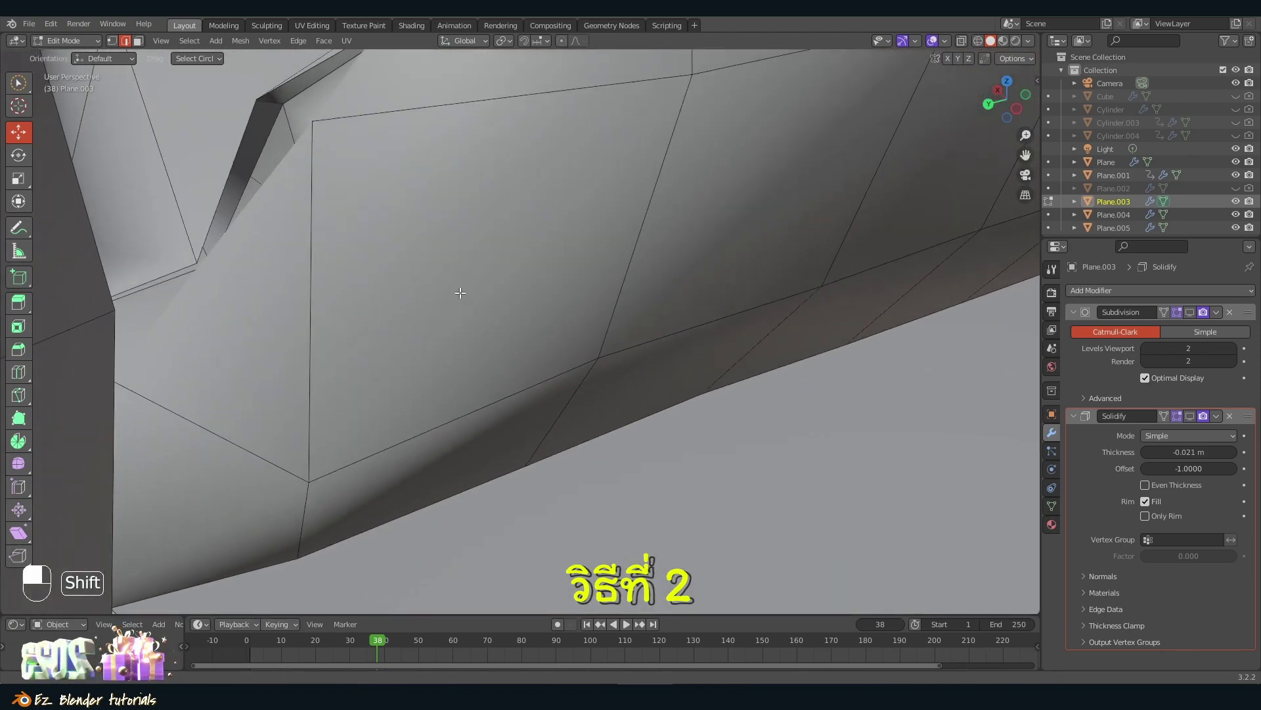
key(z)
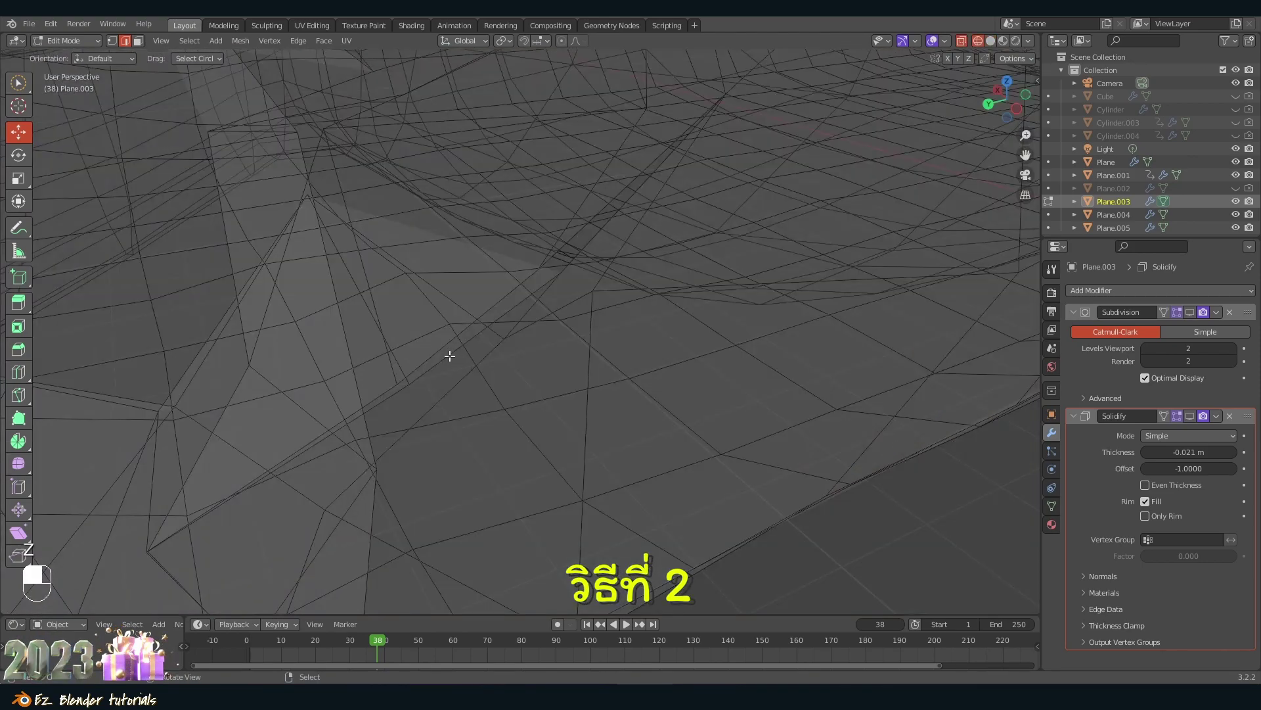
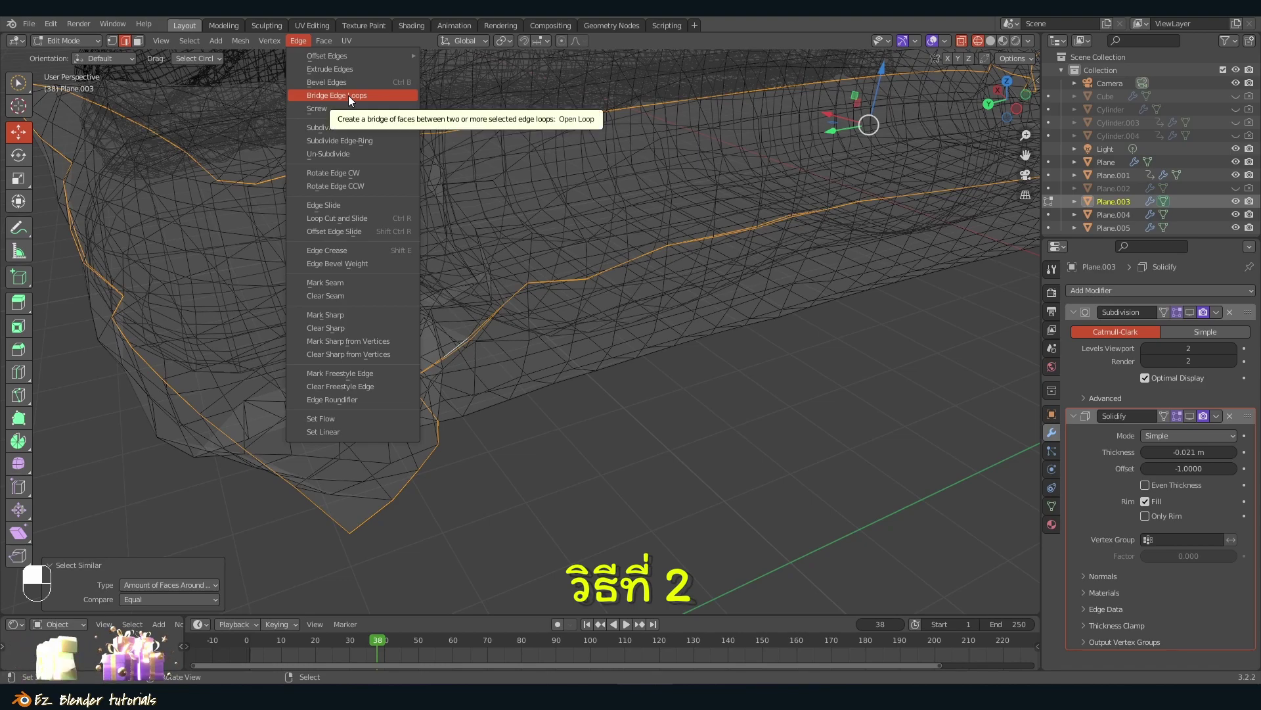
Step: Toggle the Subdivision modifier's viewport display and return Plane.003 to Object Mode
key(z)
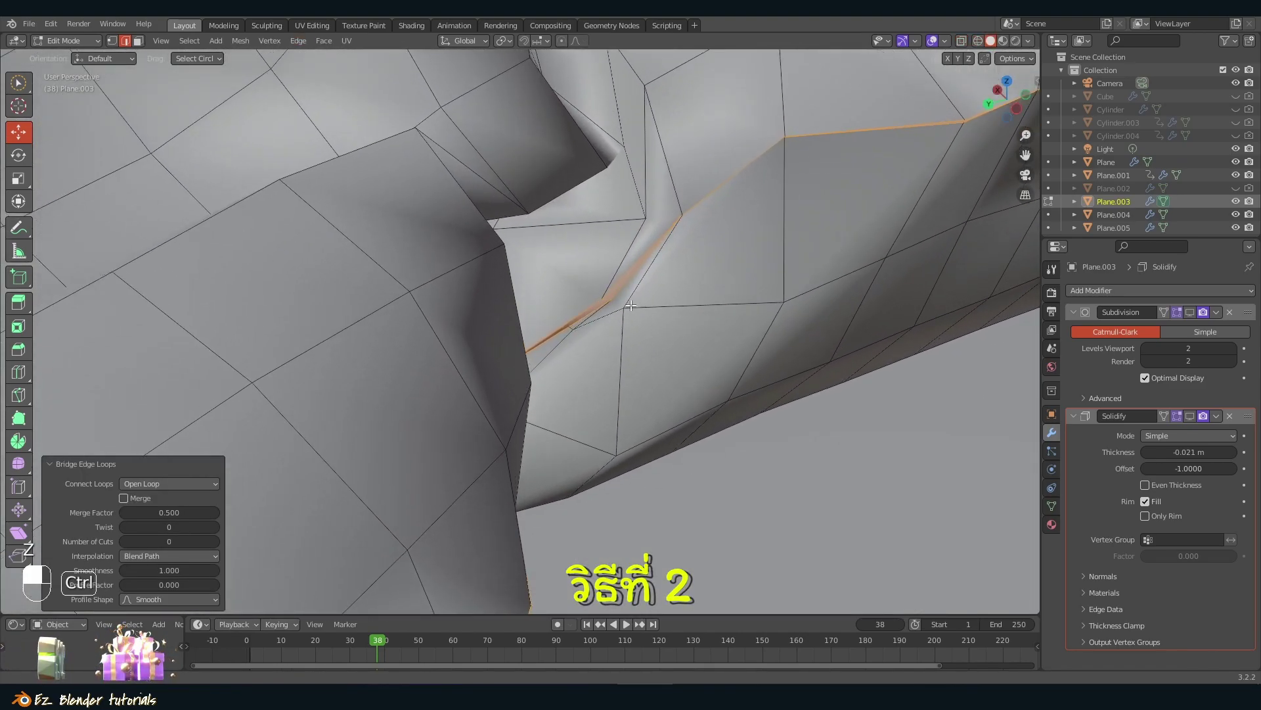
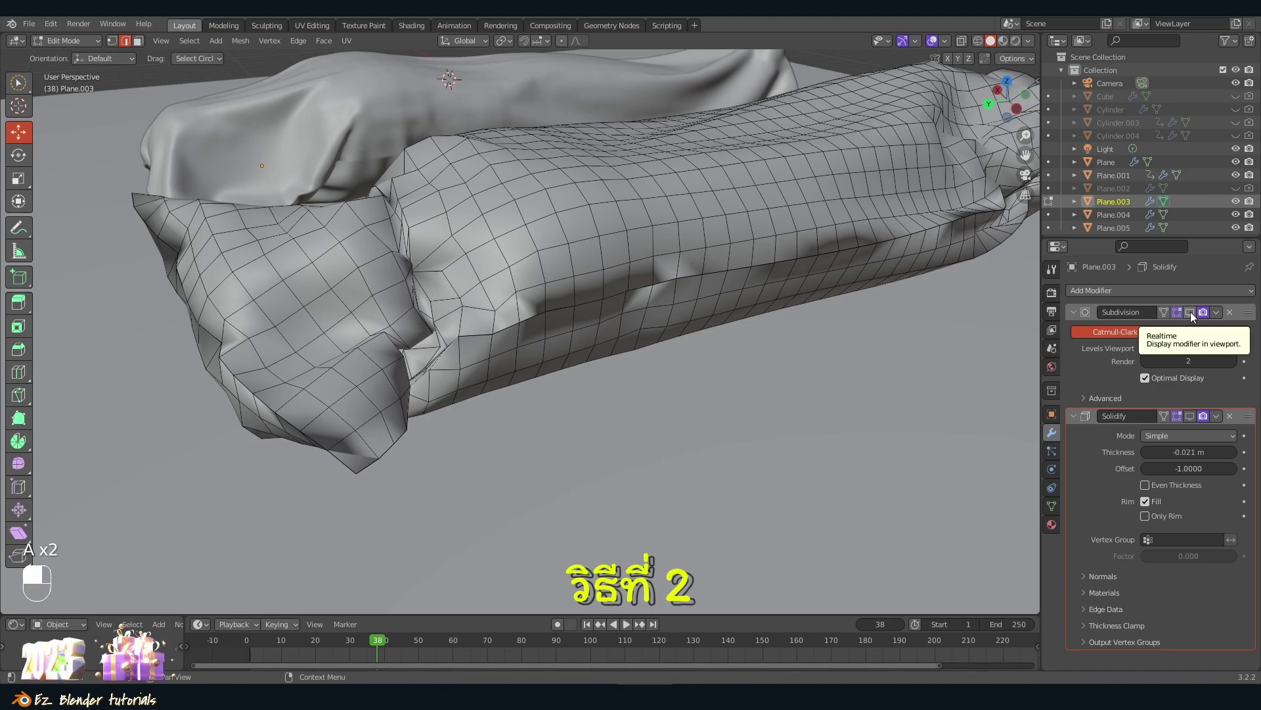
drag(1193, 314, 1196, 418)
click(1195, 418)
drag(1196, 418, 694, 332)
key(Tab)
key(a)
key(shift+z)
Step: Preview both draped sacks on the ground in Rendered shading, orbiting around them
click(694, 333)
drag(699, 328, 699, 331)
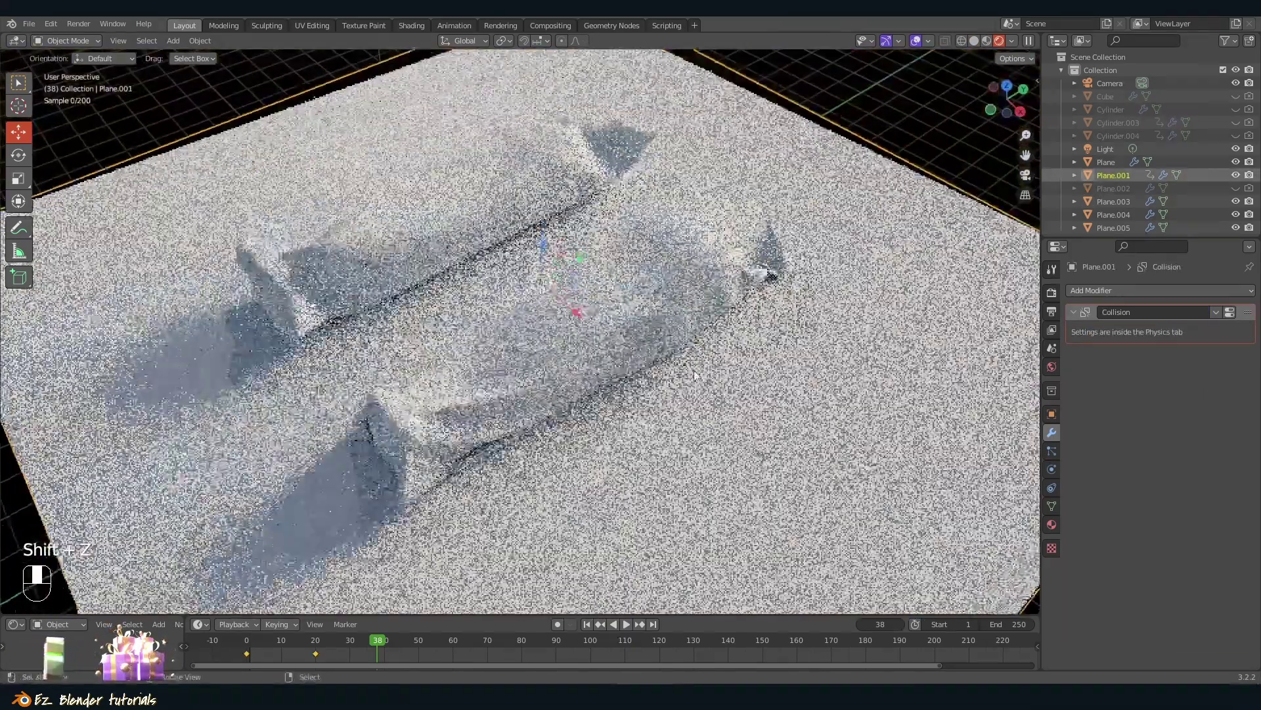
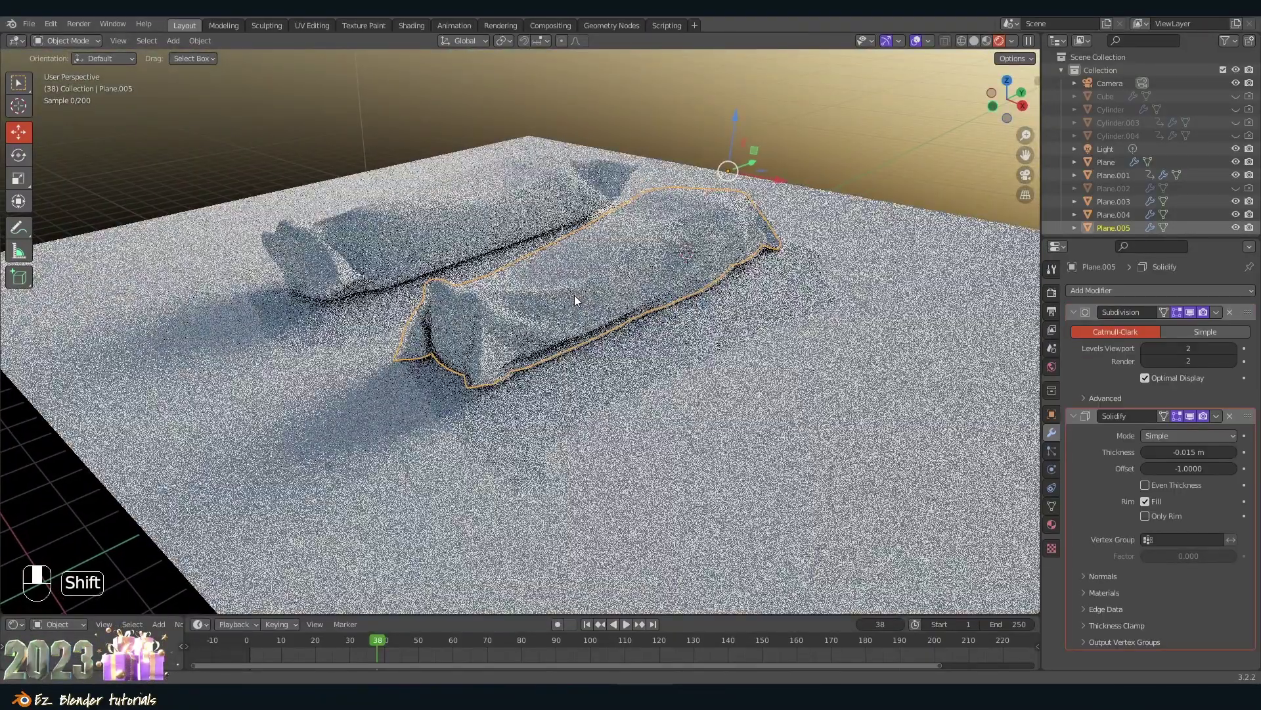
key(a)
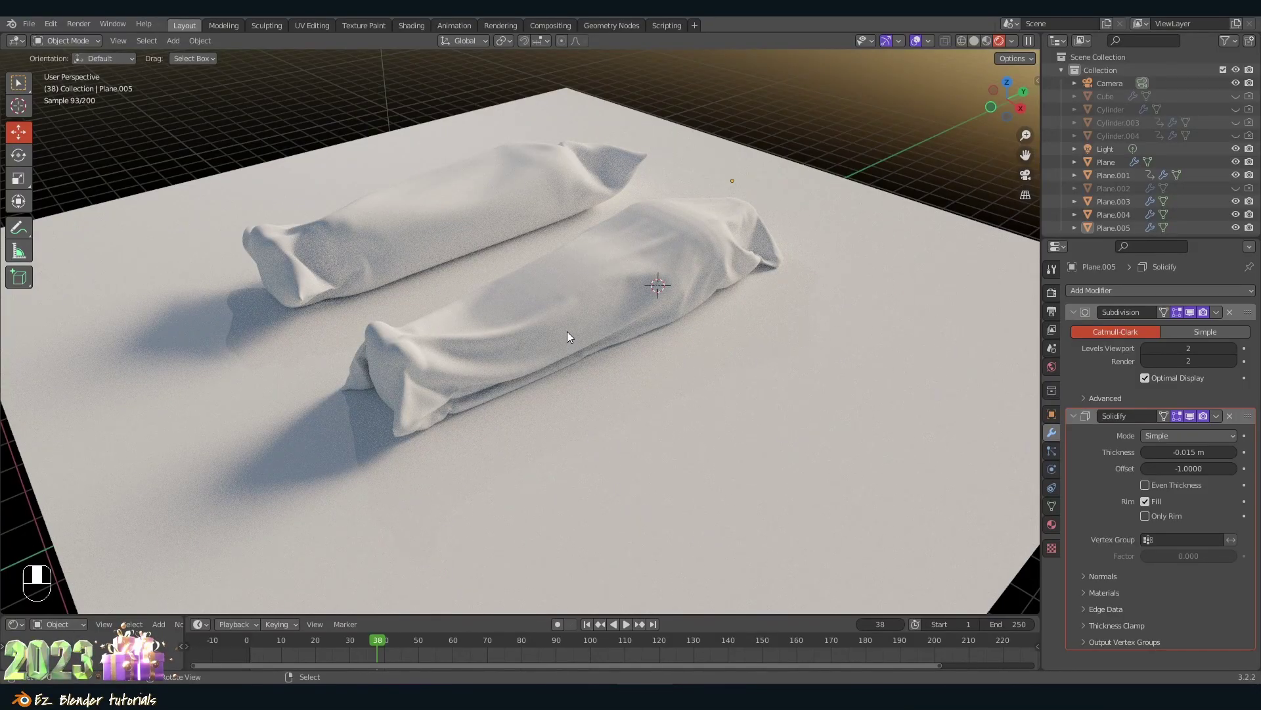
drag(580, 337, 637, 334)
middle_click(637, 334)
middle_click(681, 320)
drag(678, 319, 1051, 471)
Step: Select Plane.005 and bring up its Physics properties, giving it a cloth simulation again
click(1052, 471)
drag(1052, 471, 1110, 325)
key(Tab)
key(Tab)
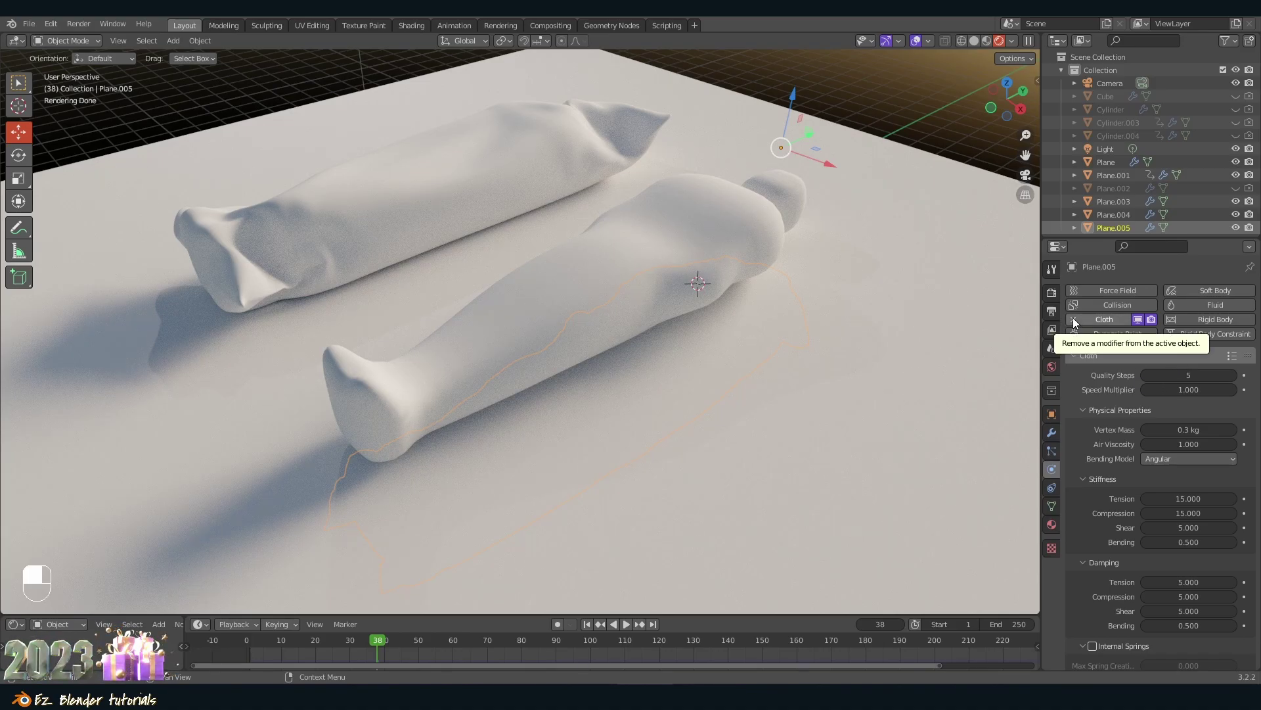
Step: Remove the Cloth physics from Plane.005 so its draped sack shape is kept
key(a)
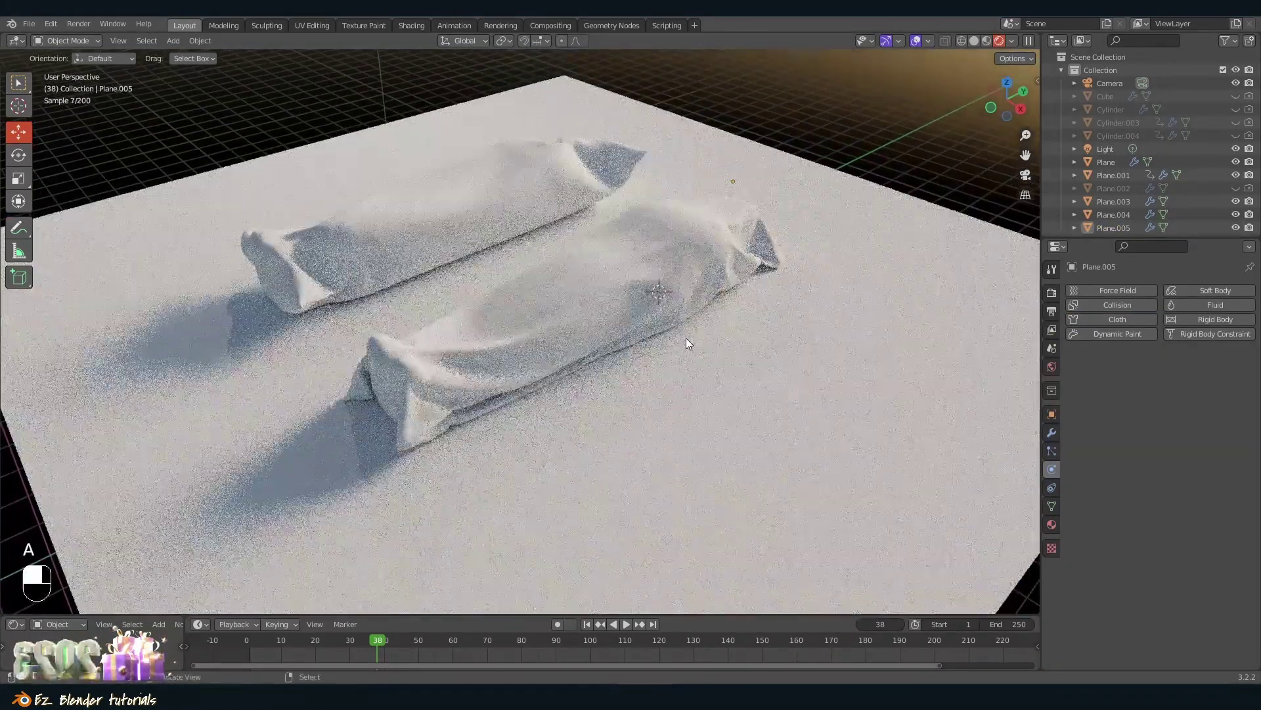